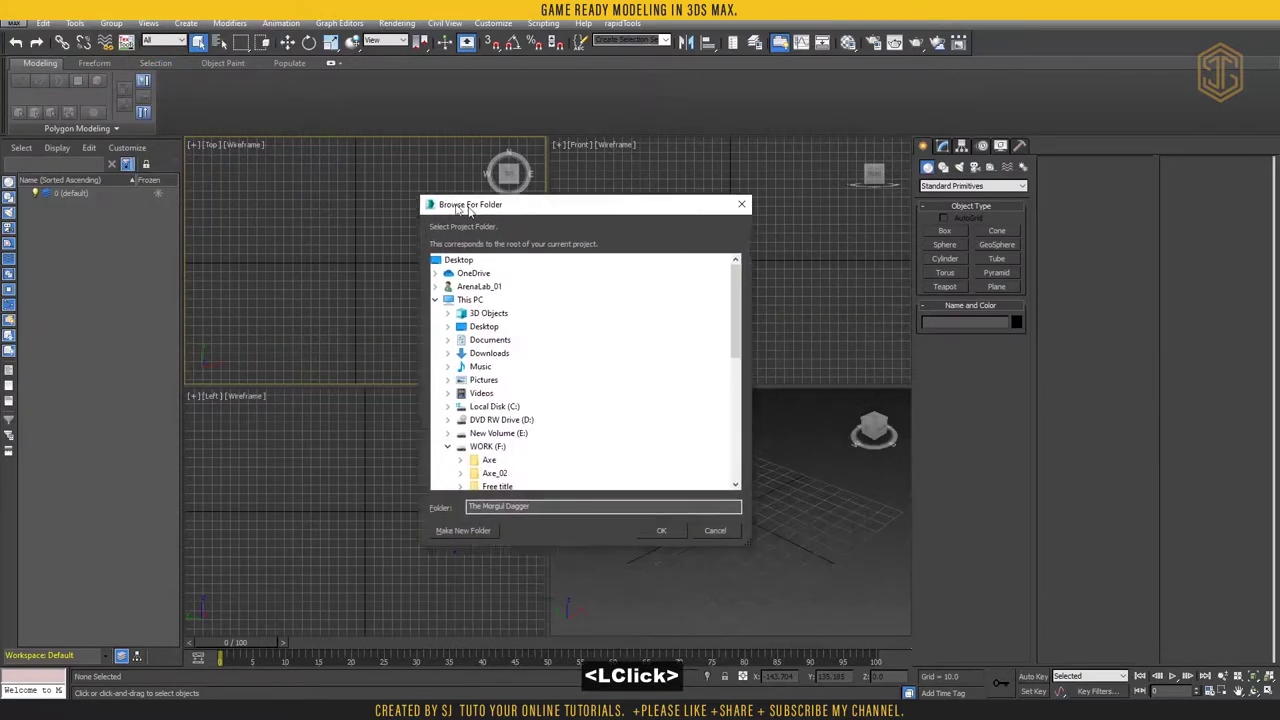
Create and set a new Morul Dagger project folder under the projects directory
{"action": "left_click", "coordinate": [367, 162]}
{"action": "scroll", "scroll_direction": "down", "scroll_amount": 3}
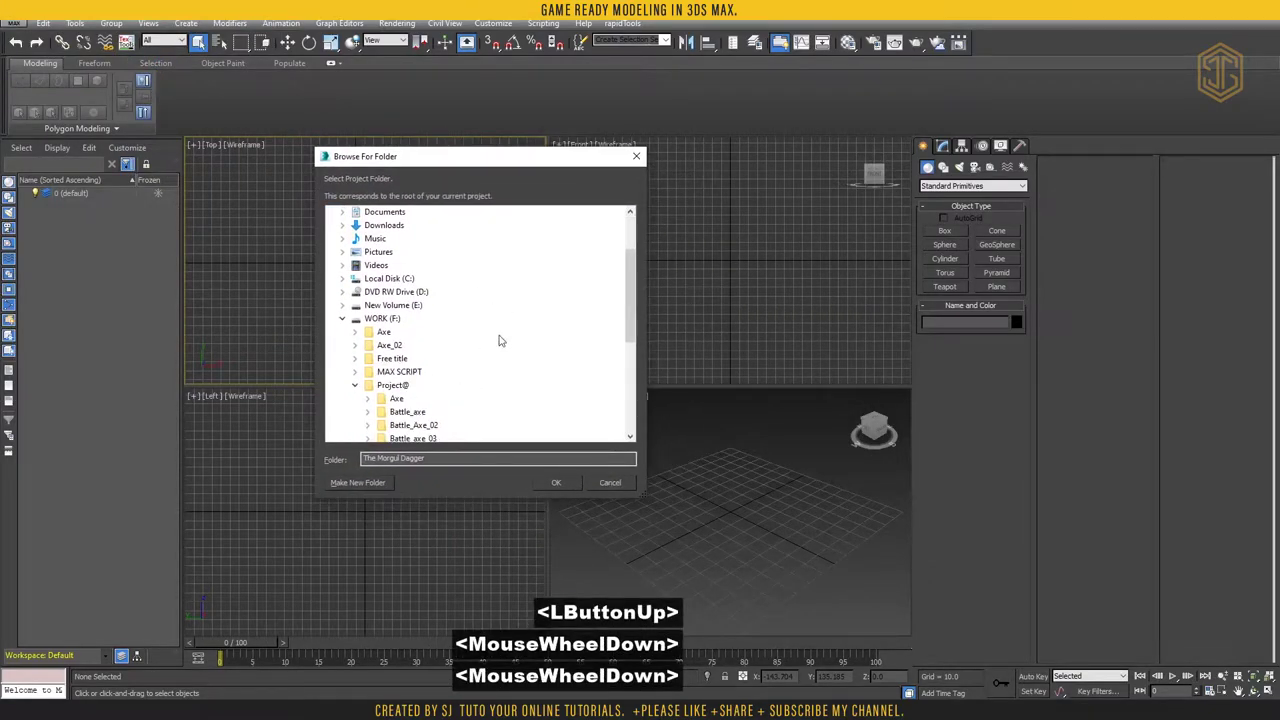
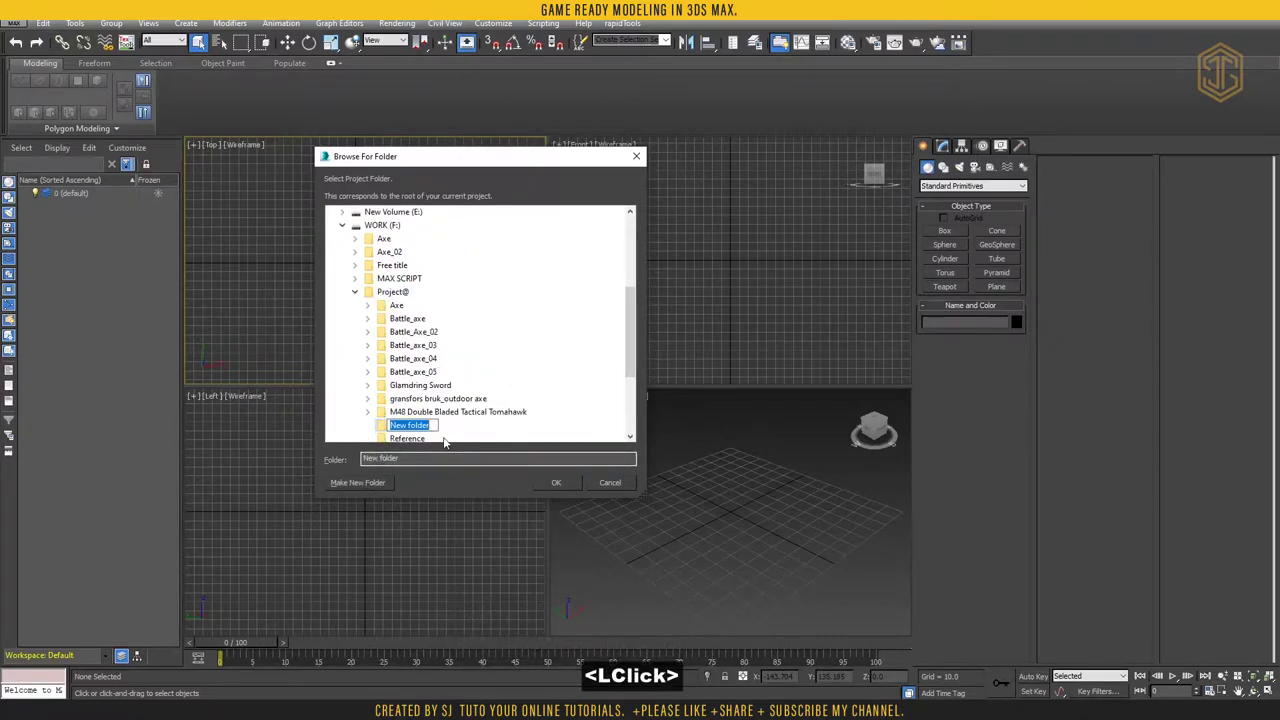
{"action": "type", "text": "or"}
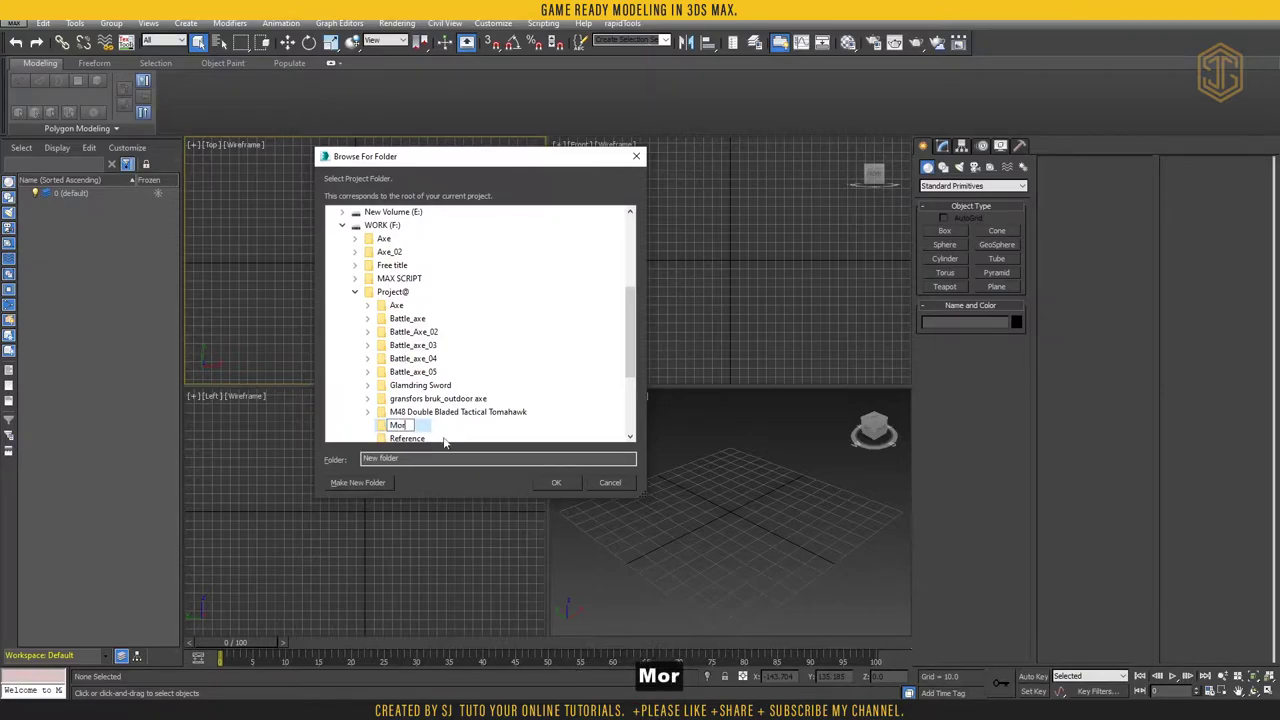
{"action": "type", "text": "l"}
{"action": "key", "text": "space"}
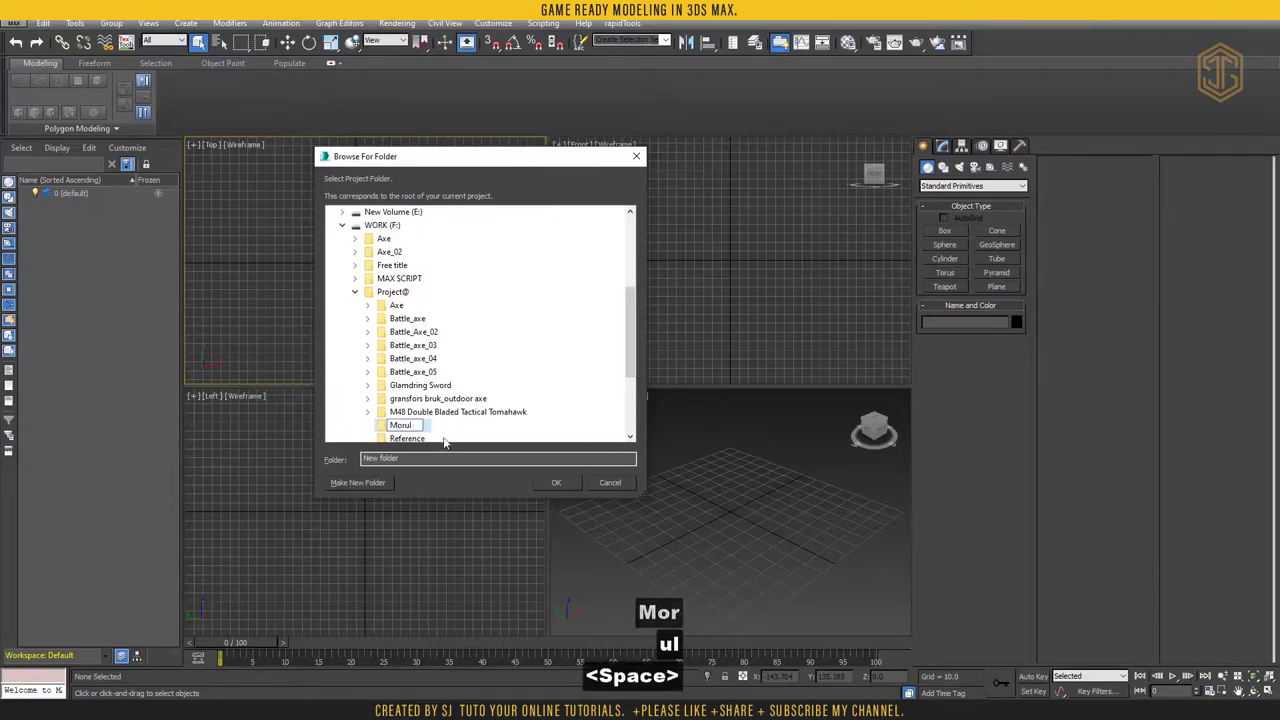
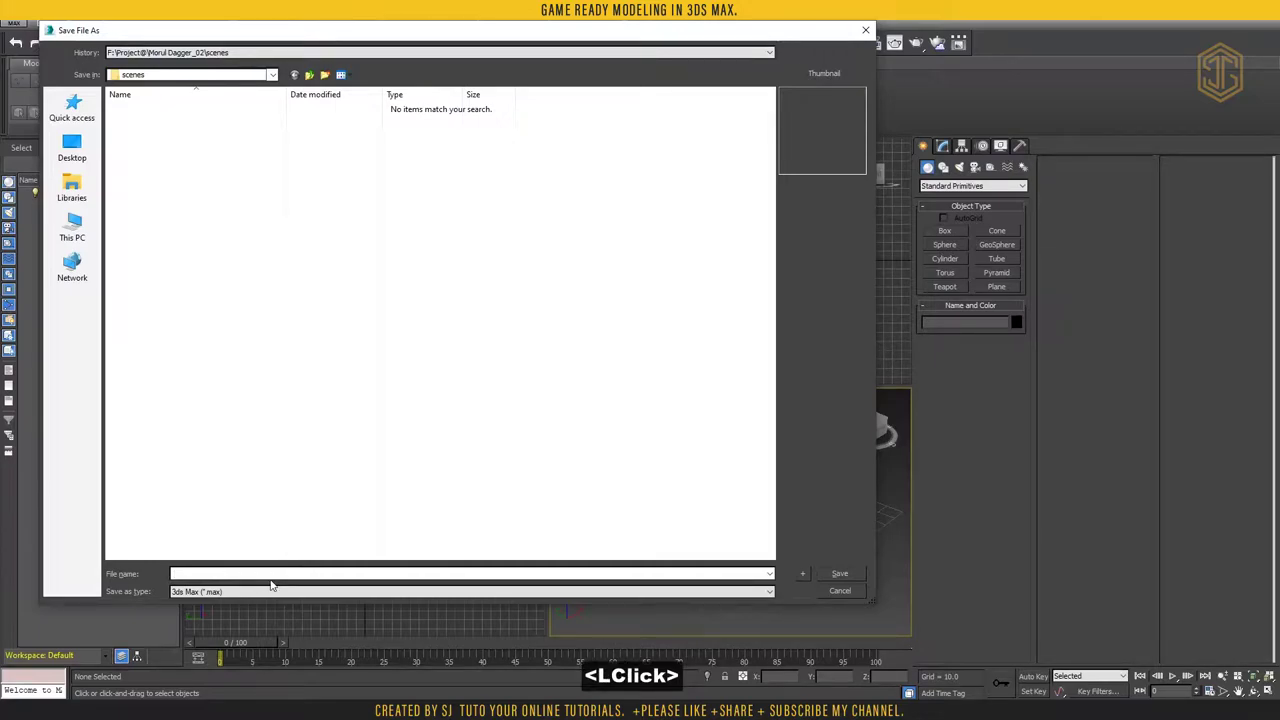
Save the empty scene as dagger_01 in the project's scenes folder
{"action": "type", "text": "dagger_01"}
{"action": "key", "text": "Return"}
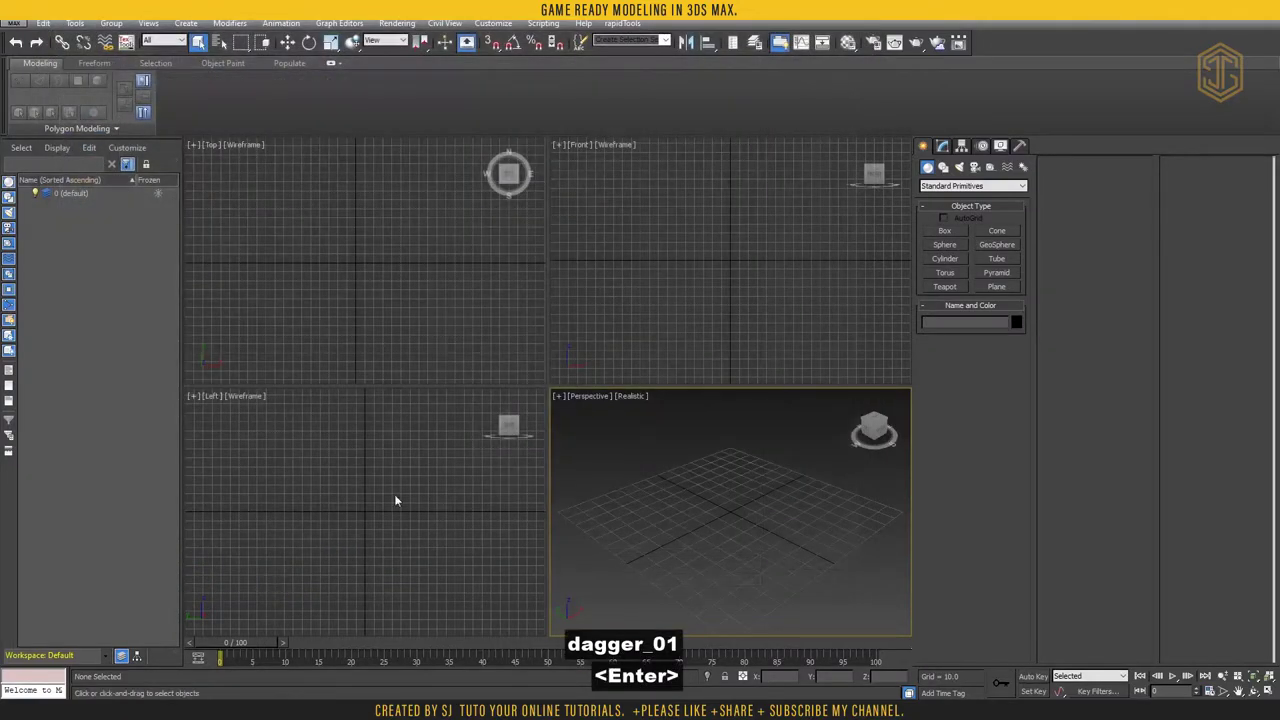
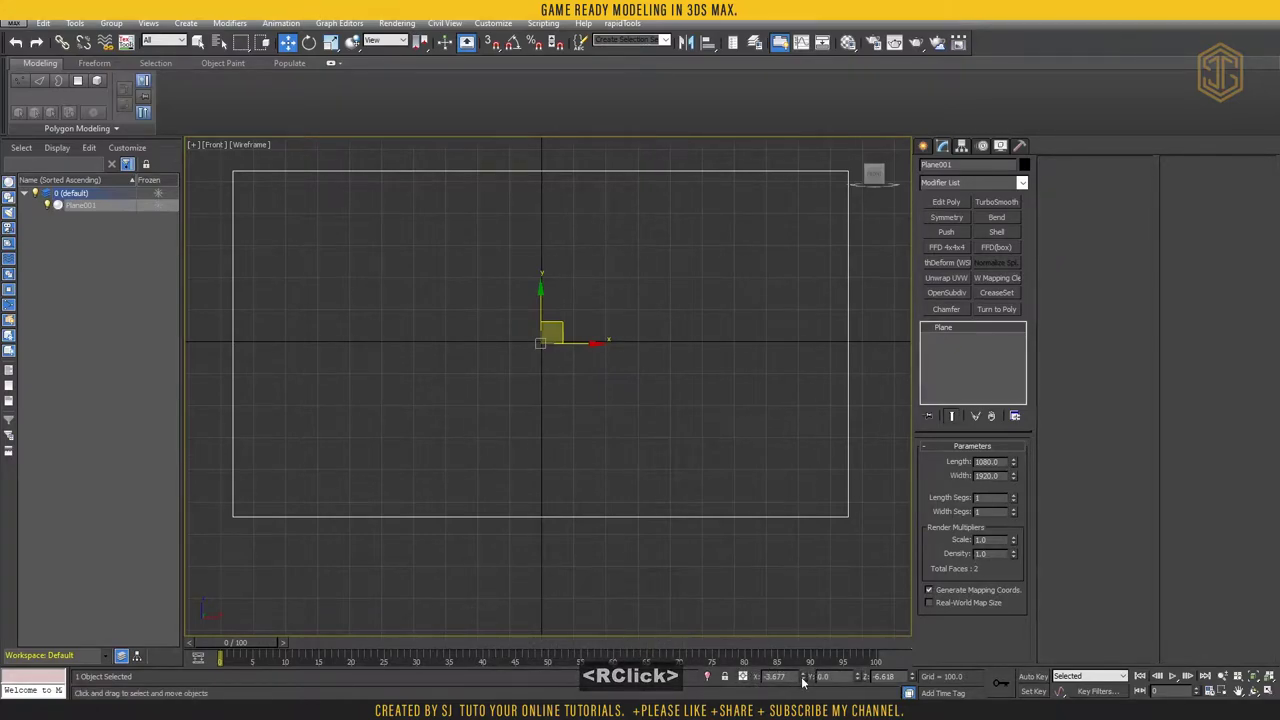
Zero the plane's position coordinates so it sits at the origin
{"action": "right_click", "coordinate": [811, 679]}
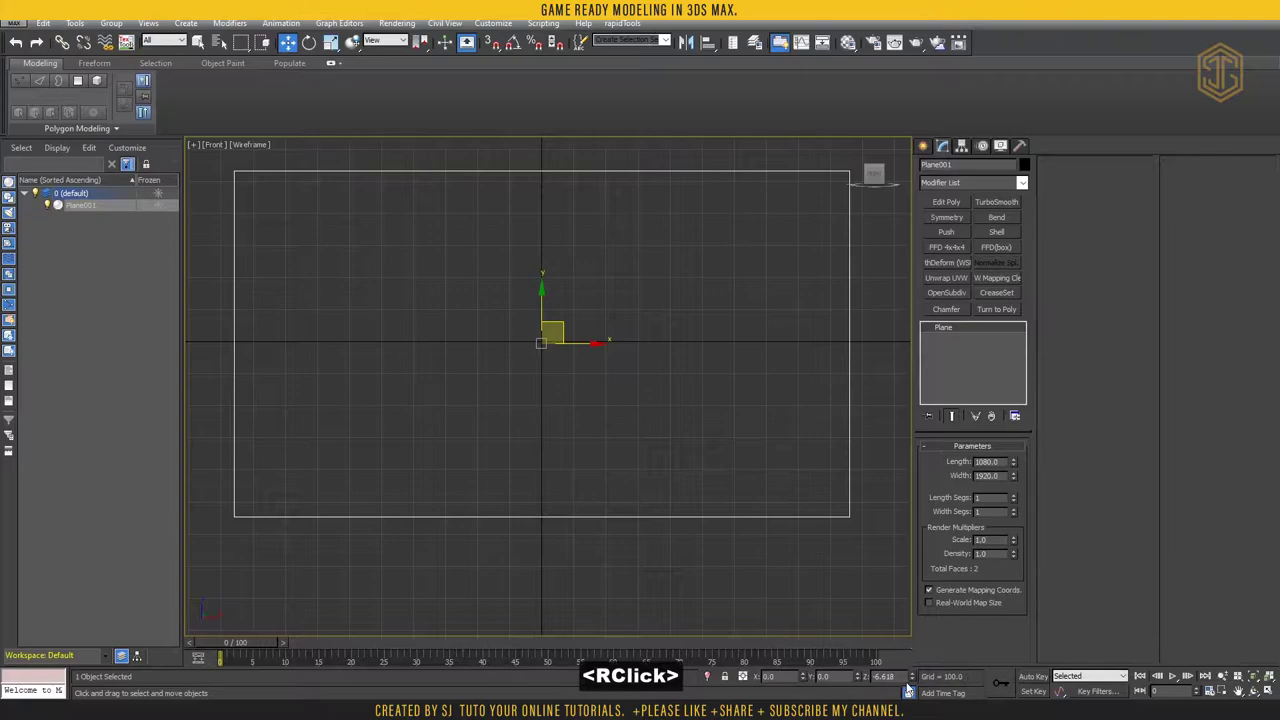
{"action": "left_click", "coordinate": [610, 438]}
Pick the first sample material and switch the front view to shaded display
{"action": "key", "text": "m"}
{"action": "left_click", "coordinate": [776, 159]}
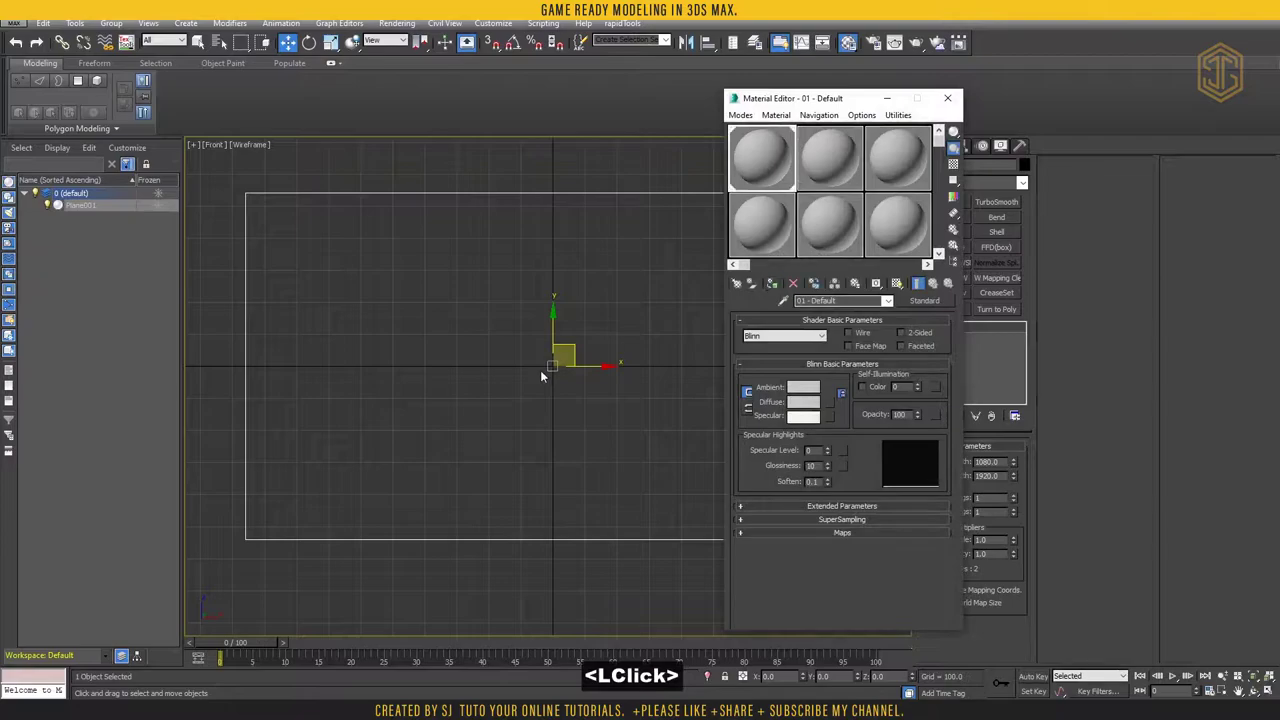
{"action": "middle_click", "coordinate": [531, 378]}
{"action": "key", "text": "F3"}
{"action": "middle_click", "coordinate": [532, 365]}
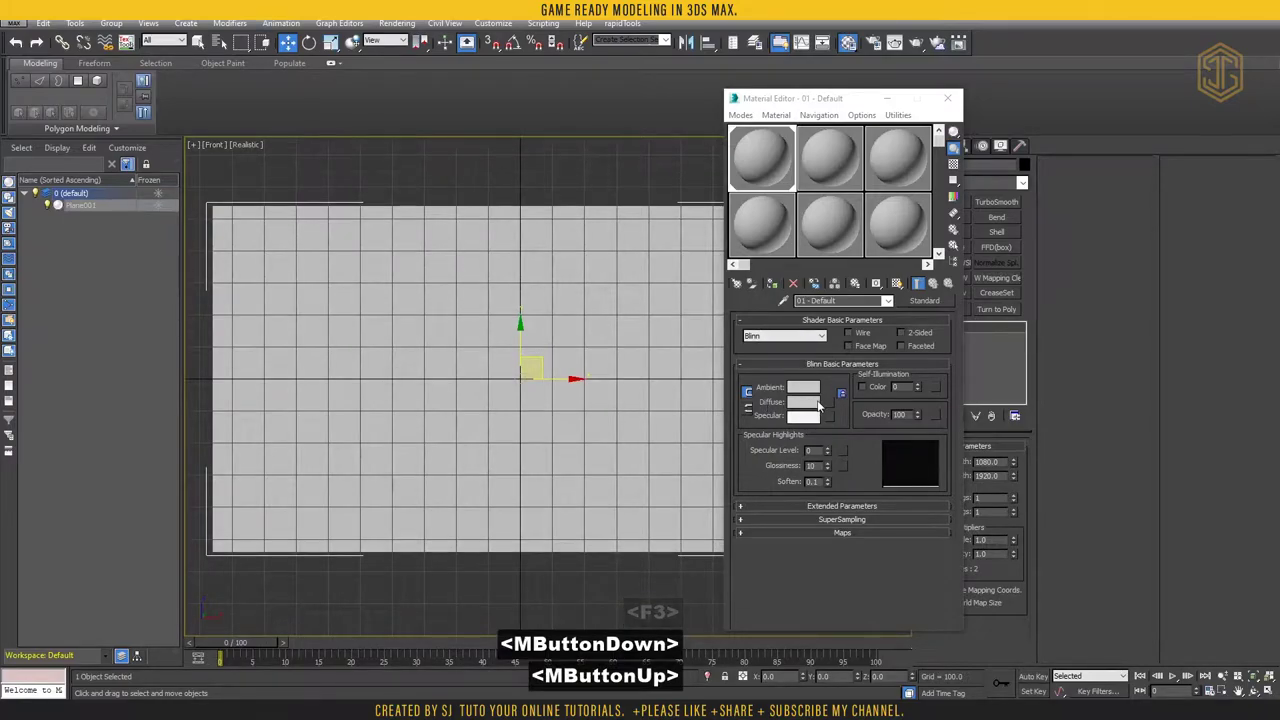
Add a Bitmap diffuse map and choose The Morgul Dagger.jpg image file
{"action": "left_click", "coordinate": [830, 403]}
{"action": "right_click", "coordinate": [257, 200]}
{"action": "left_click", "coordinate": [260, 189]}
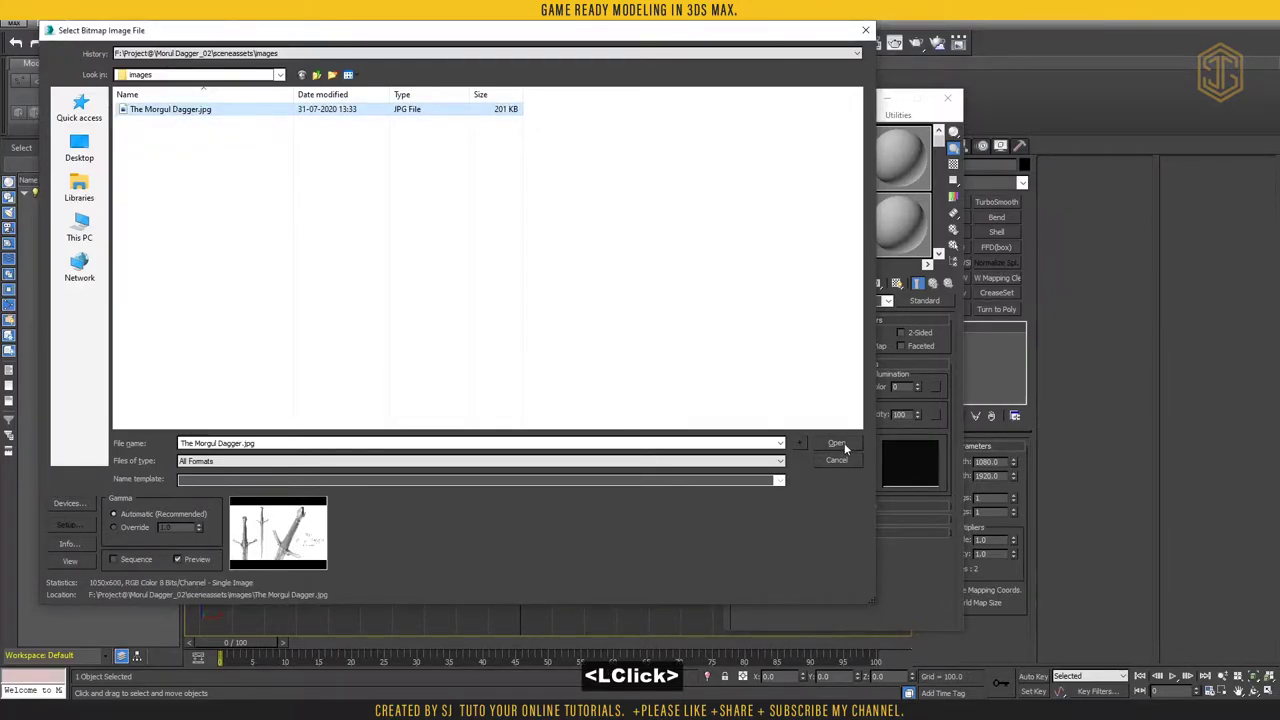
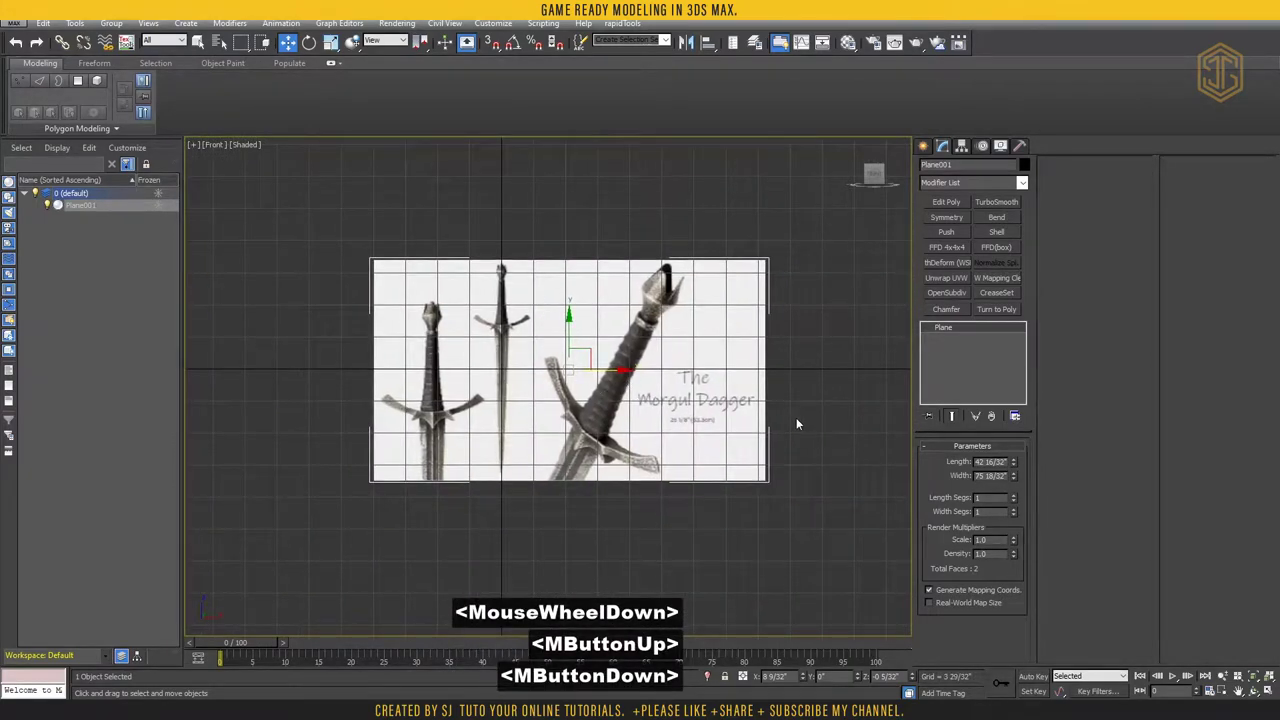
Check the reference image by toggling the front view between wireframe and shaded
{"action": "key", "text": "F3"}
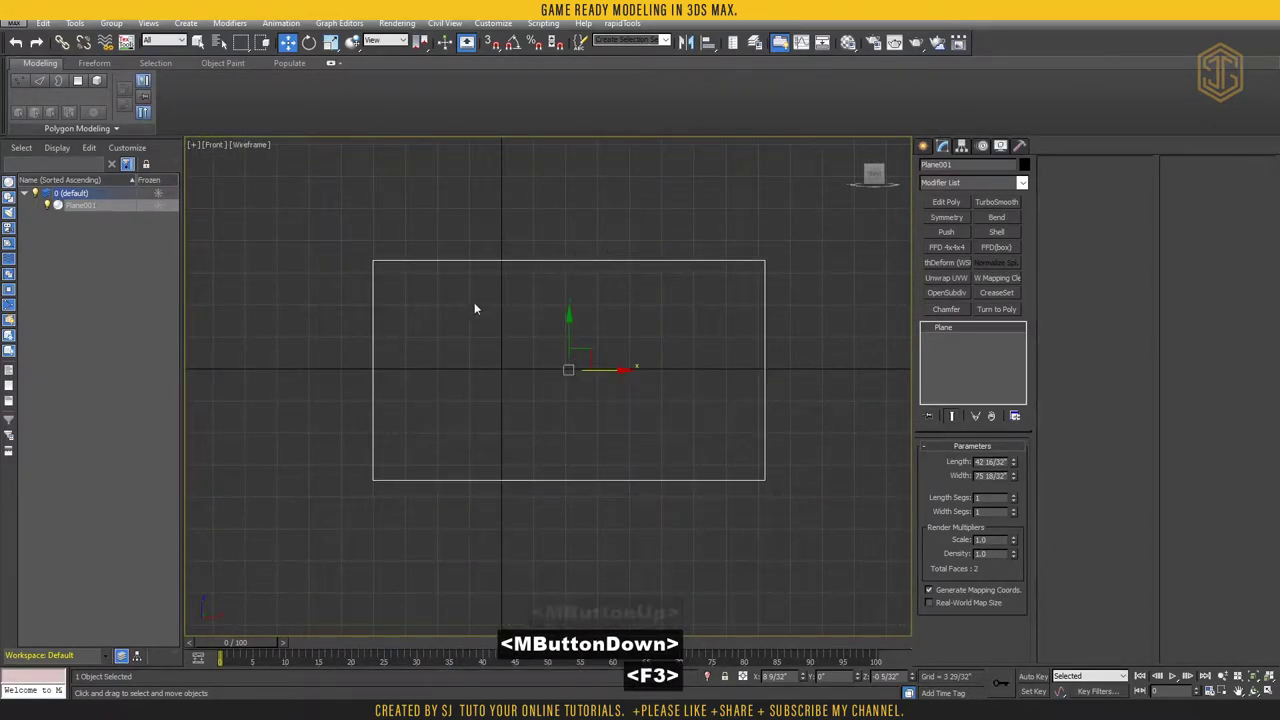
{"action": "key", "text": "F3"}
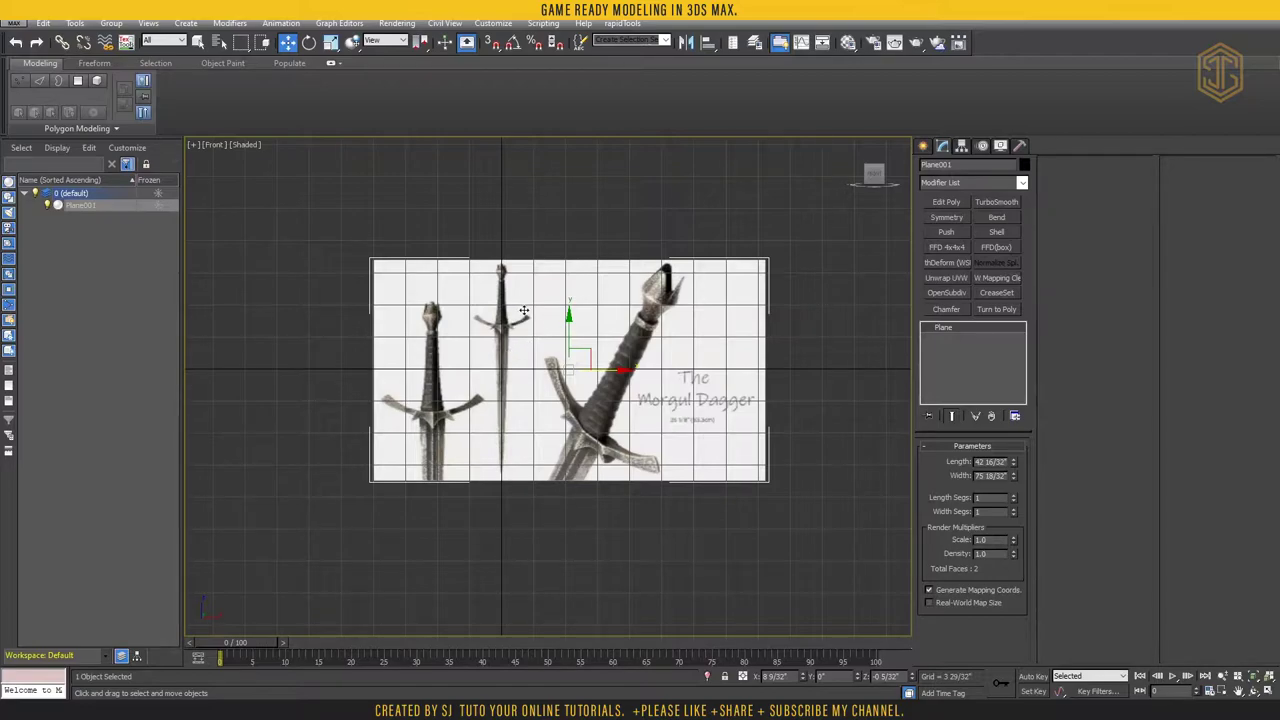
{"action": "key", "text": "F3"}
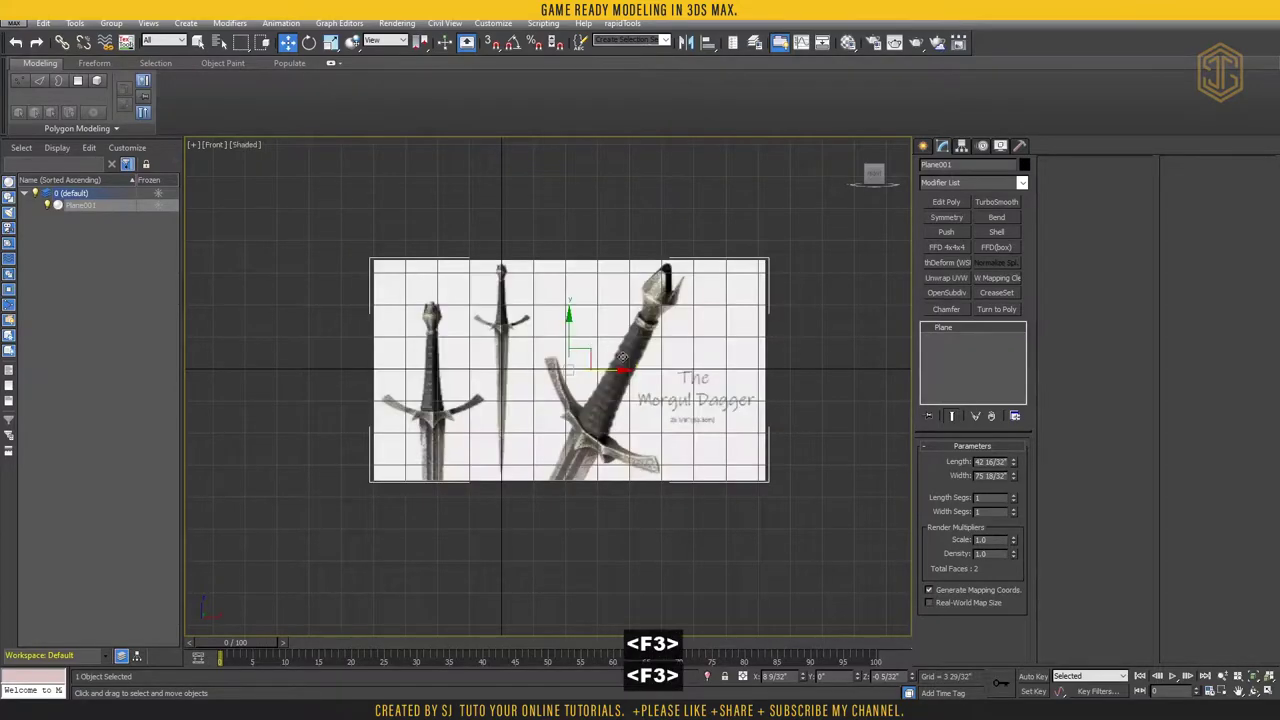
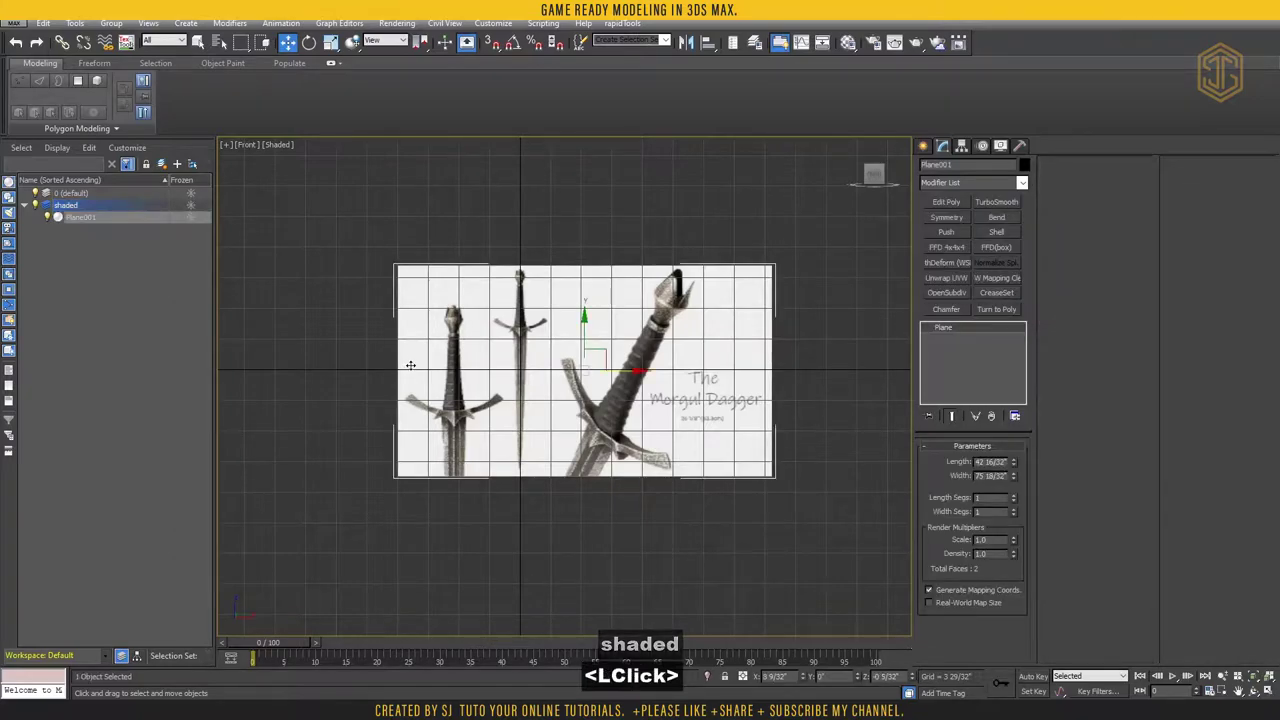
Set the reference plane's display properties to follow its layer
{"action": "right_click", "coordinate": [415, 369]}
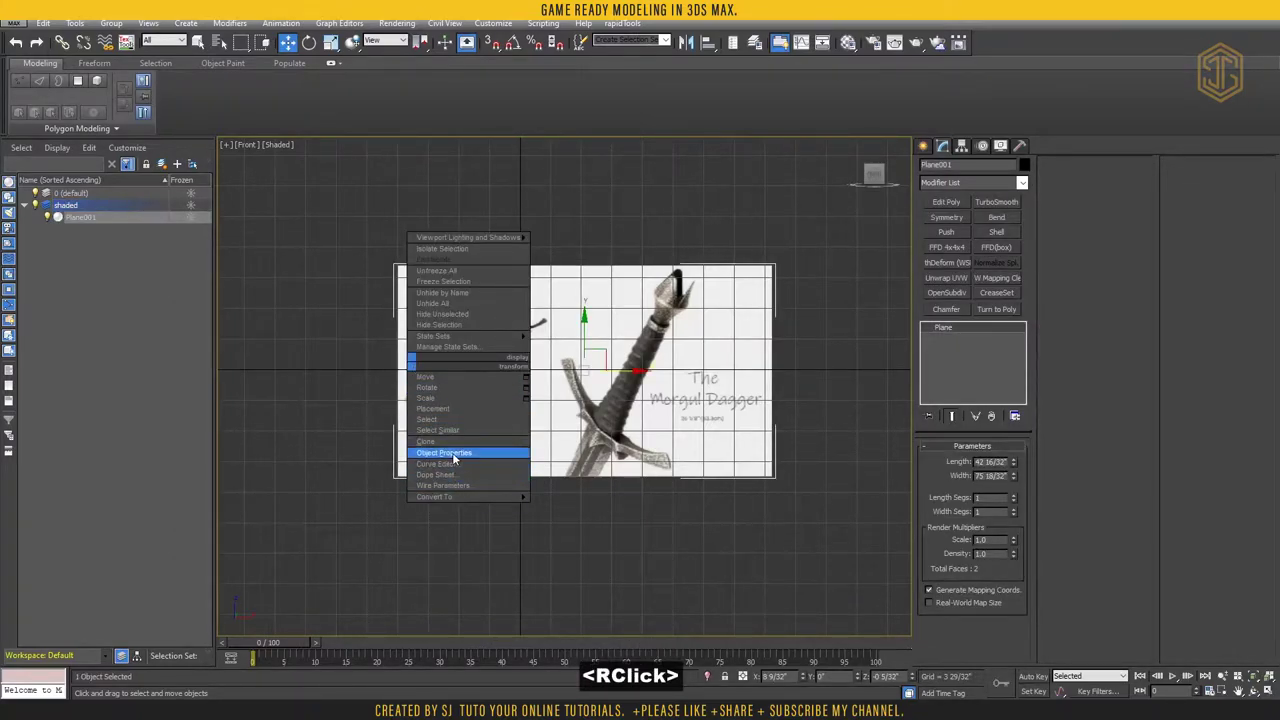
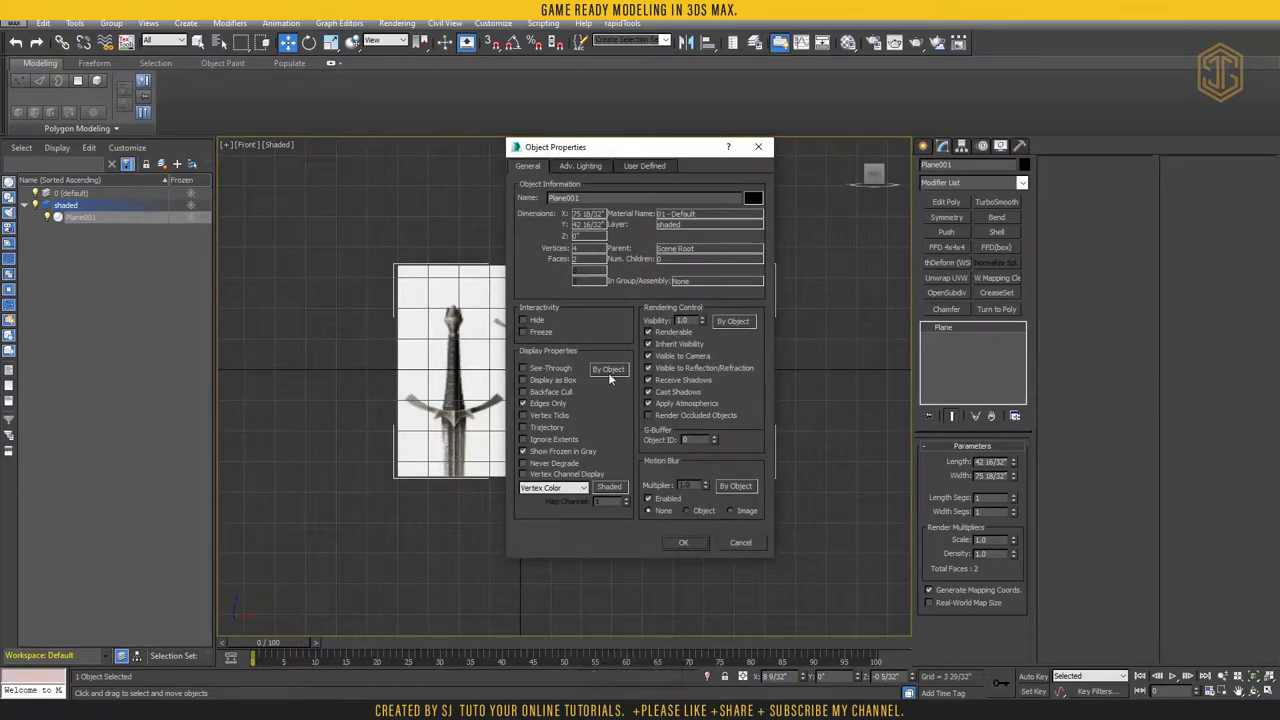
{"action": "left_click", "coordinate": [611, 376]}
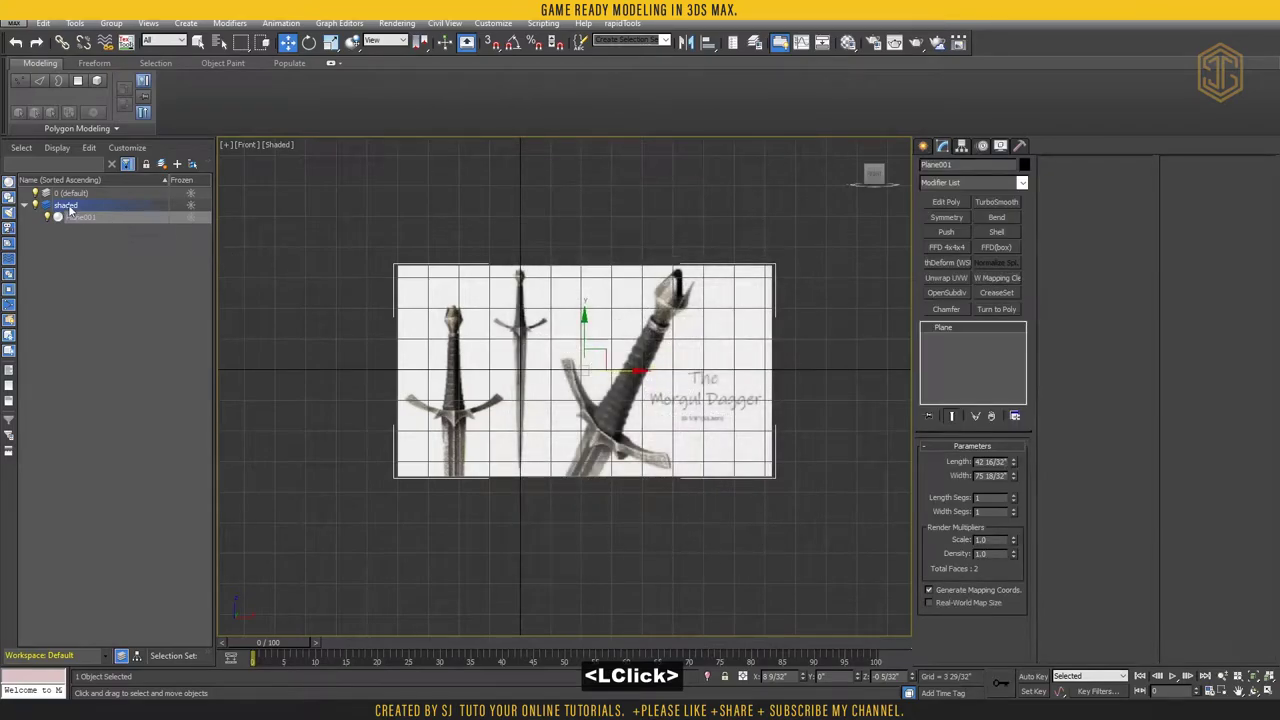
Give the shaded layer Shaded display with Backface Cull enabled
{"action": "right_click", "coordinate": [144, 207]}
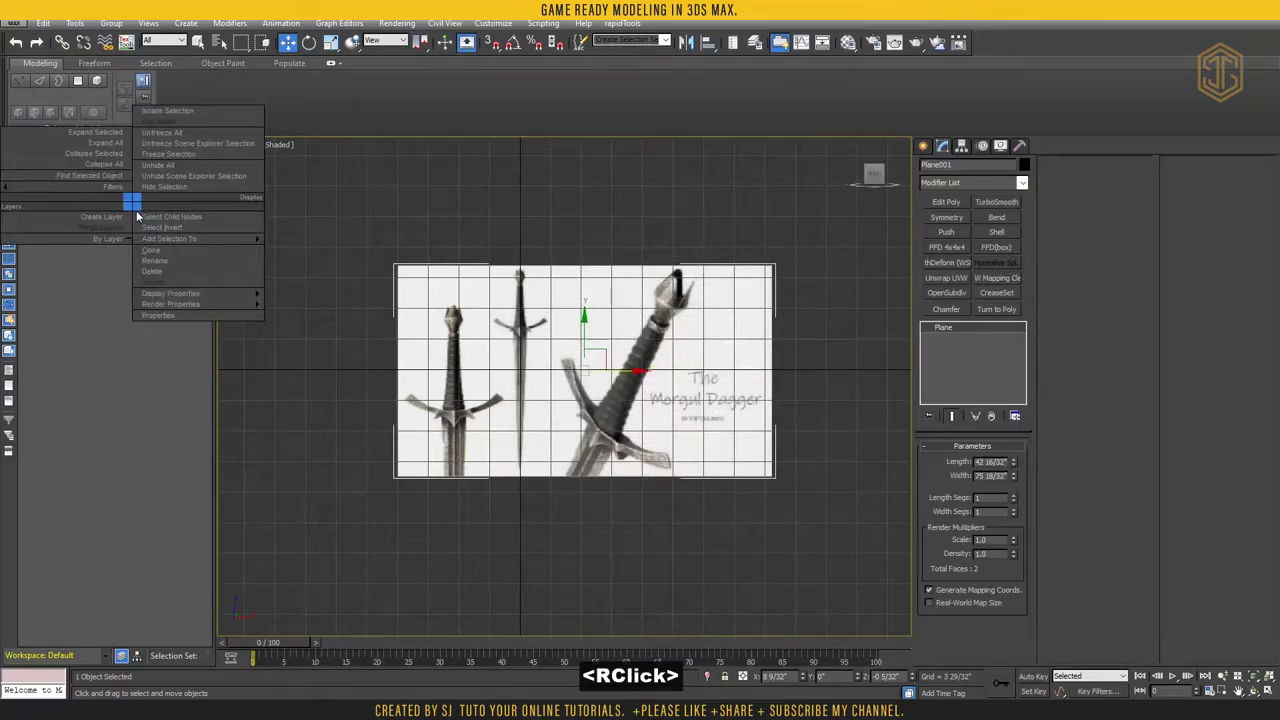
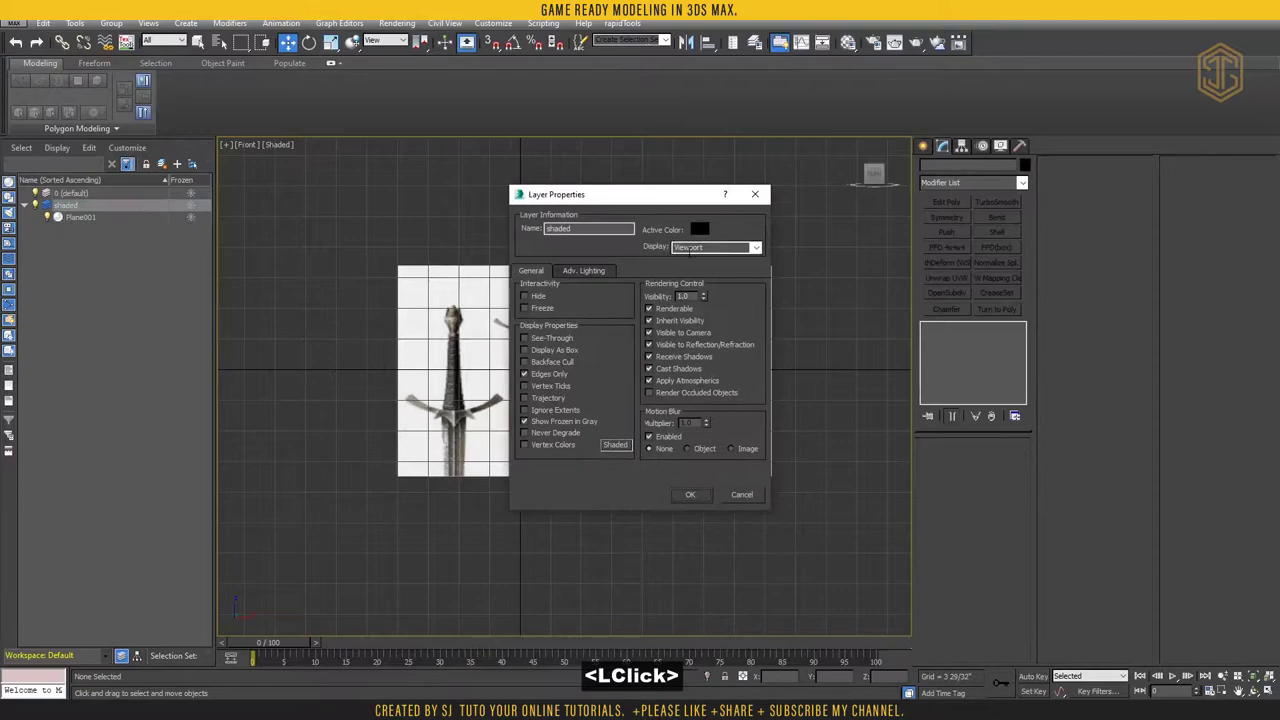
{"action": "left_click", "coordinate": [758, 251]}
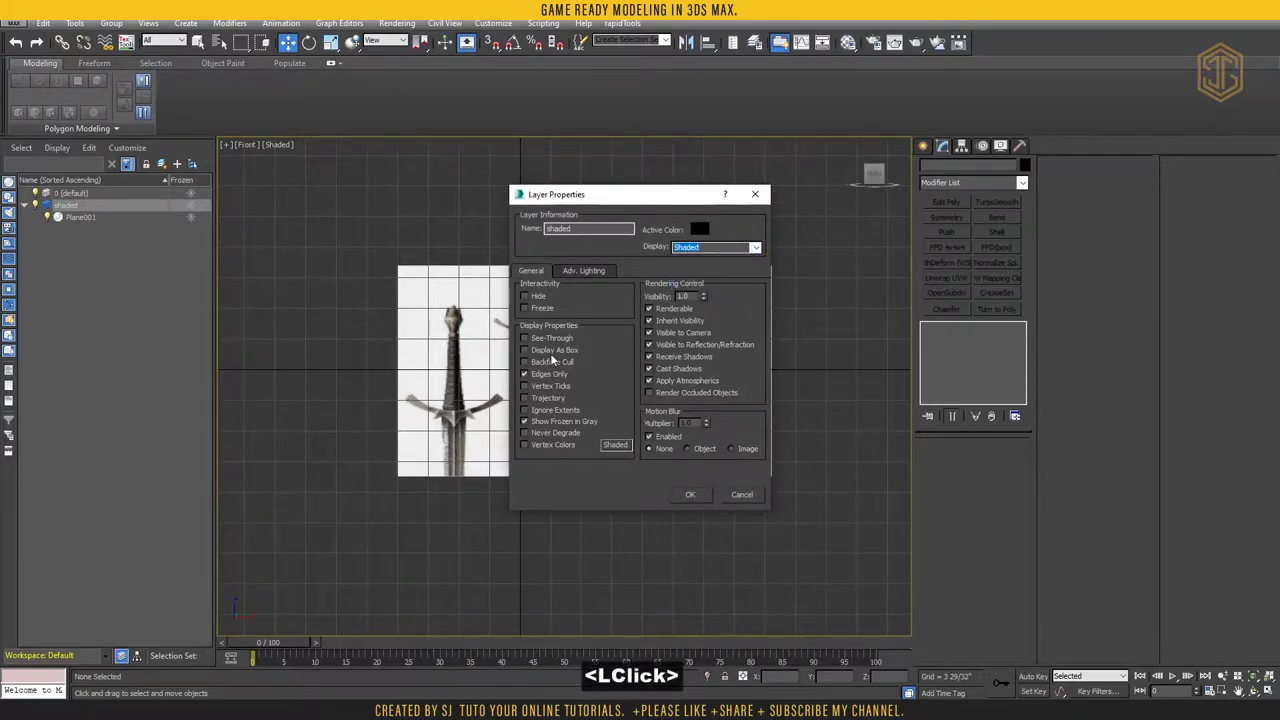
{"action": "left_click", "coordinate": [548, 364]}
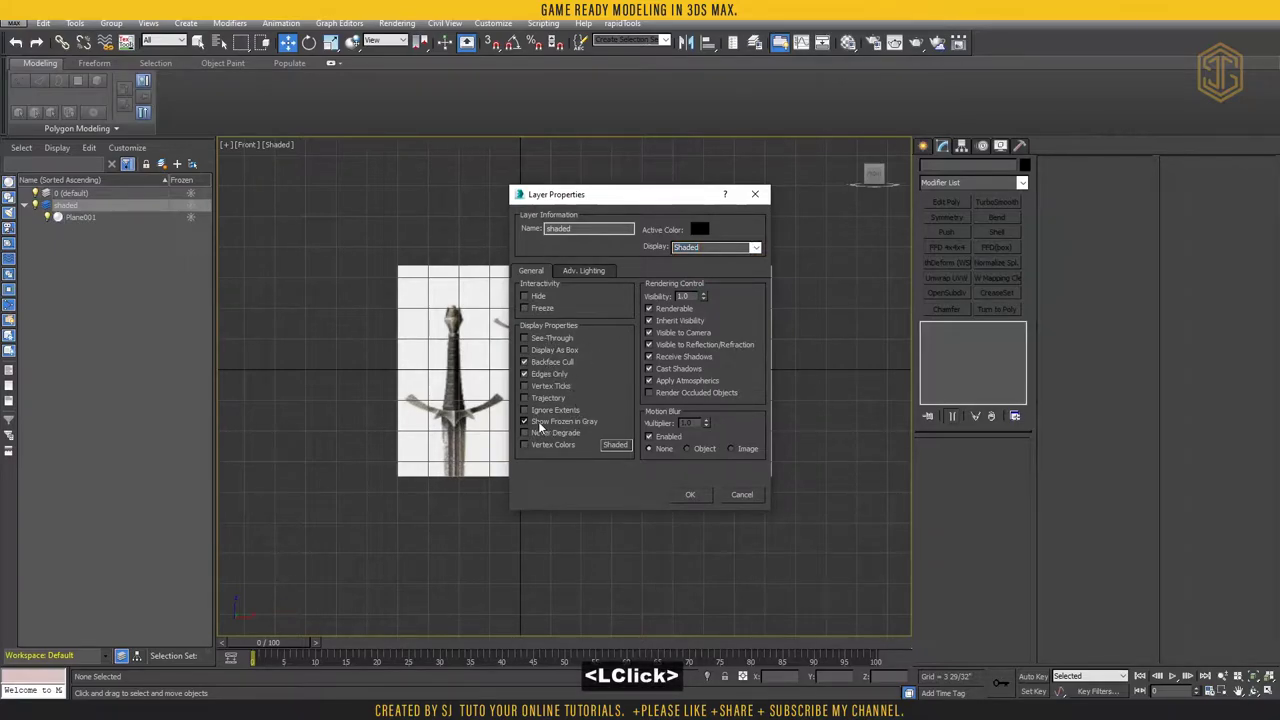
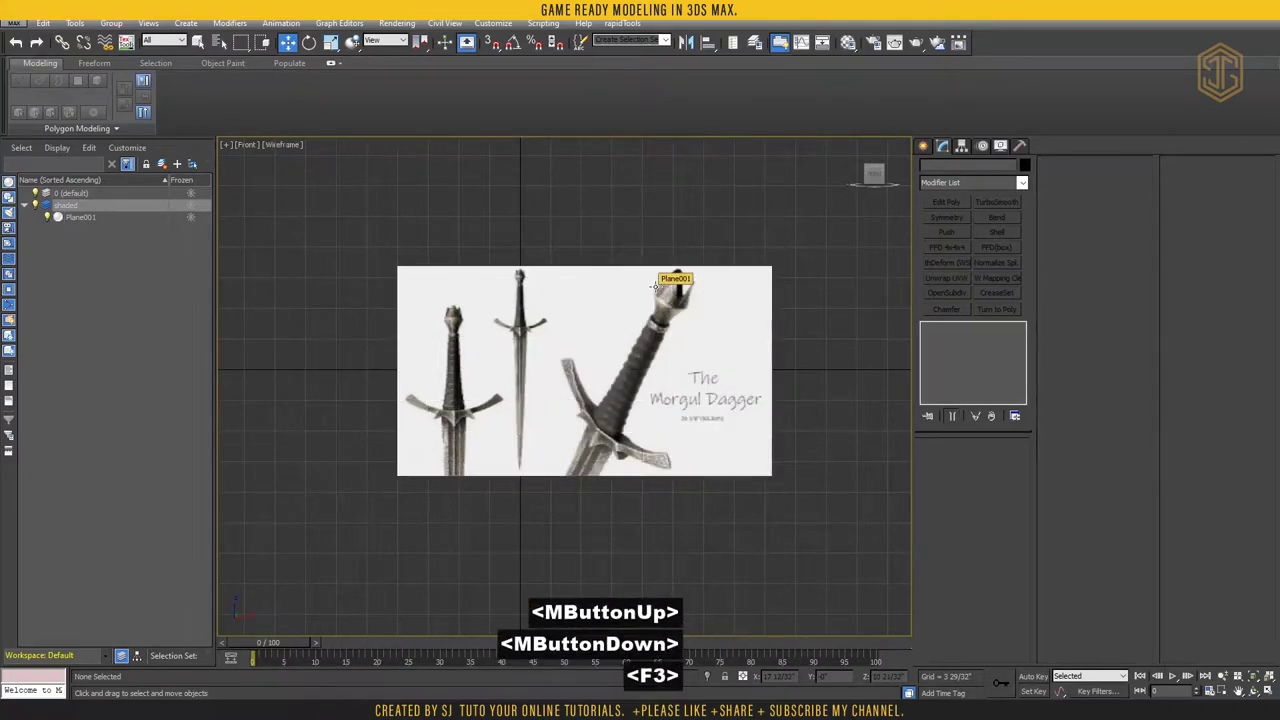
Verify the shading and freeze the shaded reference layer
{"action": "key", "text": "F3"}
{"action": "key", "text": "F3"}
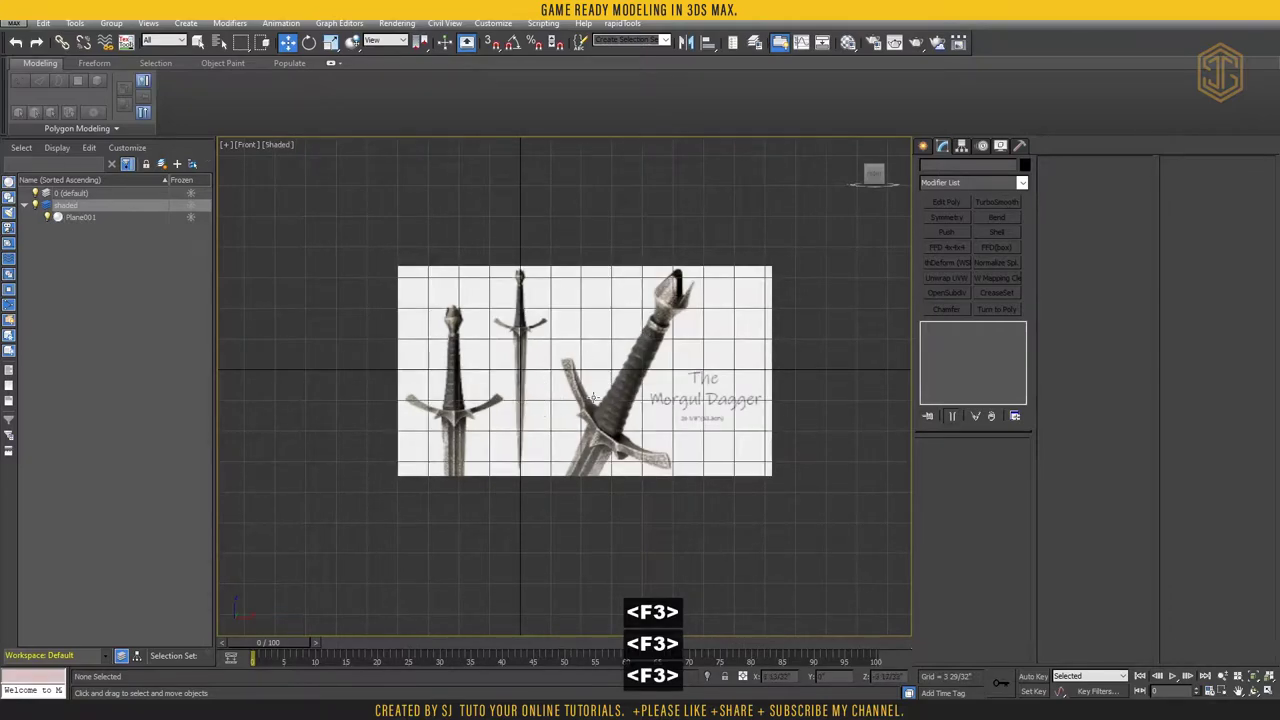
{"action": "left_click", "coordinate": [467, 326]}
{"action": "middle_click", "coordinate": [543, 346]}
{"action": "left_click", "coordinate": [100, 196]}
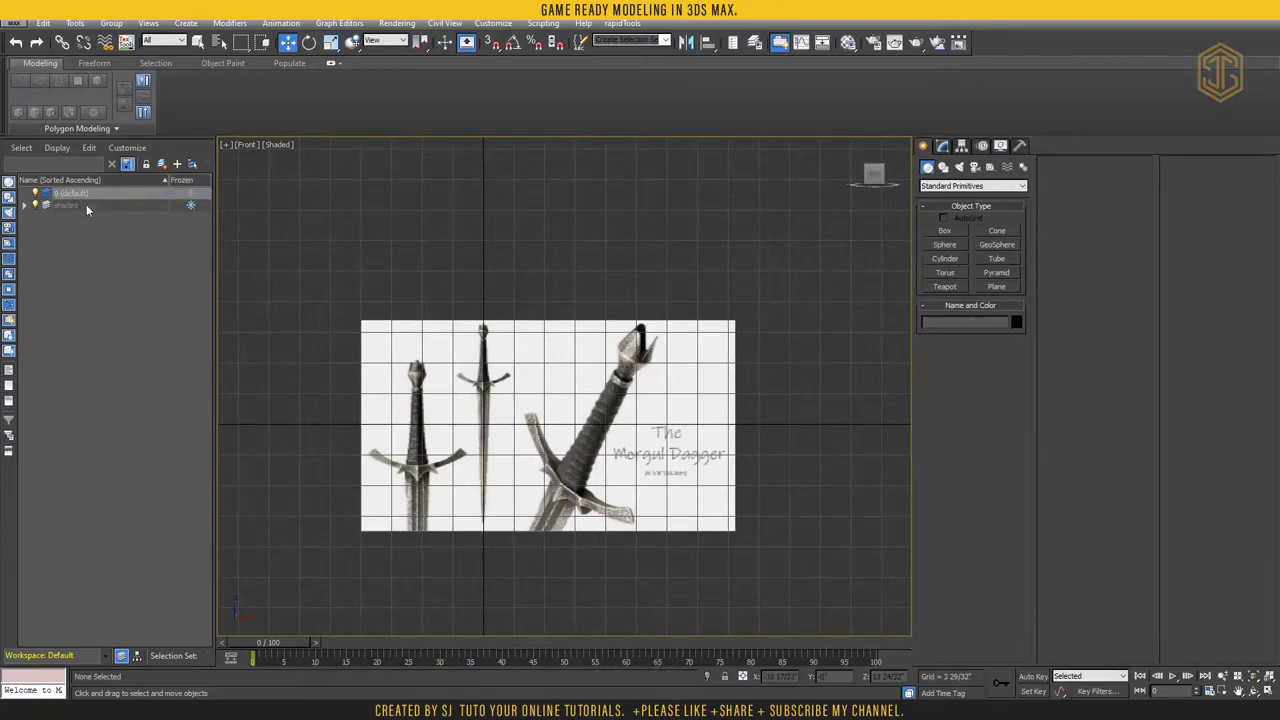
Zoom and pan the front view onto the dagger's cross-guard
{"action": "middle_click", "coordinate": [588, 320]}
{"action": "scroll", "scroll_direction": "up", "scroll_amount": 3}
{"action": "middle_click", "coordinate": [511, 274]}
{"action": "scroll", "scroll_direction": "up", "scroll_amount": 3}
{"action": "middle_click", "coordinate": [587, 373]}
{"action": "scroll", "scroll_direction": "up", "scroll_amount": 3}
{"action": "middle_click", "coordinate": [615, 417]}
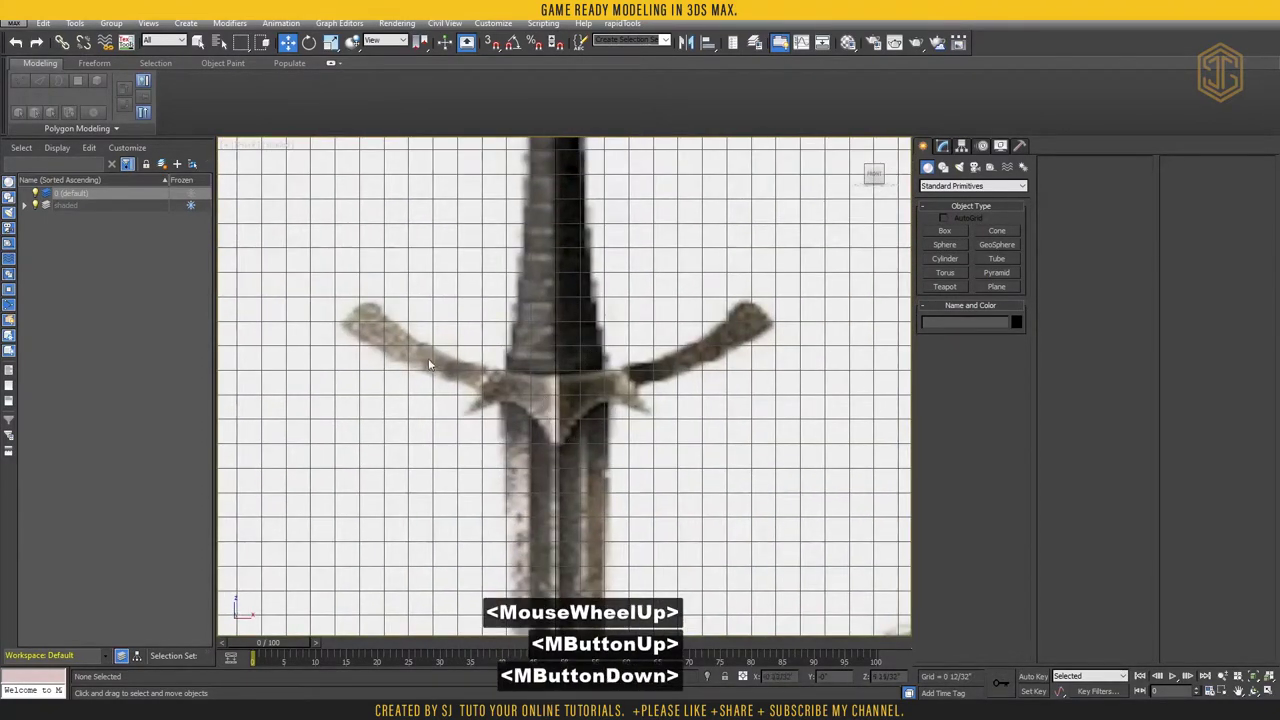
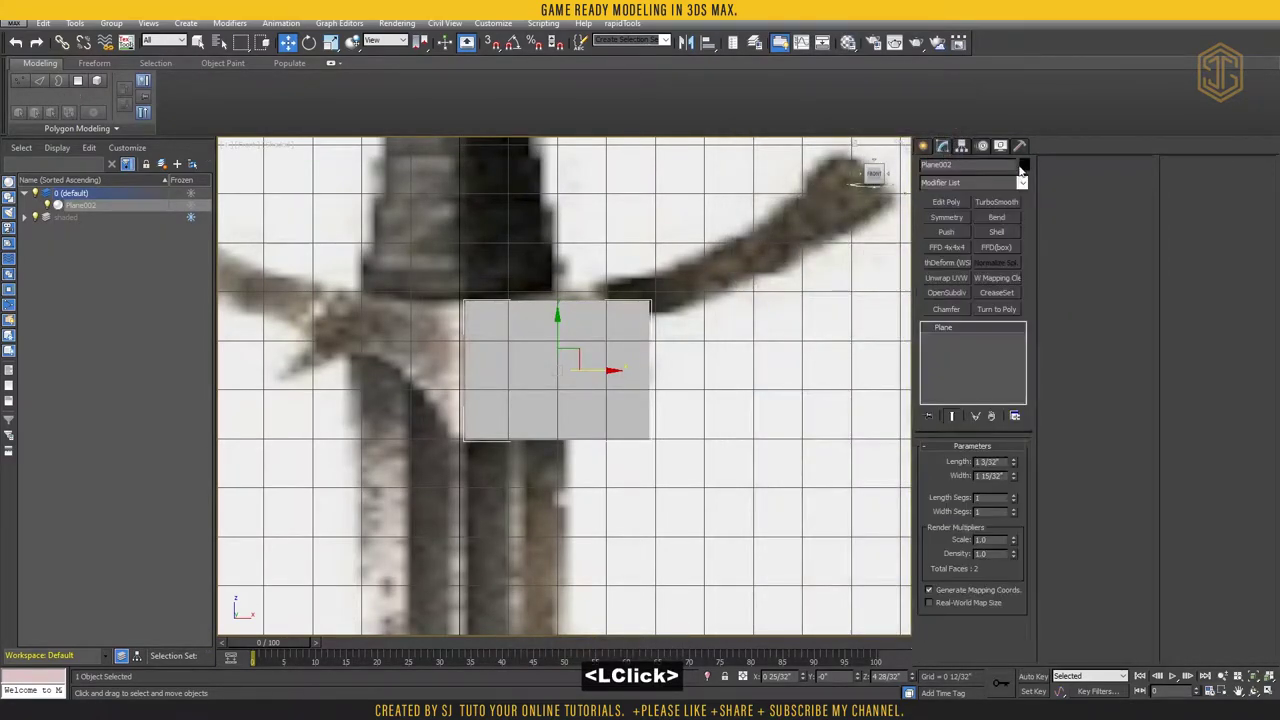
Set Plane002's object colour to black in the Object Color dialog
{"action": "double_click", "coordinate": [1028, 168]}
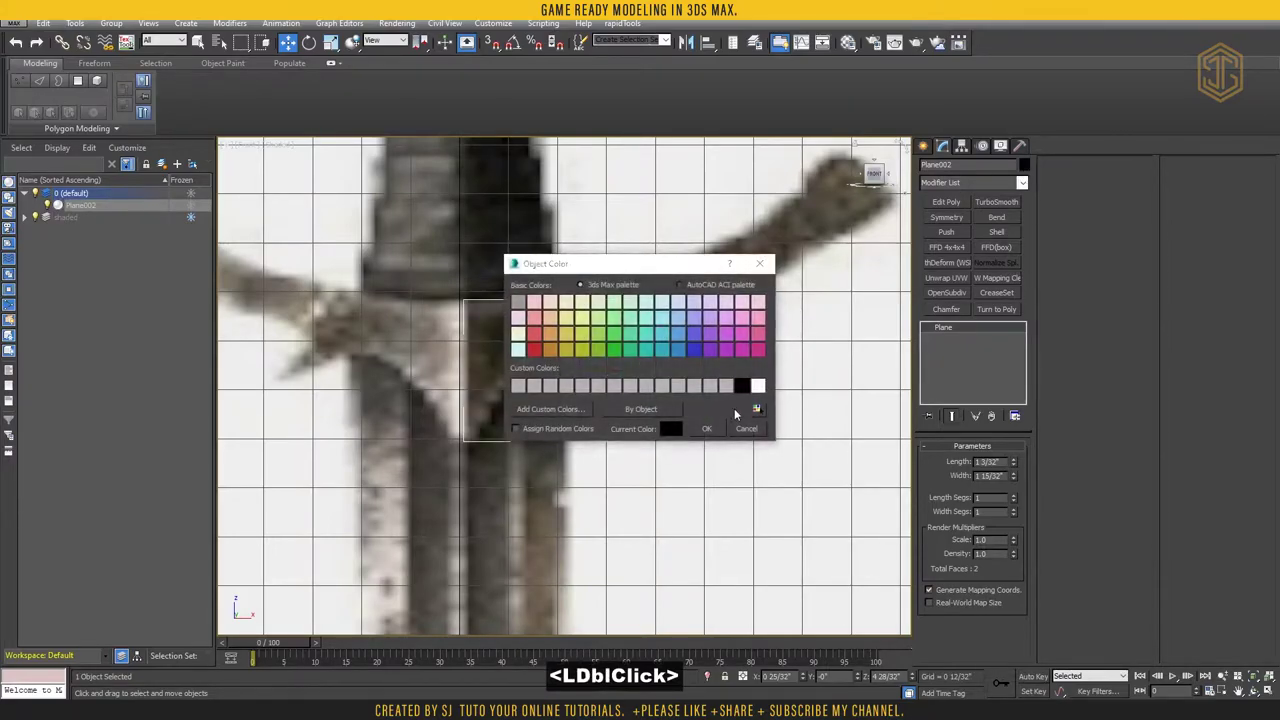
{"action": "left_click", "coordinate": [744, 389]}
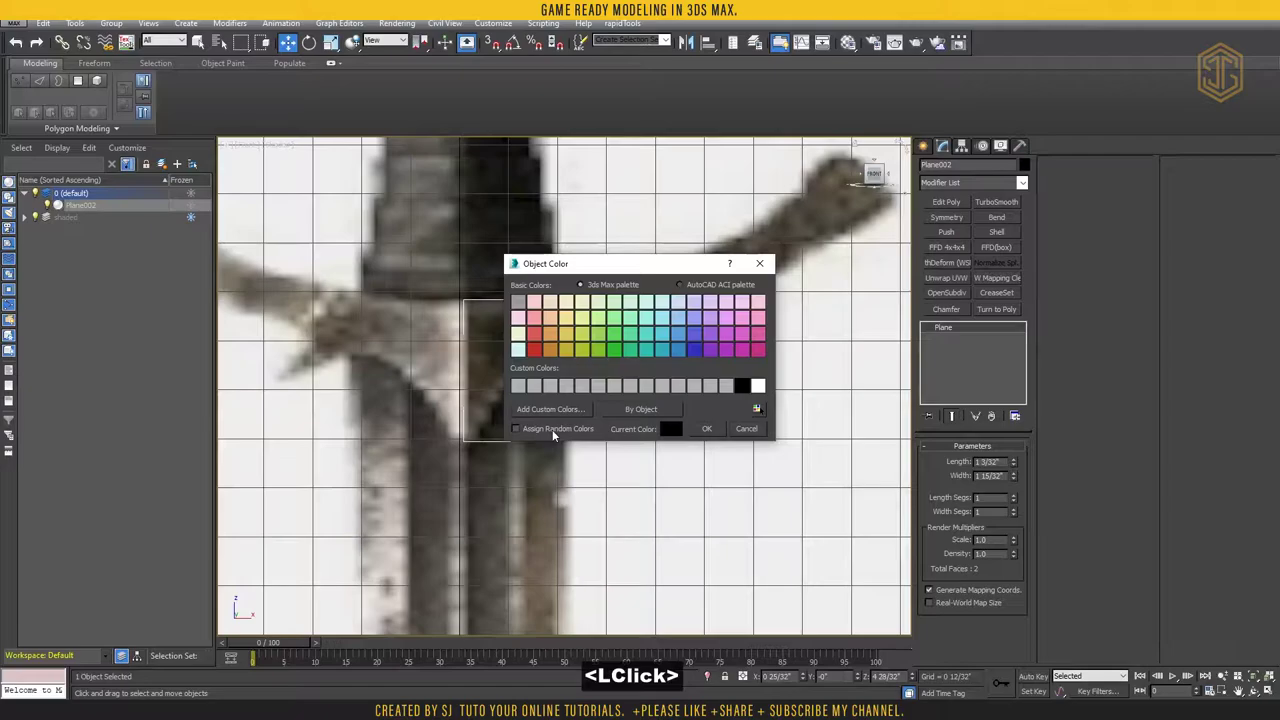
{"action": "left_click", "coordinate": [668, 434]}
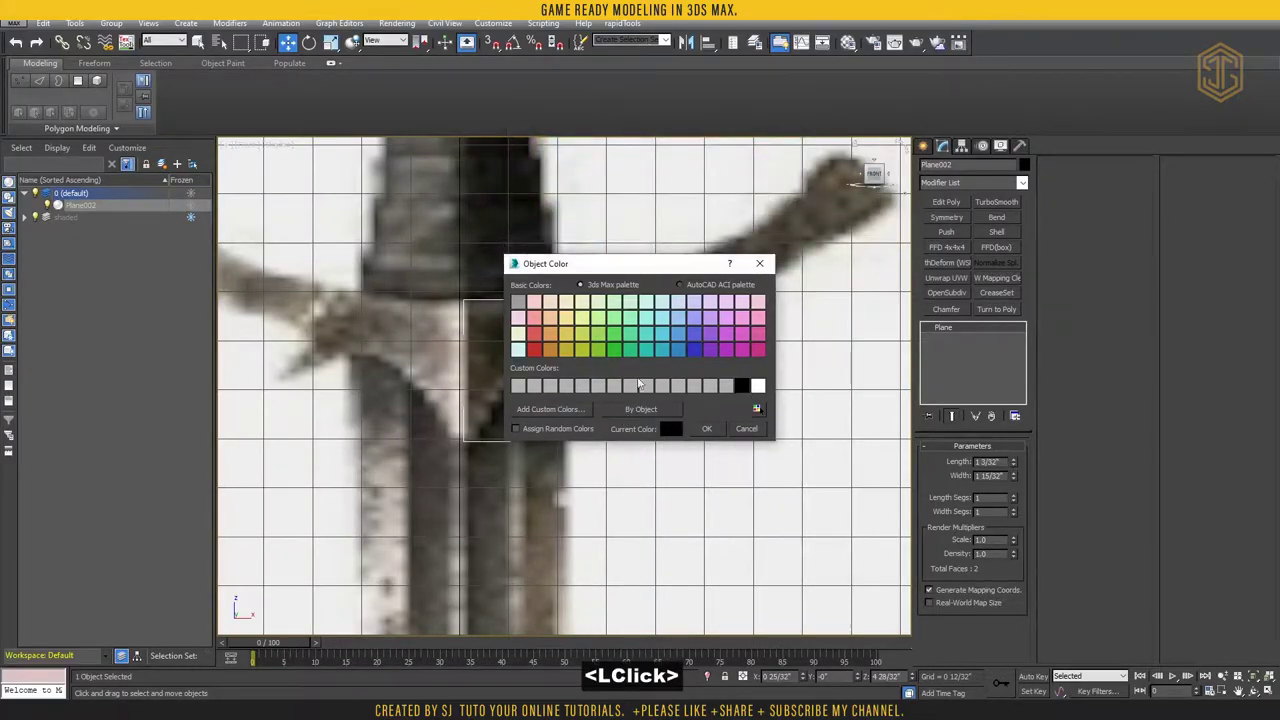
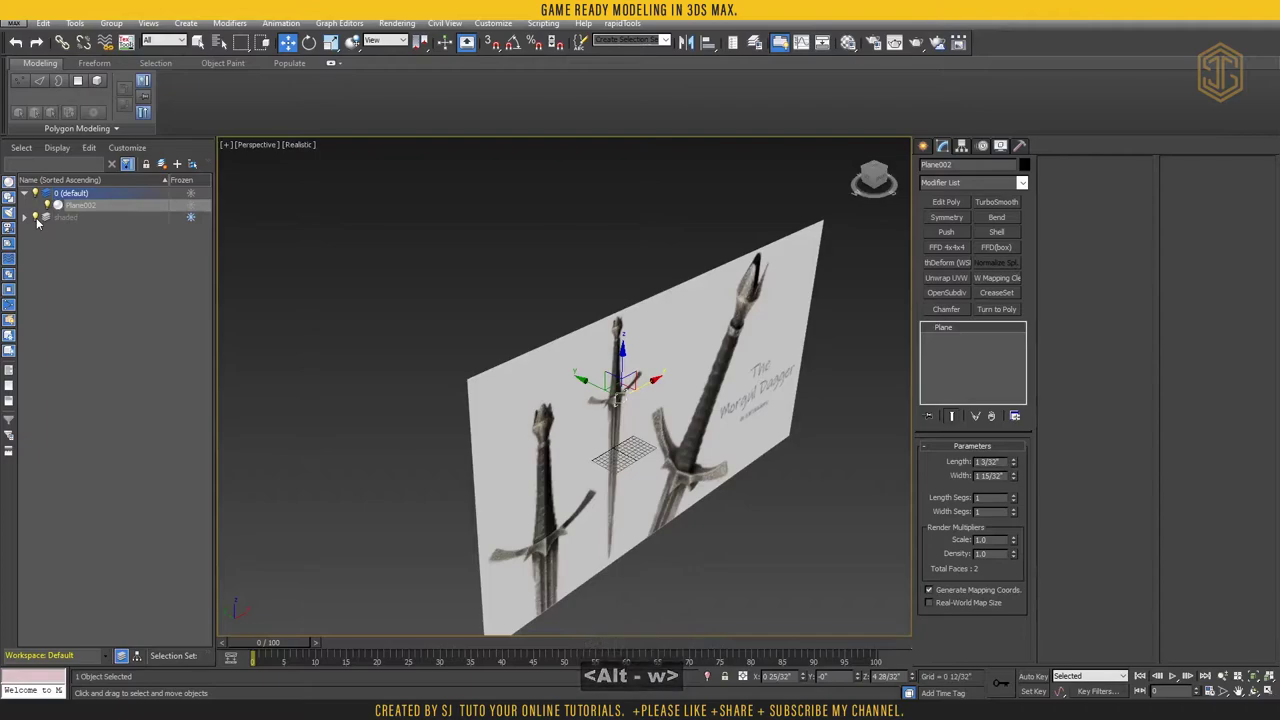
Expand the shaded layer and select the reference image plane Plane001
{"action": "key", "text": "a"}
{"action": "left_click", "coordinate": [191, 219]}
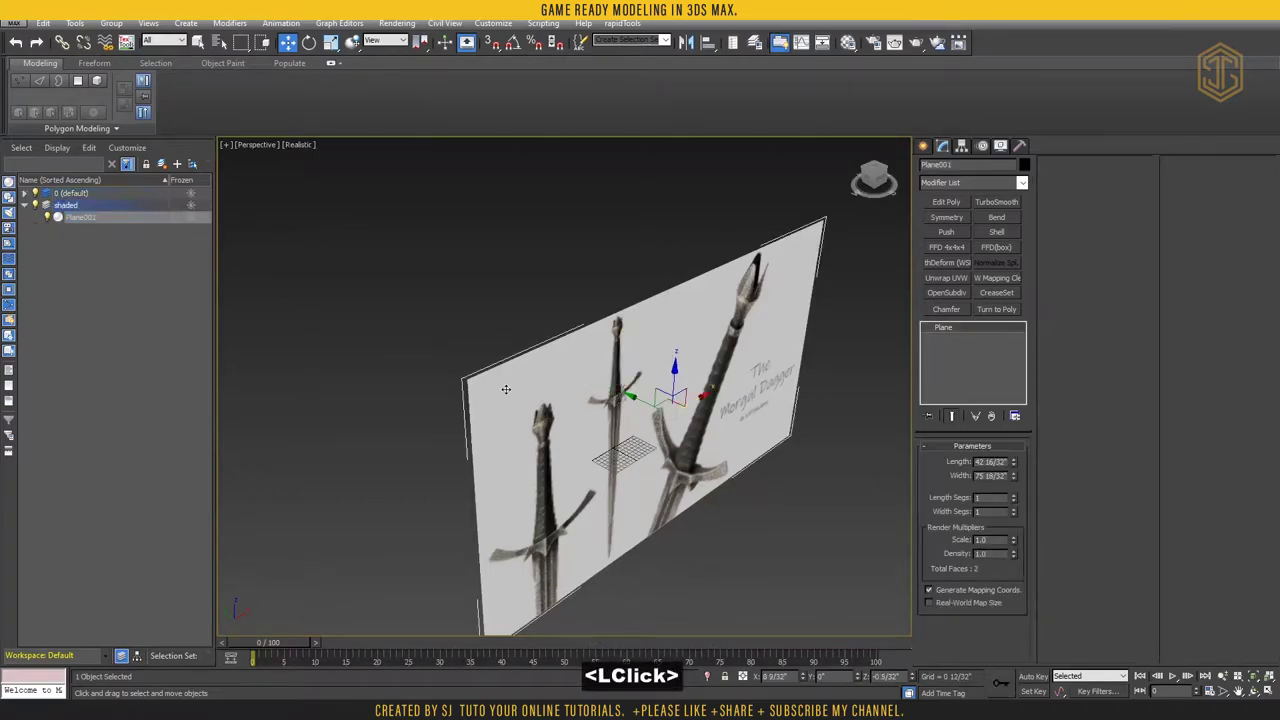
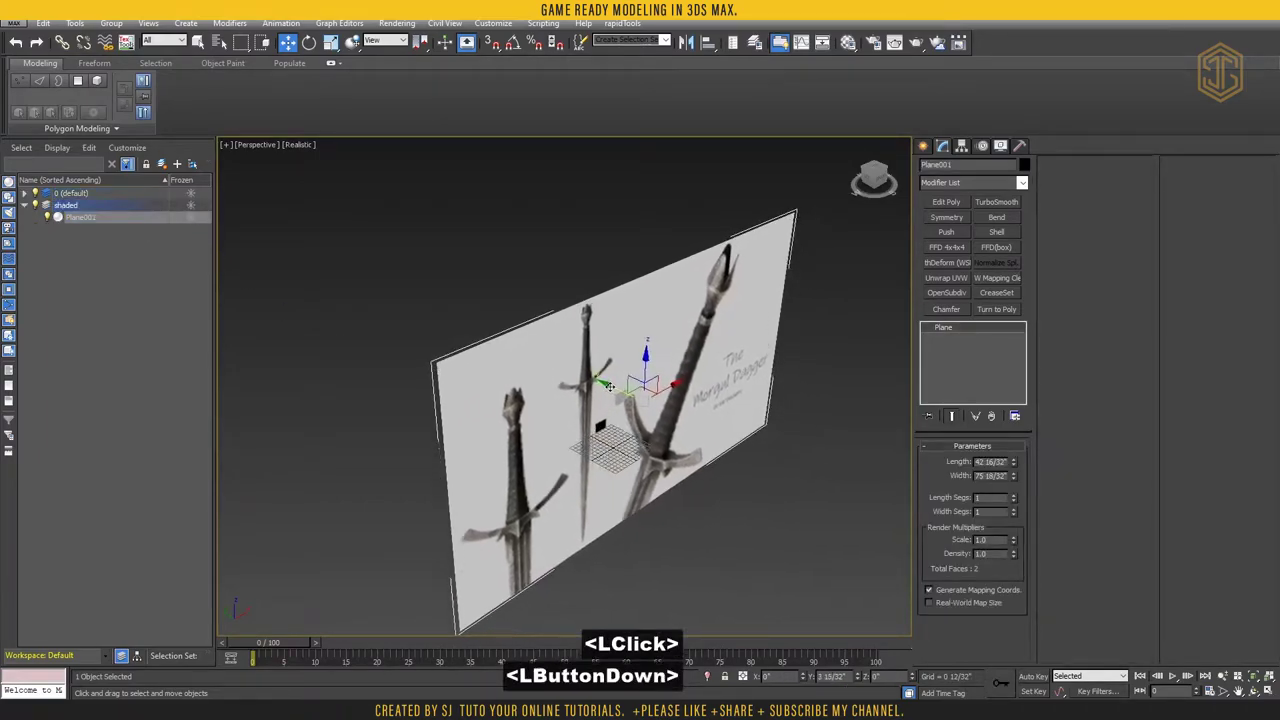
Freeze Plane001, then select a corner vertex of the small plane for editing
{"action": "left_click", "coordinate": [196, 208]}
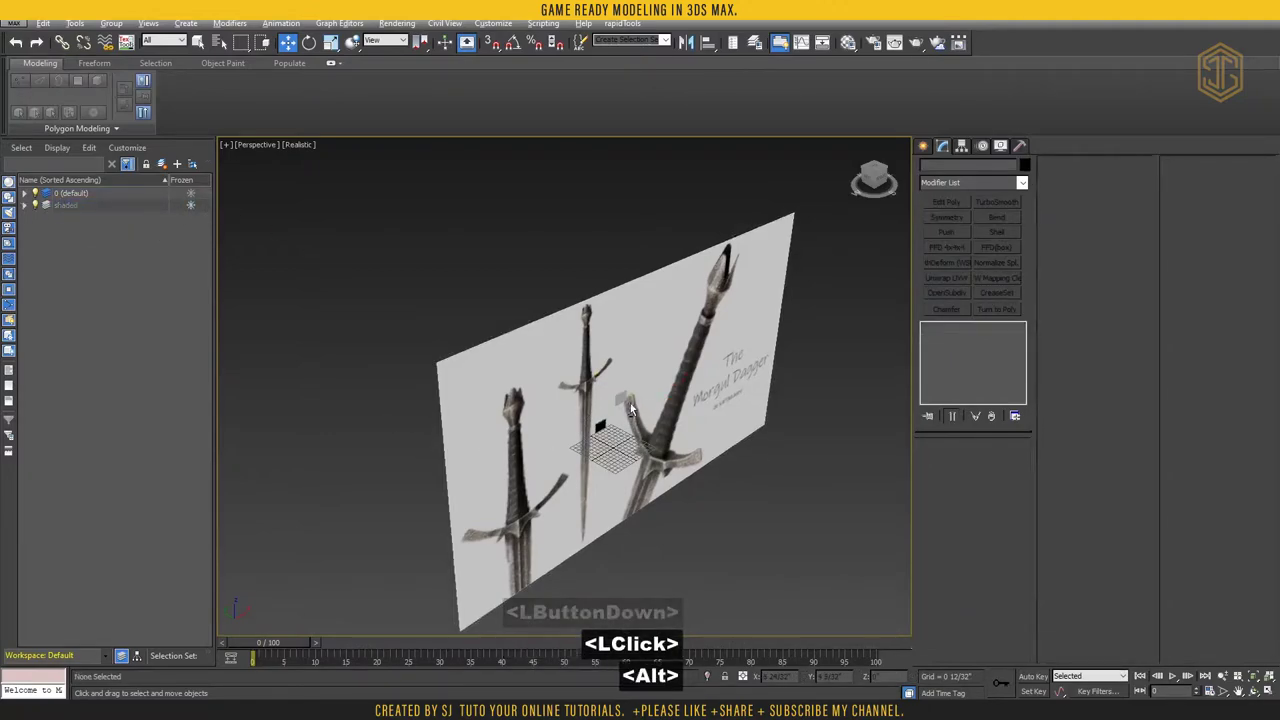
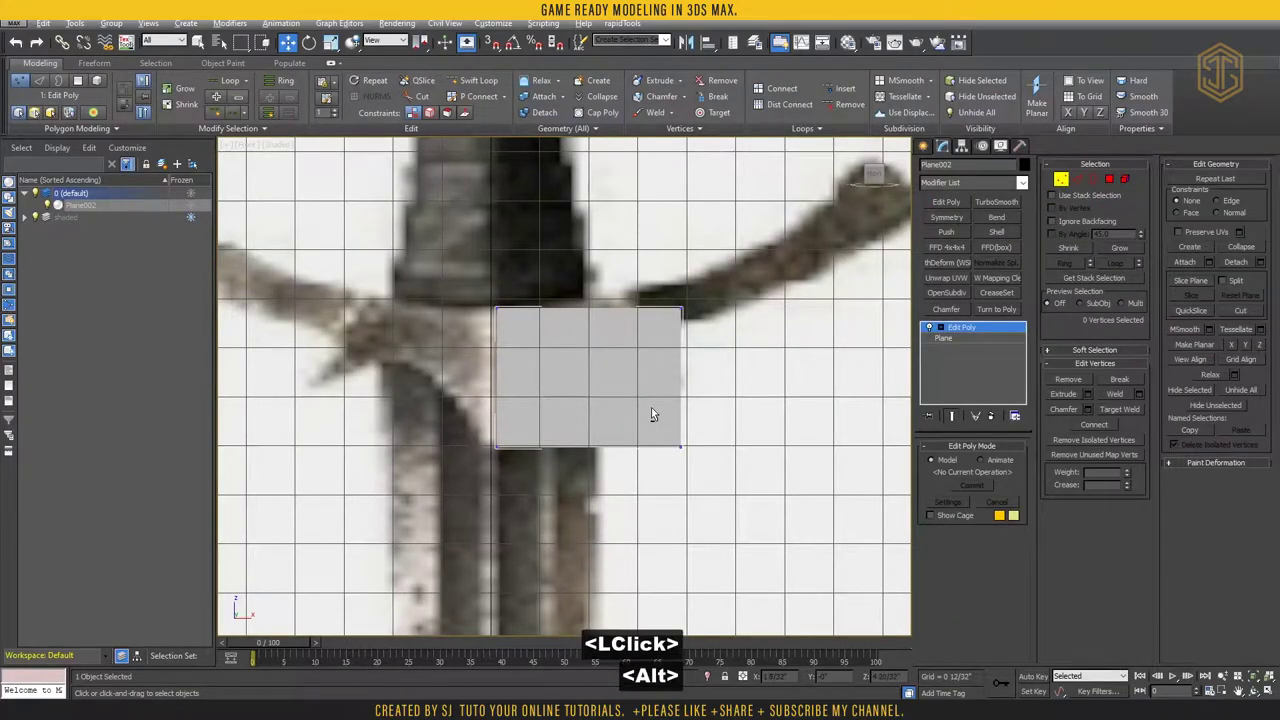
{"action": "key", "text": "alt+F3"}
{"action": "left_click", "coordinate": [652, 356]}
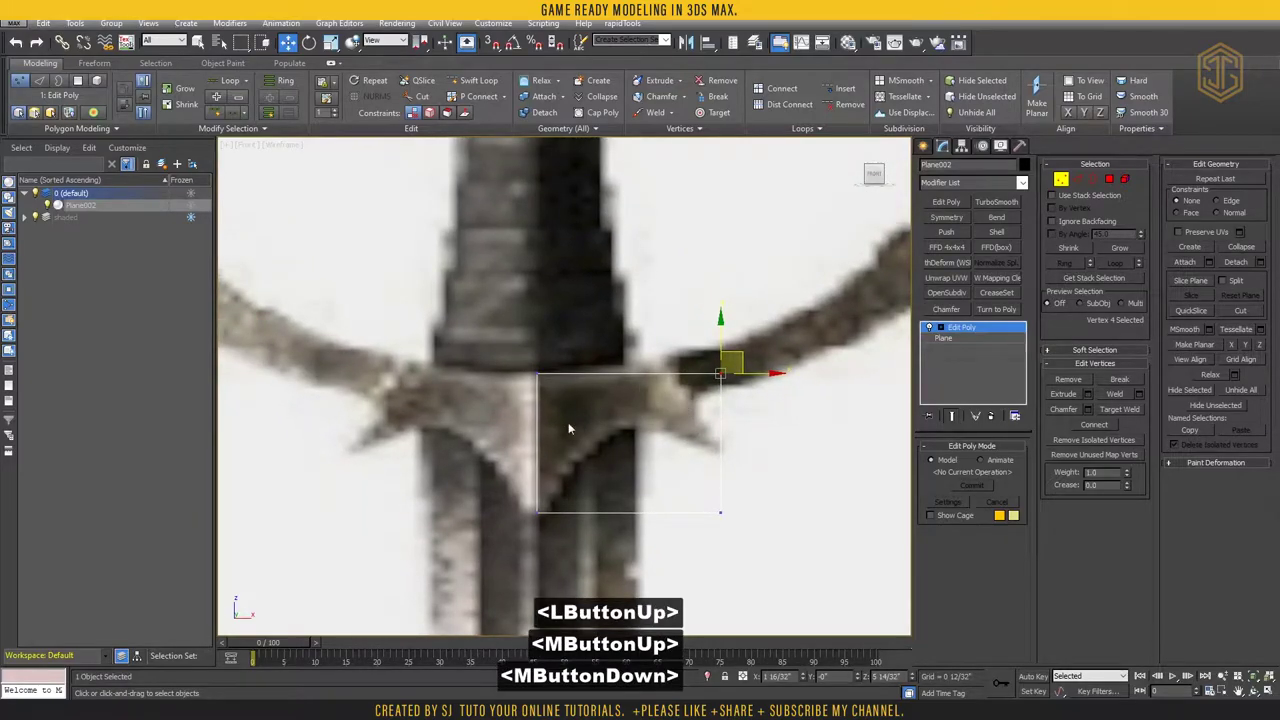
Frame the whole crossguard in view and adjust the viewport display options
{"action": "middle_click", "coordinate": [581, 371]}
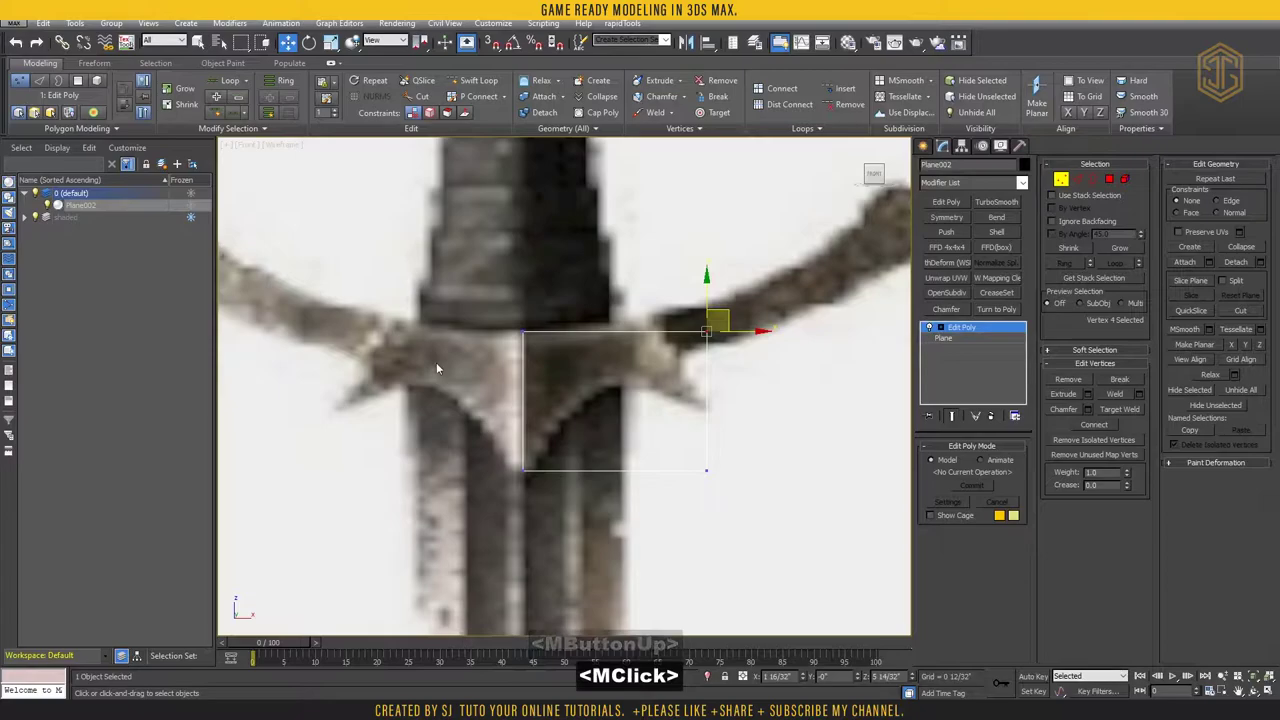
{"action": "scroll", "scroll_direction": "down", "scroll_amount": 3}
{"action": "middle_click", "coordinate": [588, 324]}
{"action": "scroll", "scroll_direction": "down", "scroll_amount": 3}
{"action": "middle_click", "coordinate": [451, 289]}
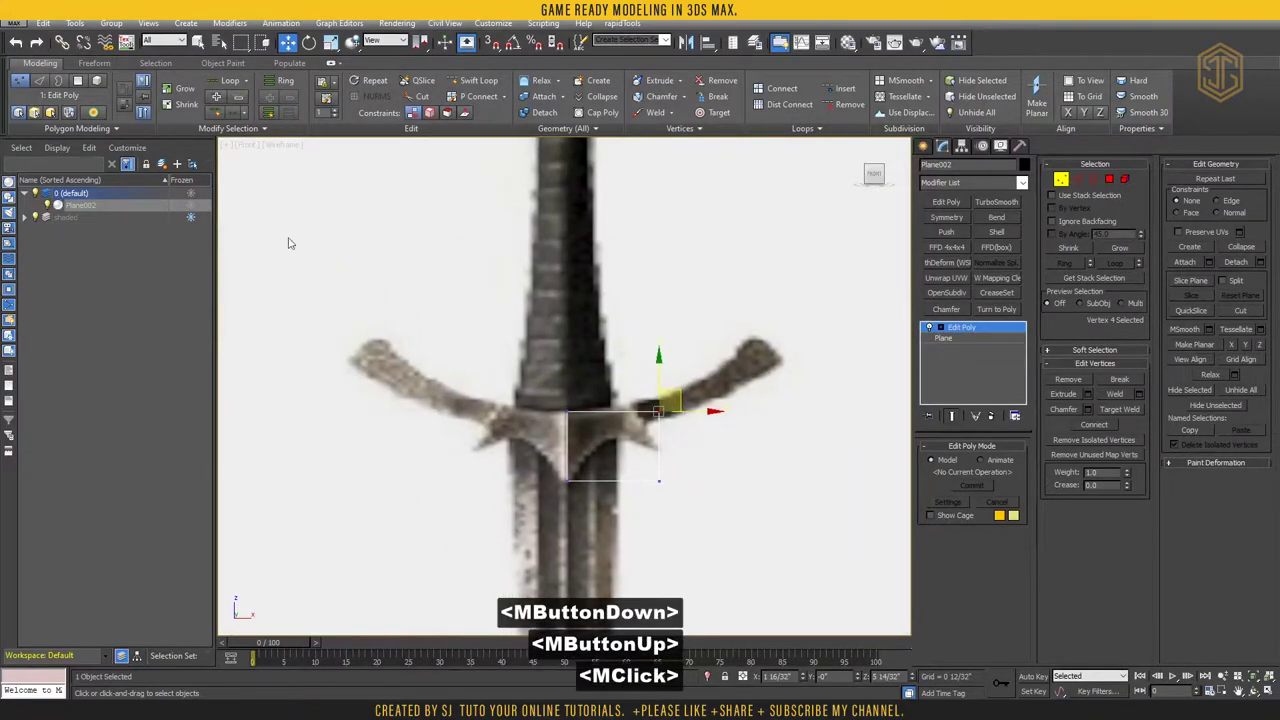
{"action": "left_click", "coordinate": [281, 151]}
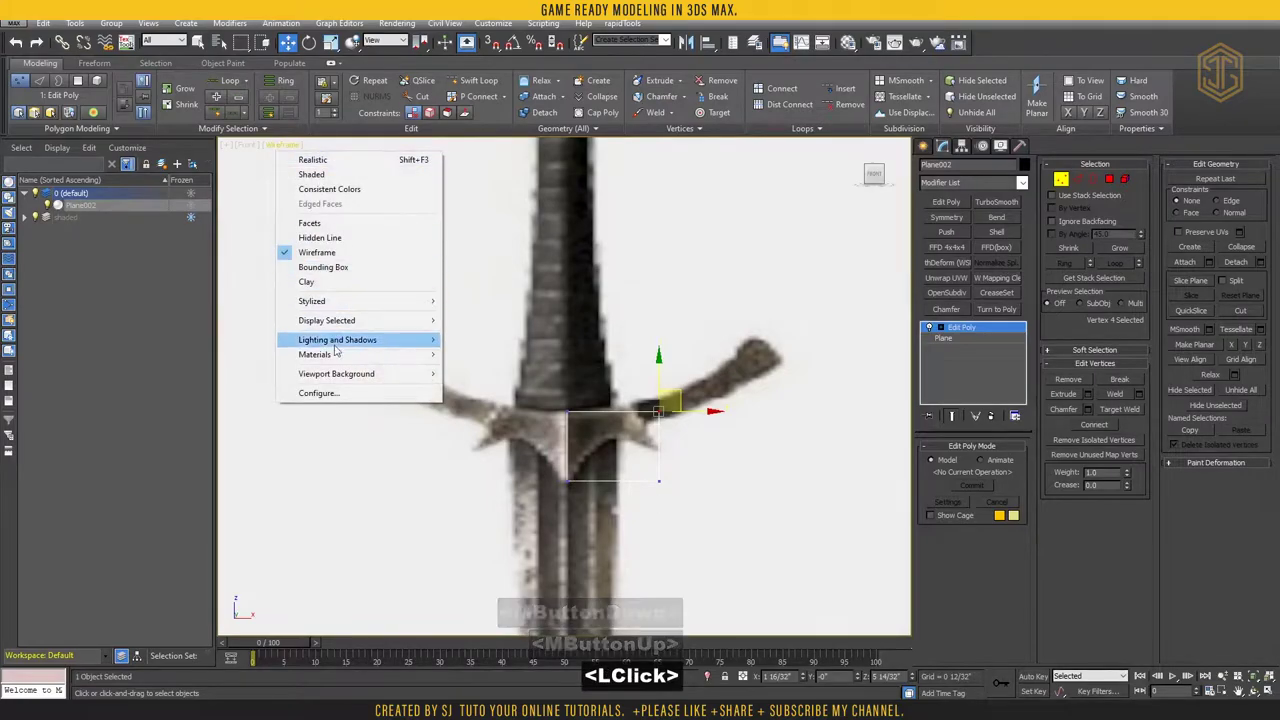
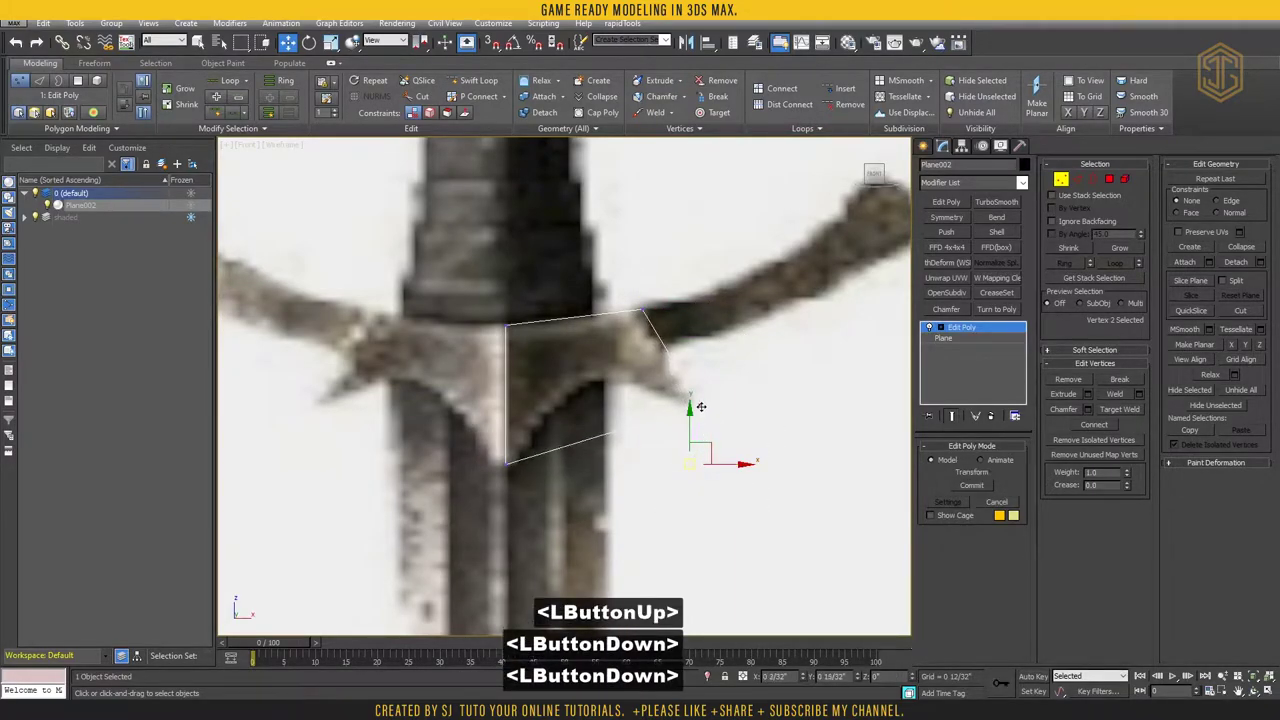
Switch to four viewports and select all four corners of the guard plane
{"action": "left_click", "coordinate": [488, 487]}
{"action": "key", "text": "alt+w"}
{"action": "scroll", "scroll_direction": "down", "scroll_amount": 3}
{"action": "left_click", "coordinate": [664, 203]}
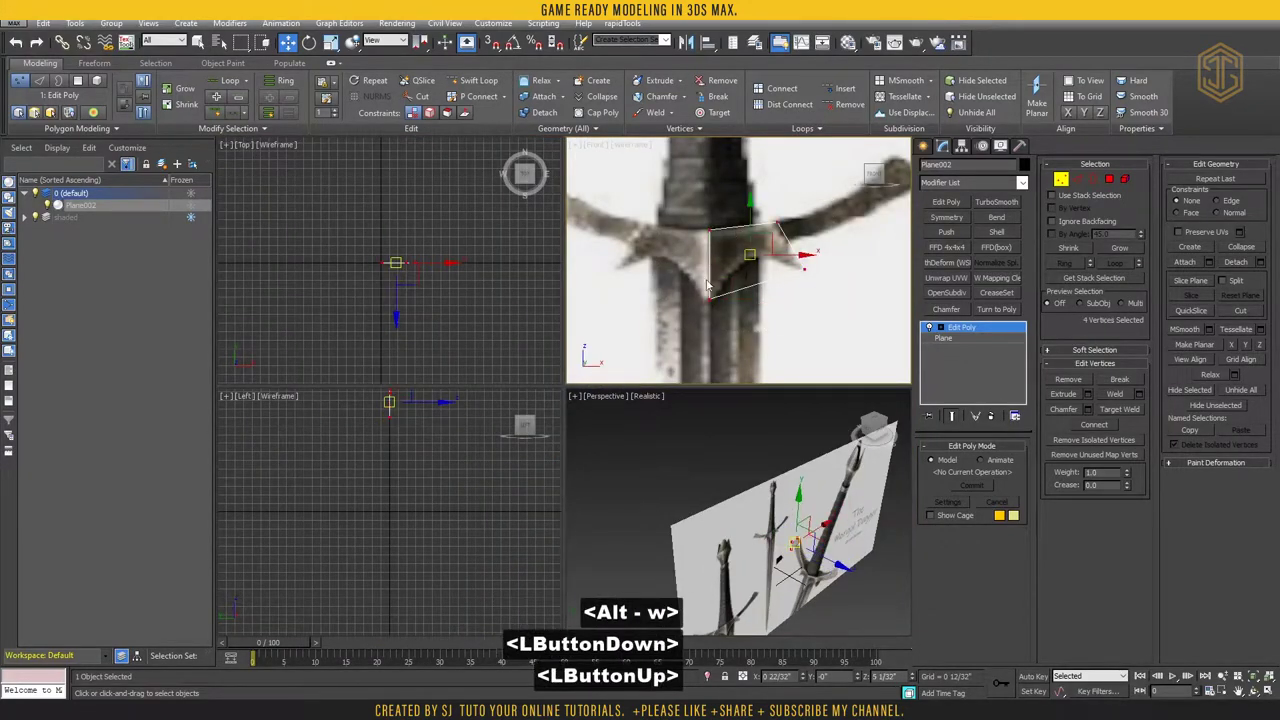
{"action": "scroll", "scroll_direction": "up", "scroll_amount": 3}
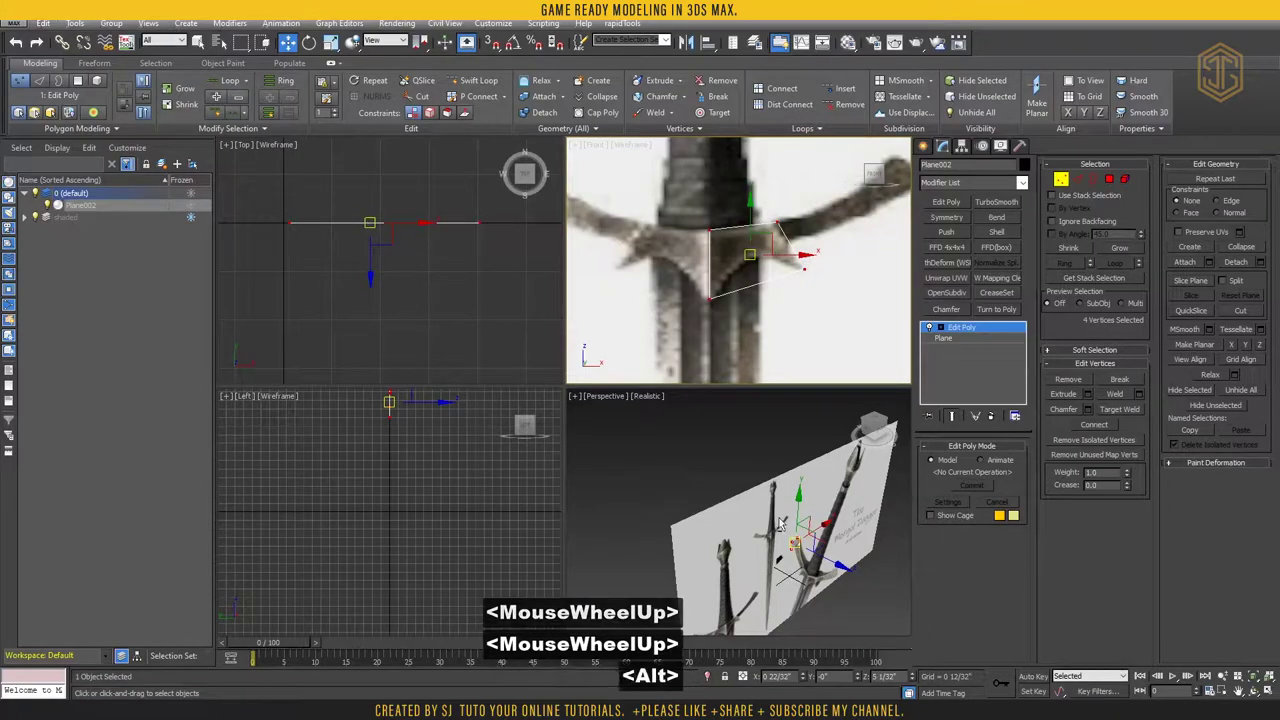
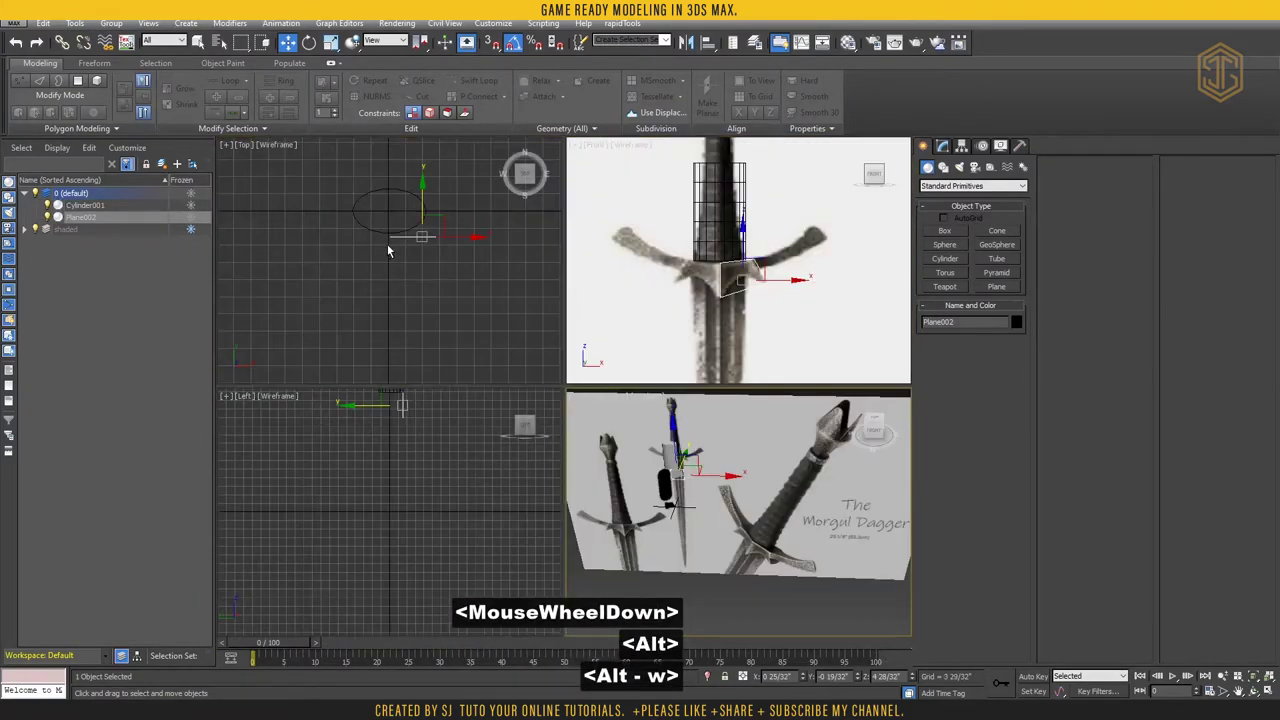
Move the plane's vertical edges in Top view so it curves around the cylinder, then inspect it in Perspective
{"action": "scroll", "scroll_direction": "up", "scroll_amount": 3}
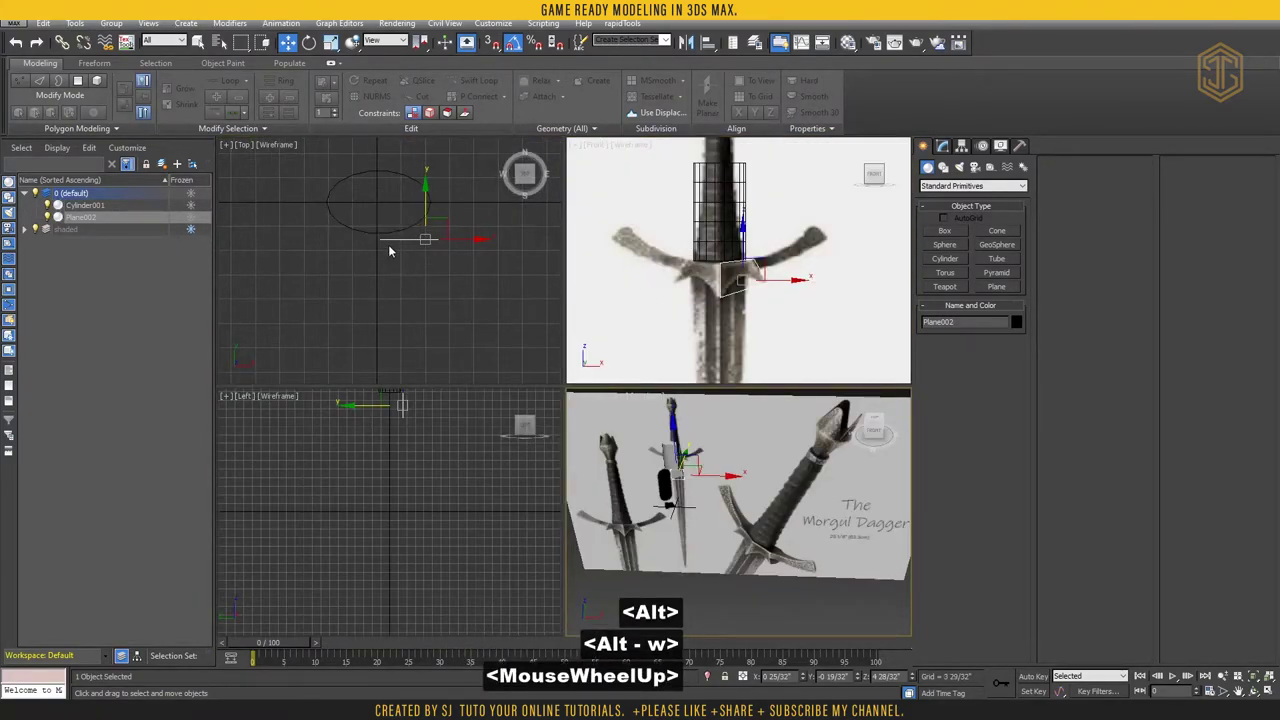
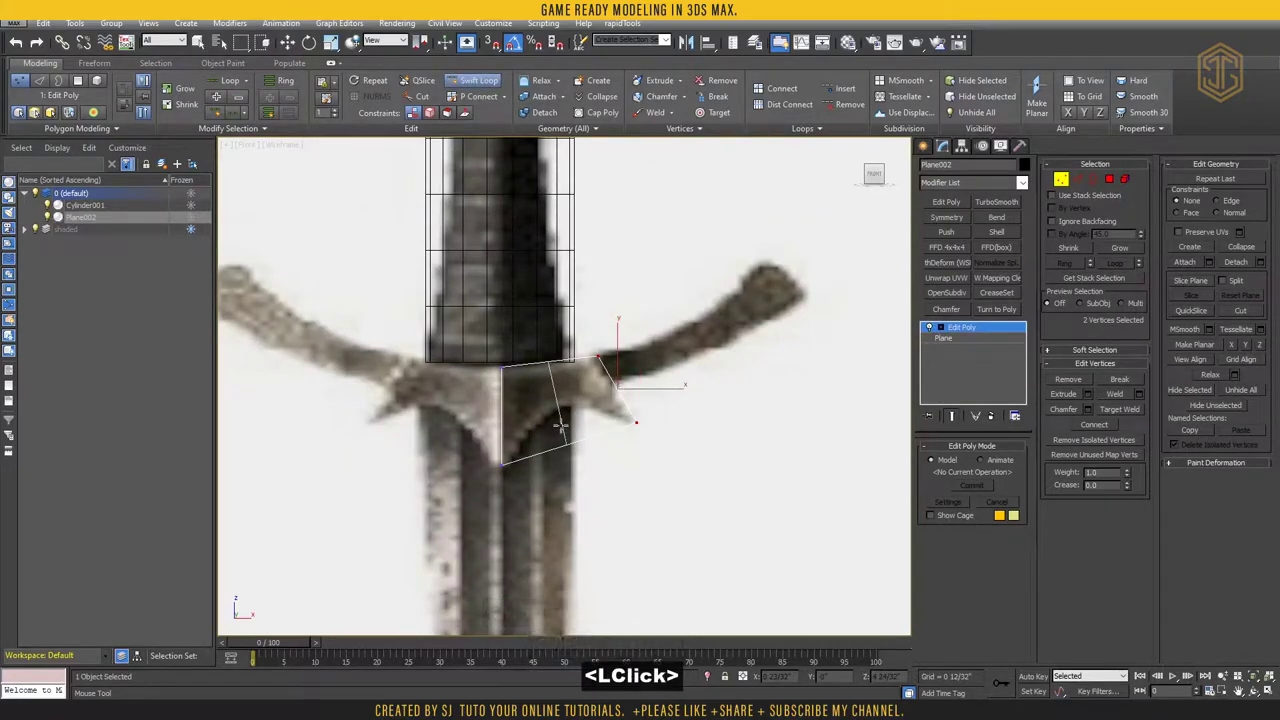
{"action": "key", "text": "w"}
{"action": "key", "text": "w"}
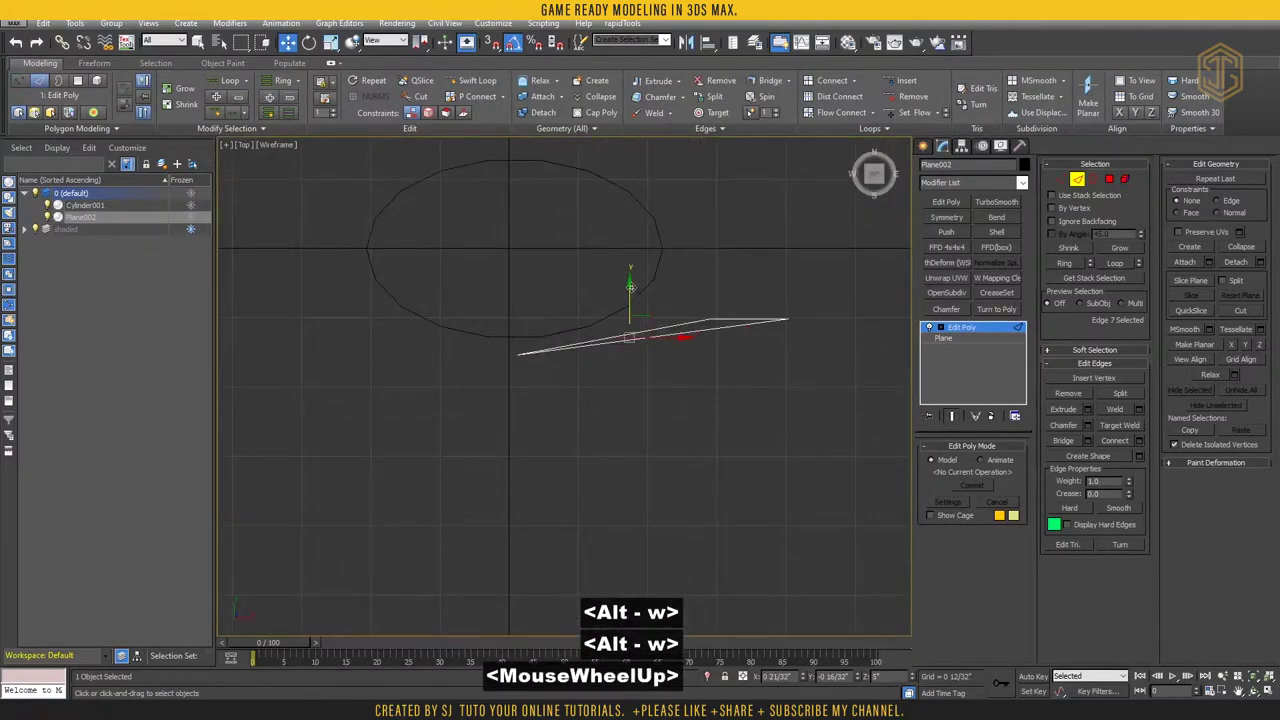
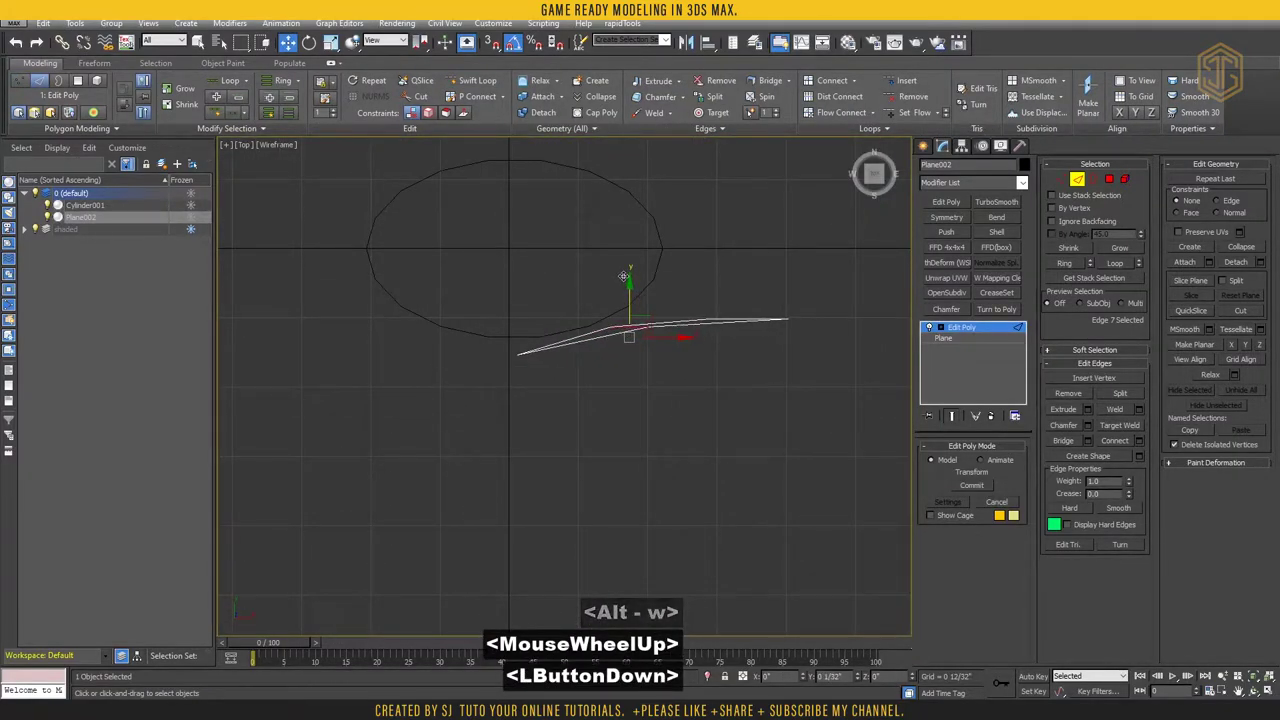
{"action": "key", "text": "alt+w"}
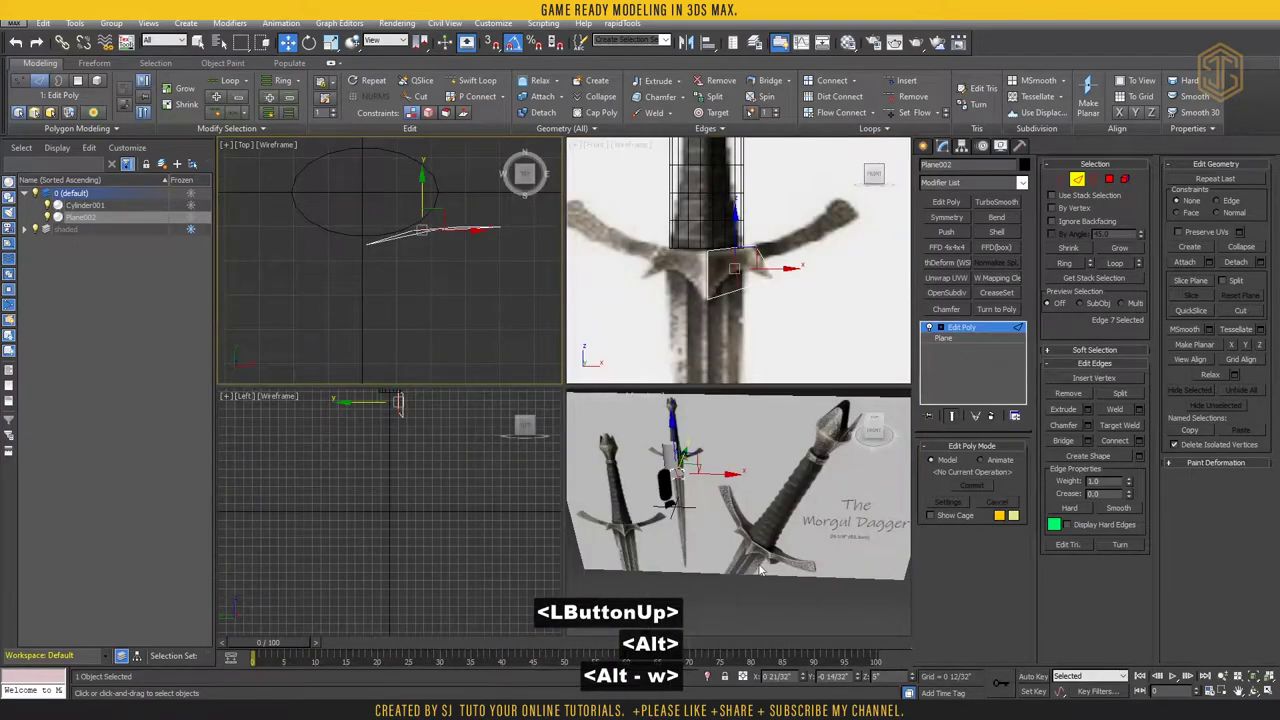
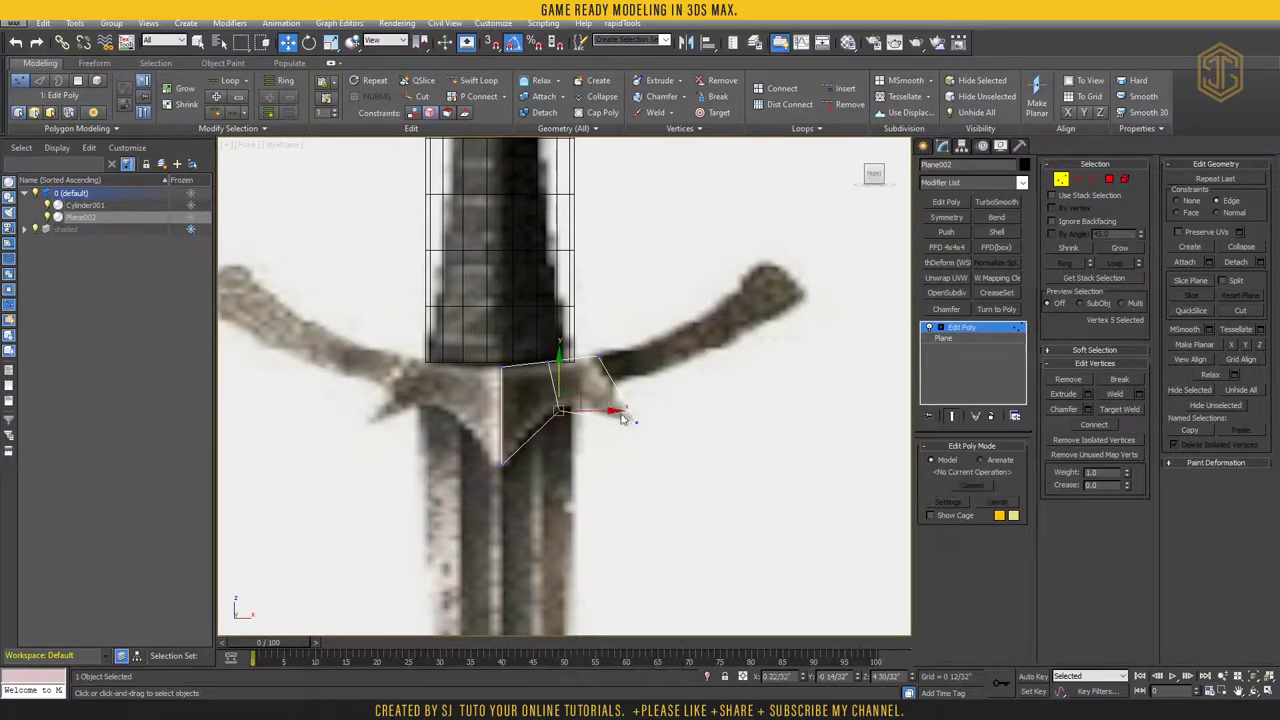
{"action": "key", "text": "alt+w"}
{"action": "key", "text": "alt+w"}
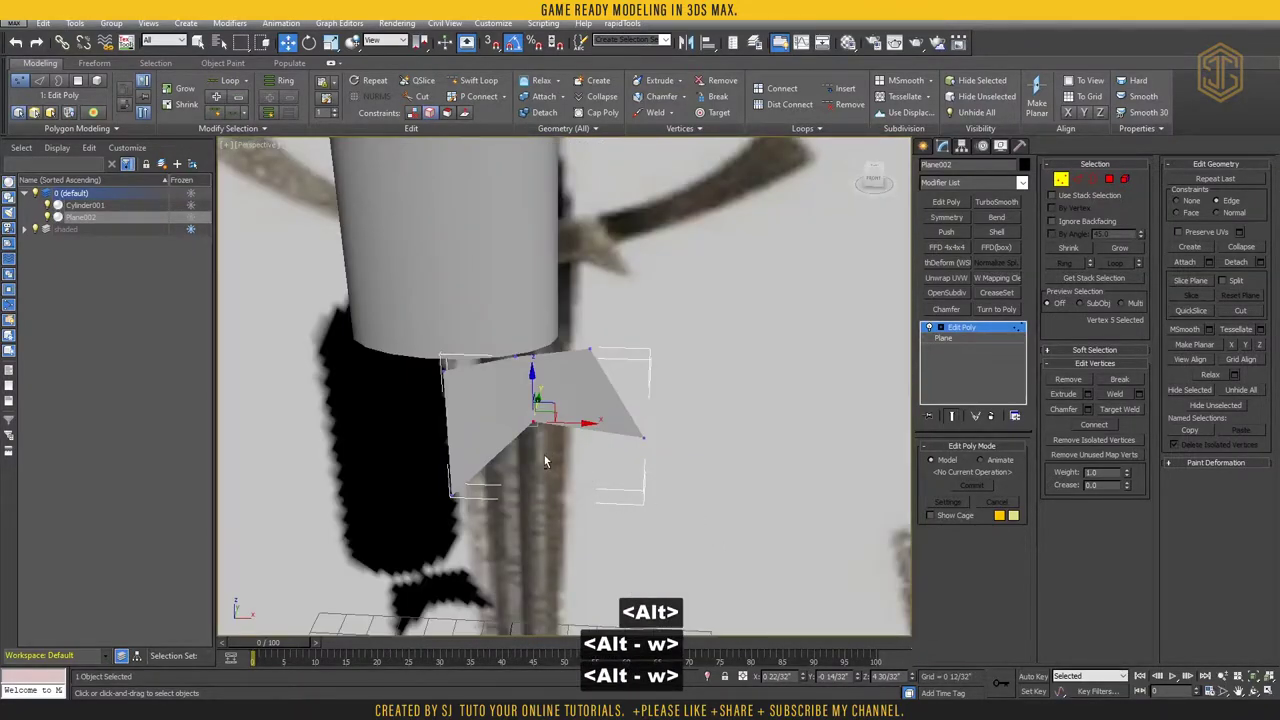
{"action": "key", "text": "alt+w"}
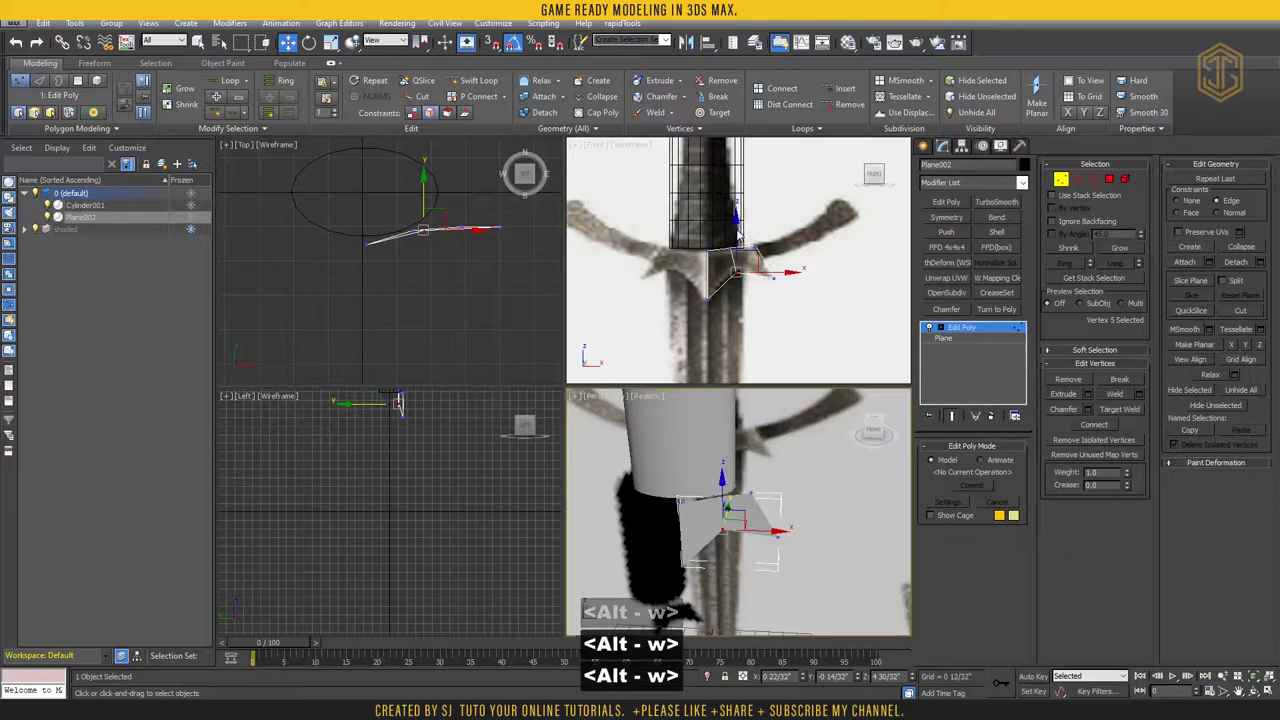
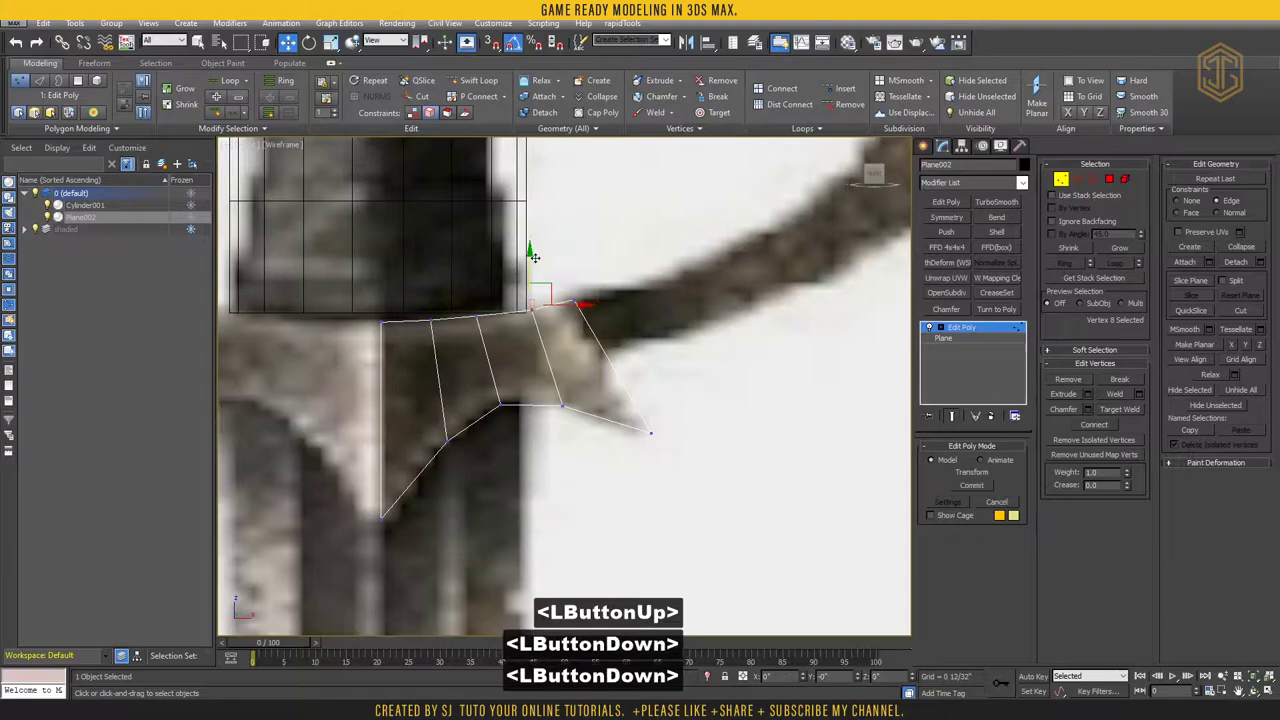
Insert a horizontal edge loop across the guard plane with Swift Loop
{"action": "scroll", "scroll_direction": "down", "scroll_amount": 3}
{"action": "middle_click", "coordinate": [725, 316]}
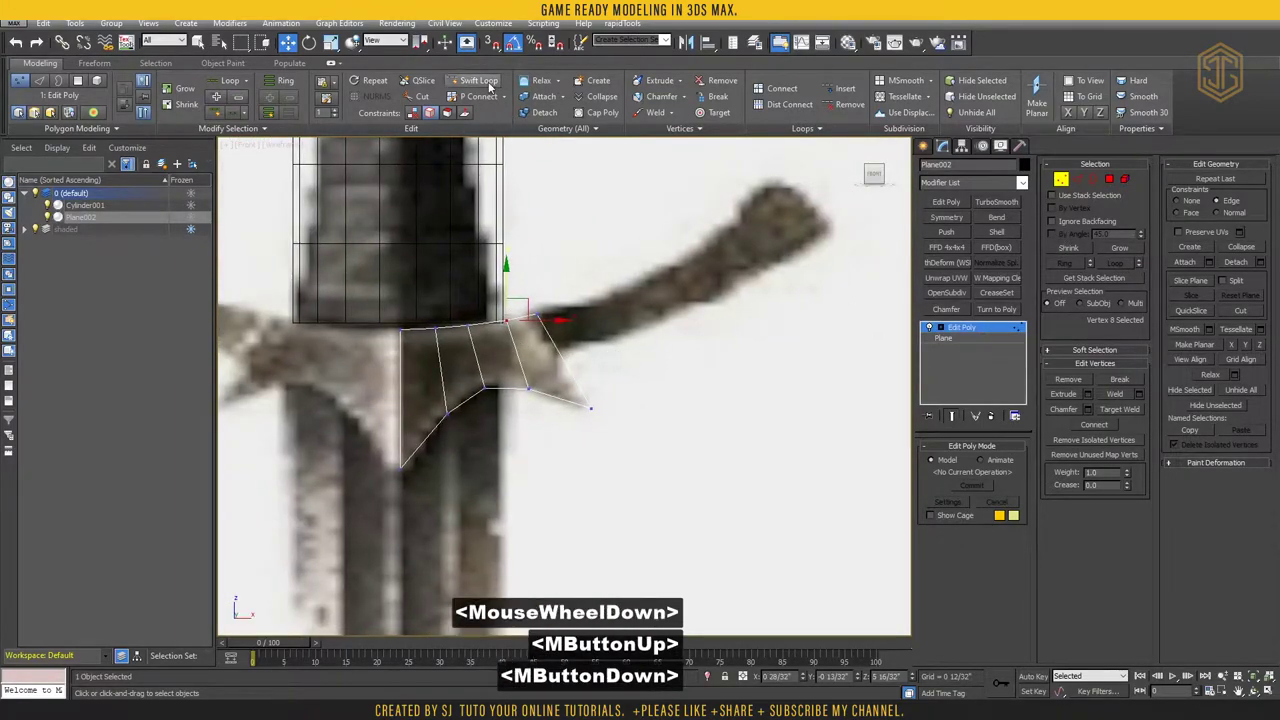
{"action": "left_click", "coordinate": [492, 82]}
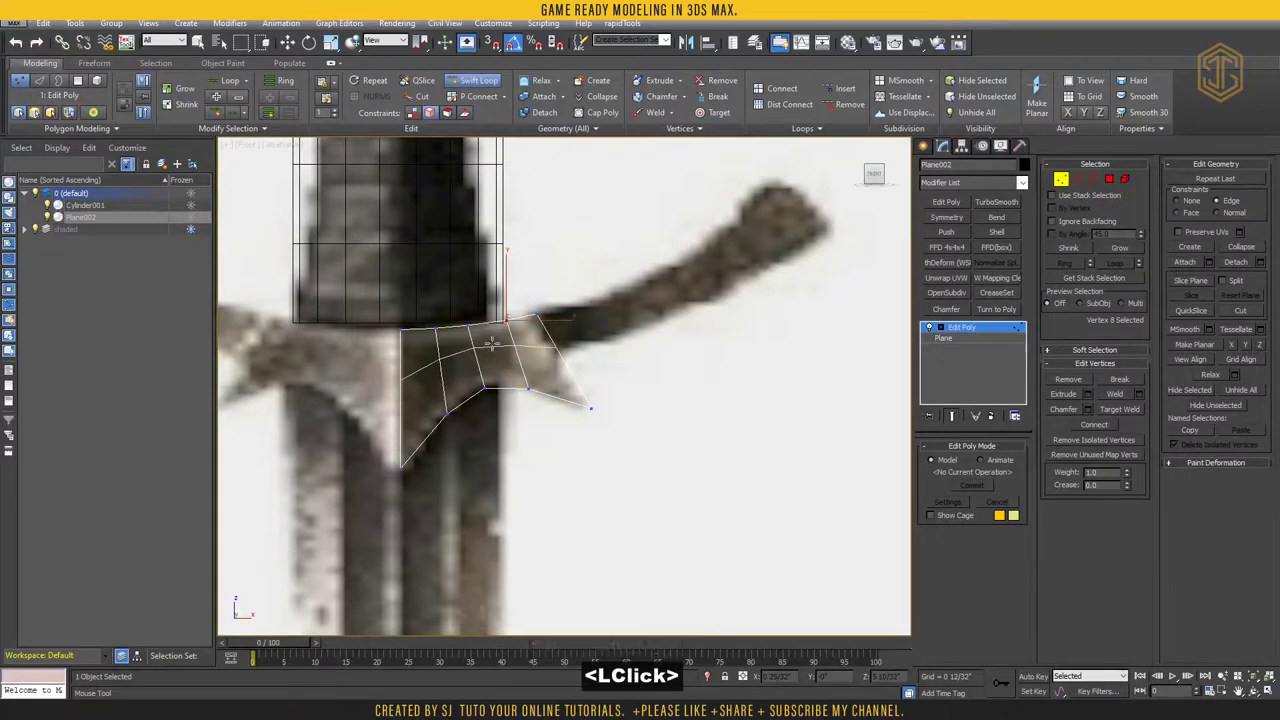
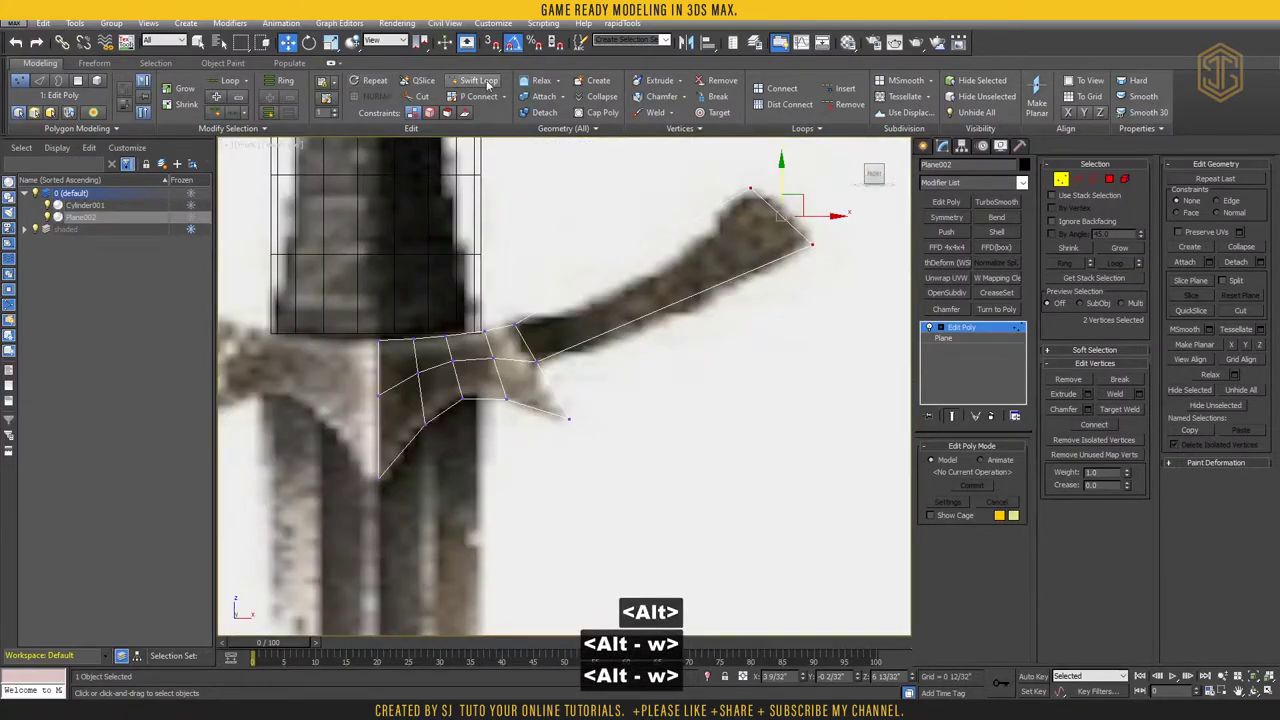
Add edge loops along the guard arm and shape its vertices to trace the curved reference arm
{"action": "left_click", "coordinate": [492, 82]}
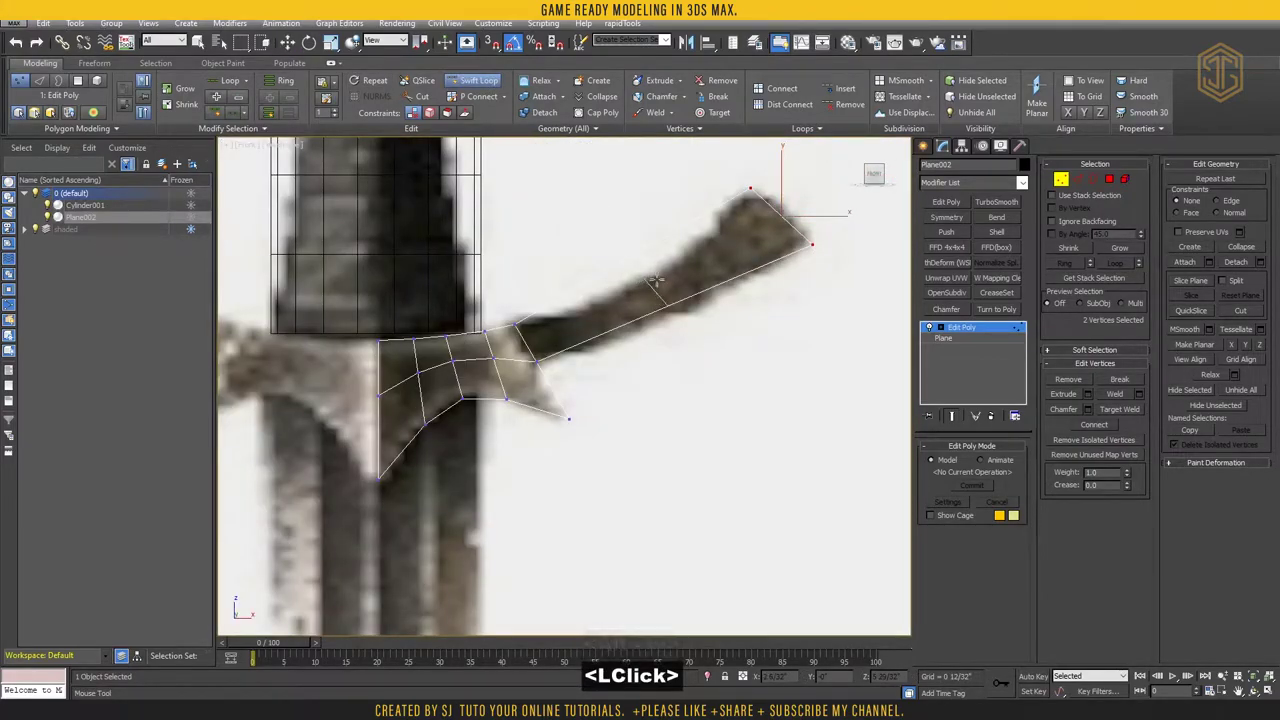
{"action": "key", "text": "alt+w"}
{"action": "key", "text": "alt+w"}
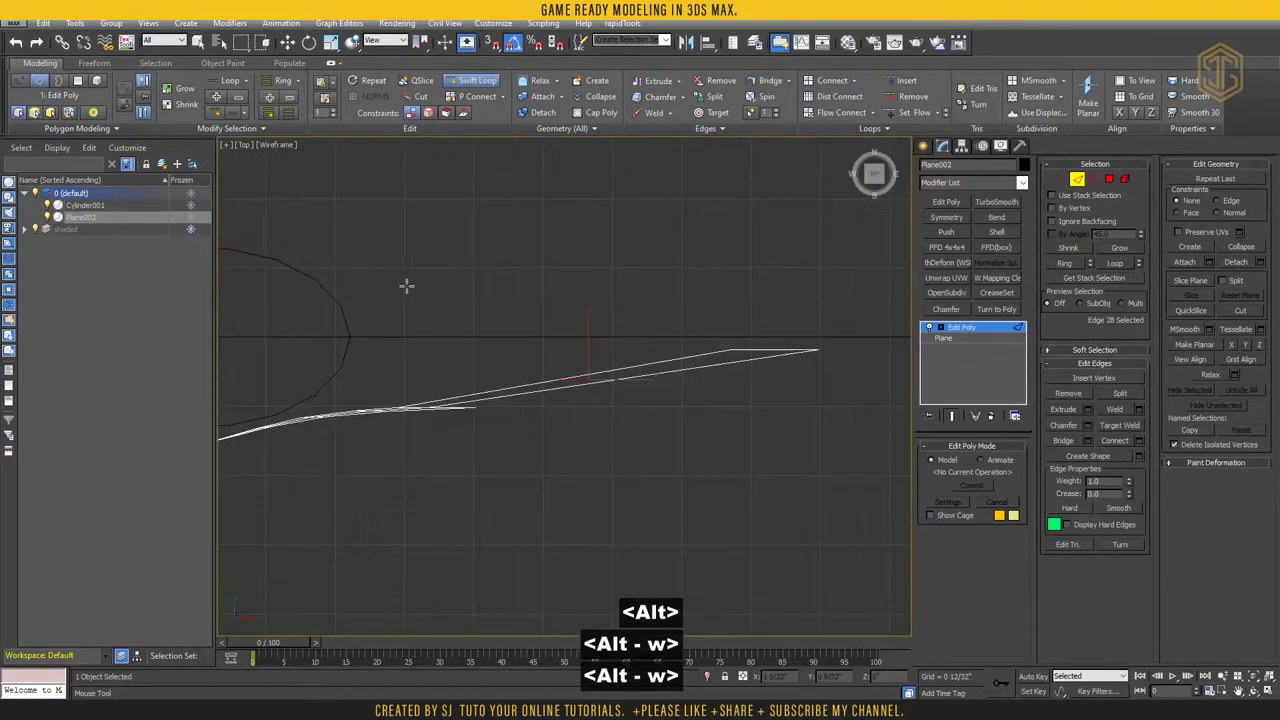
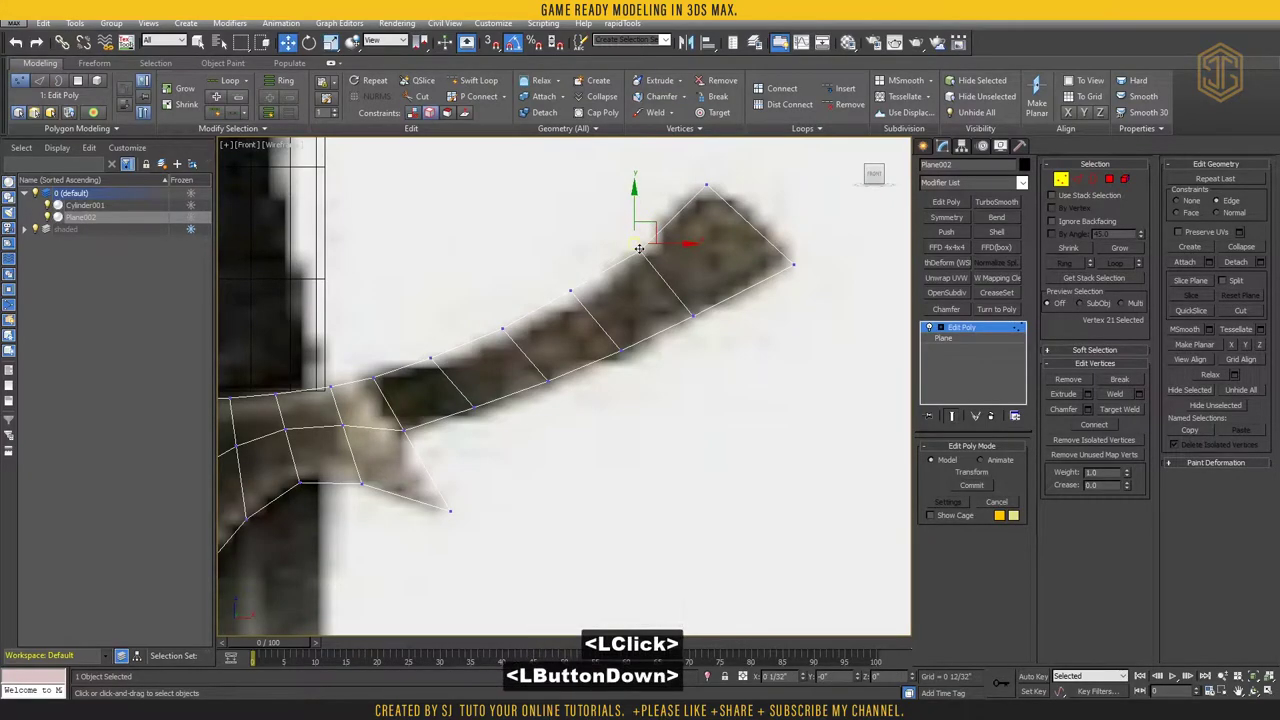
{"action": "key", "text": "ctrl+z"}
{"action": "scroll", "scroll_direction": "down", "scroll_amount": 3}
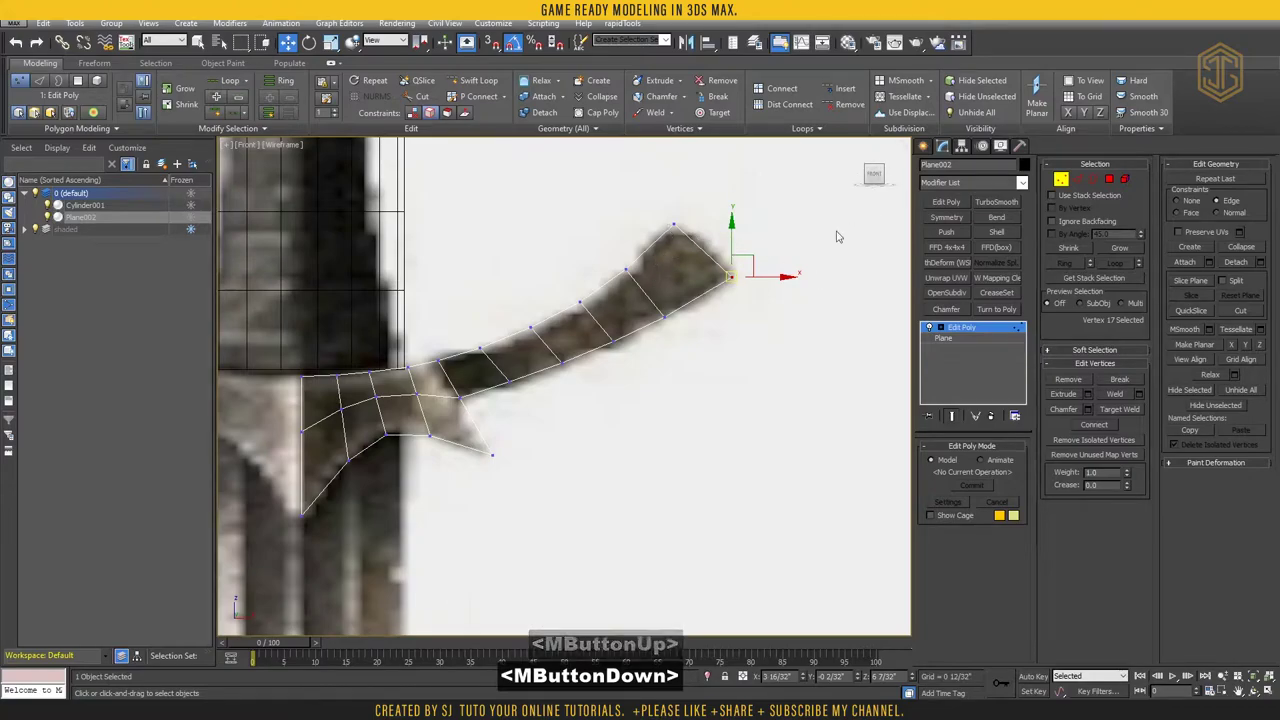
{"action": "left_click", "coordinate": [483, 79]}
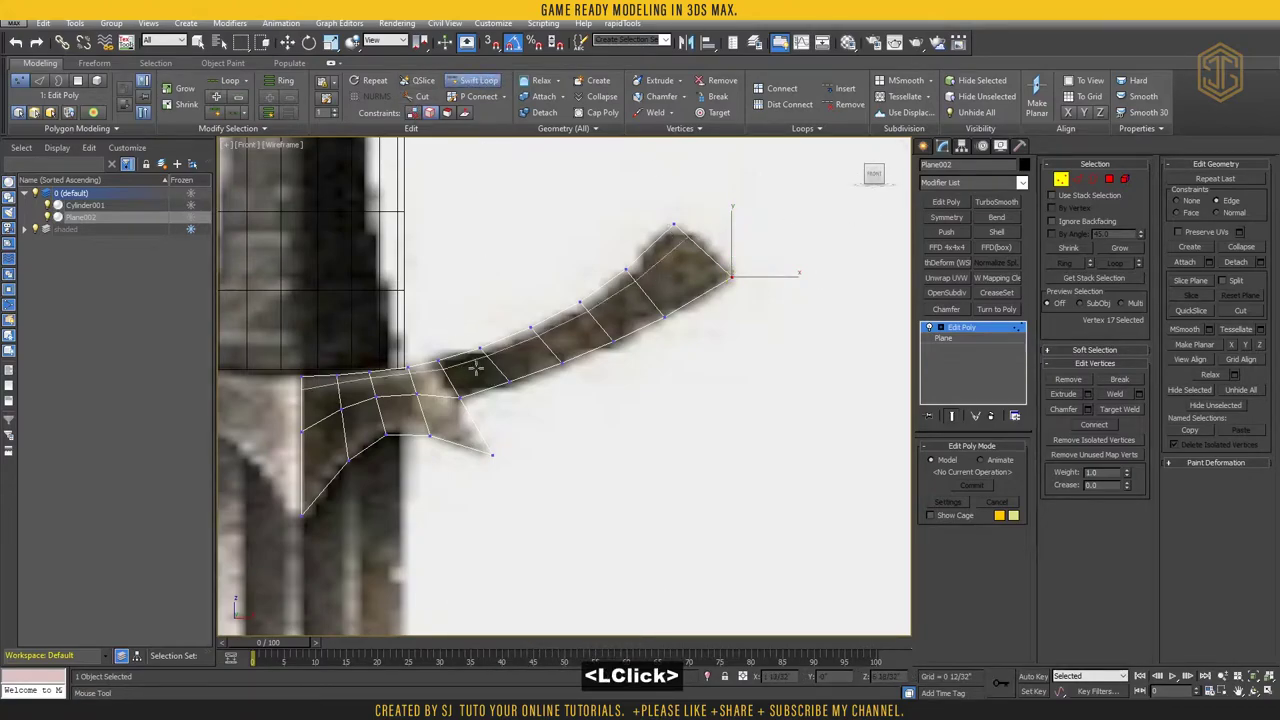
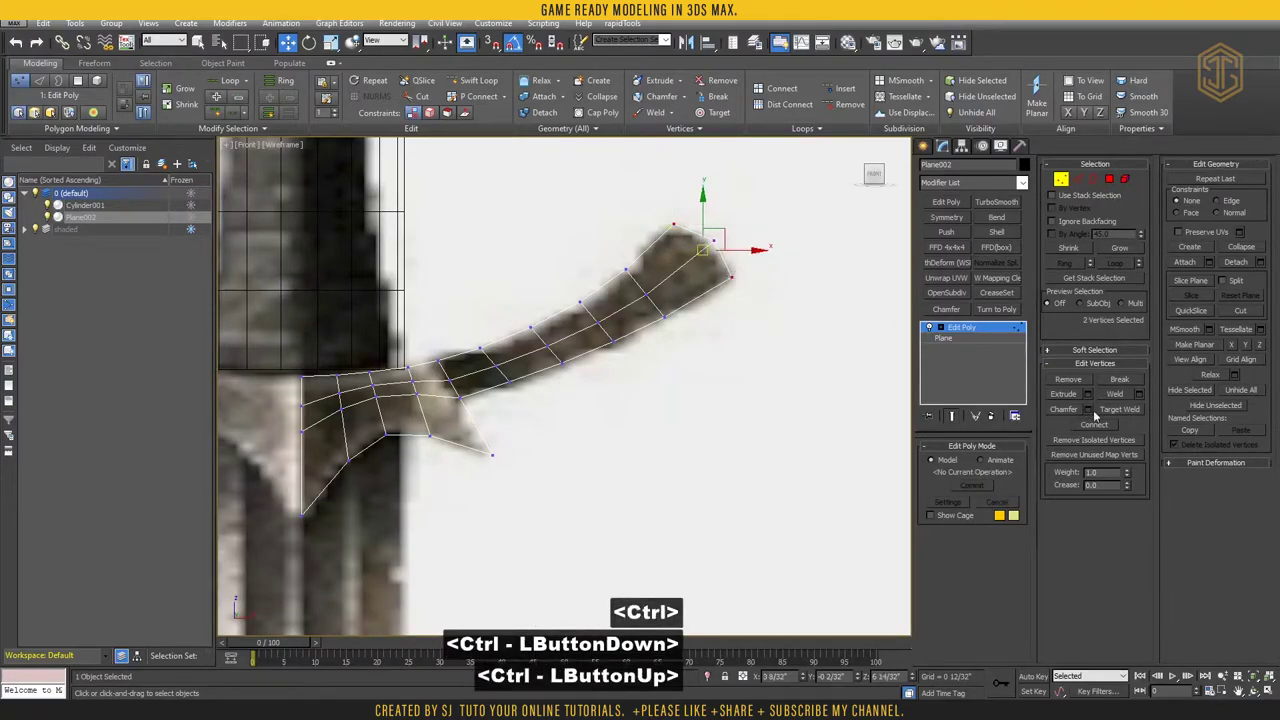
Chamfer the two corner vertices at the arm tip to round off the crossguard end
{"action": "left_click", "coordinate": [1092, 410]}
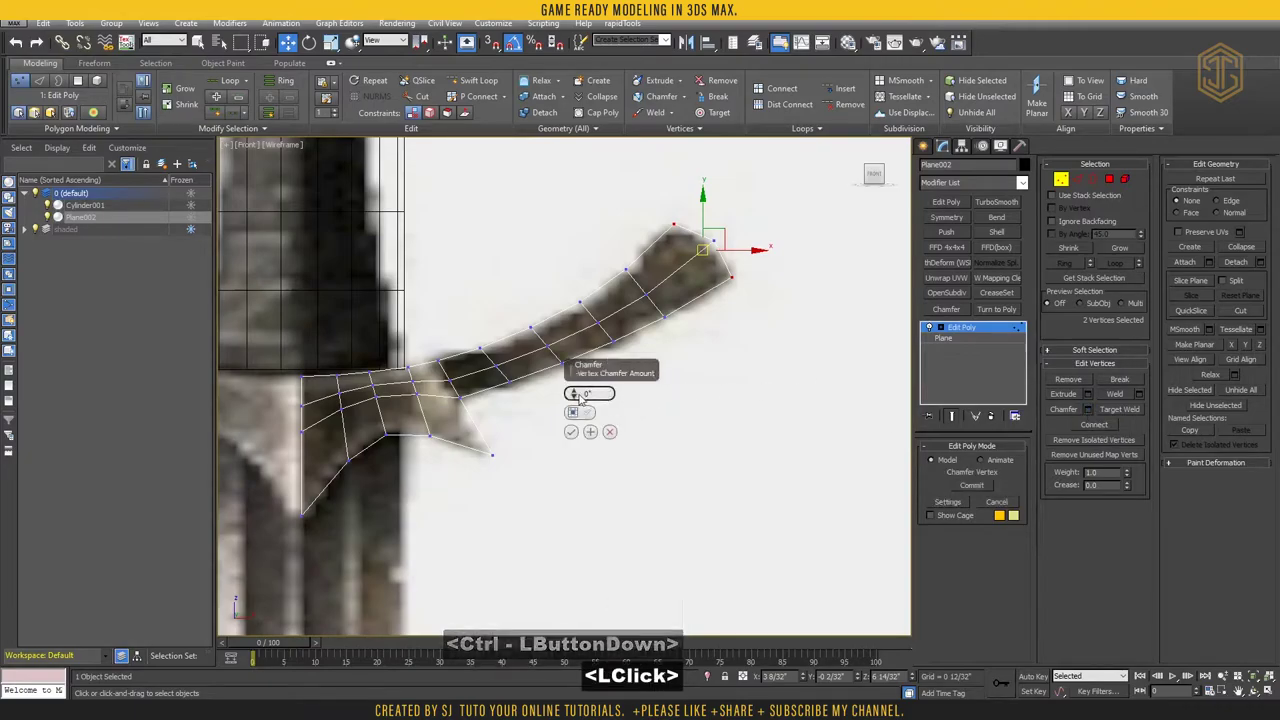
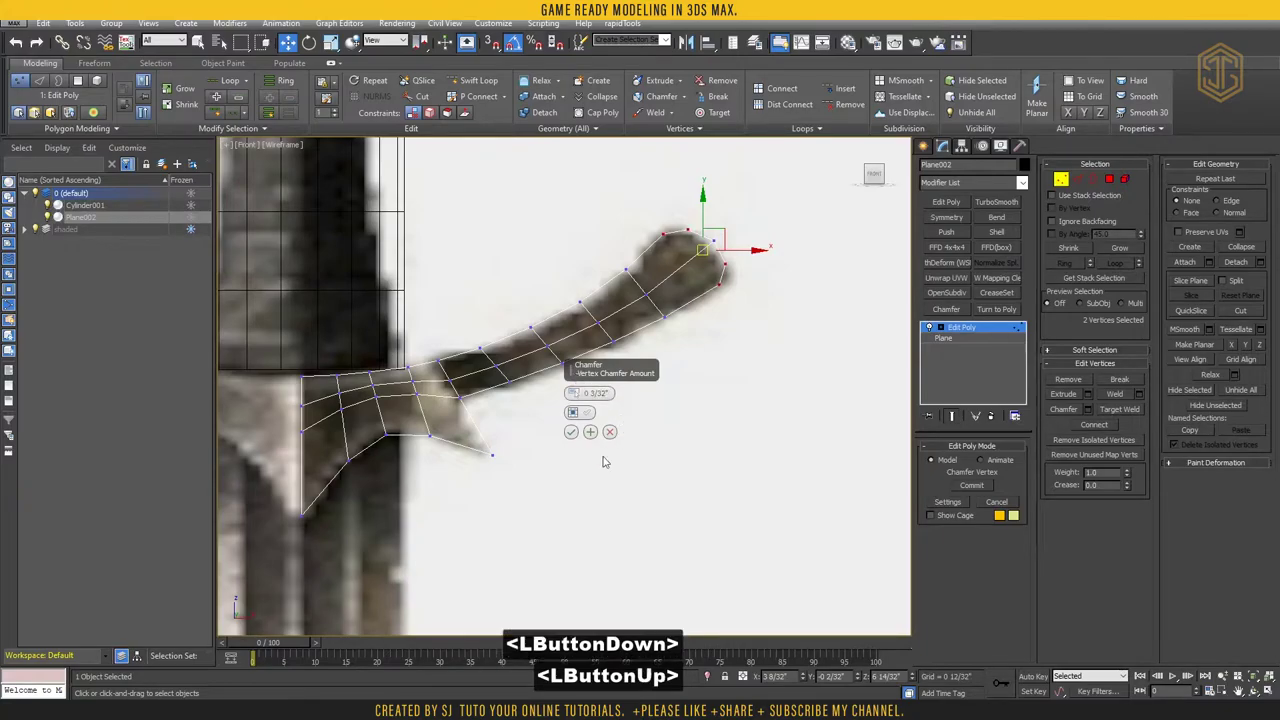
{"action": "left_click", "coordinate": [576, 430]}
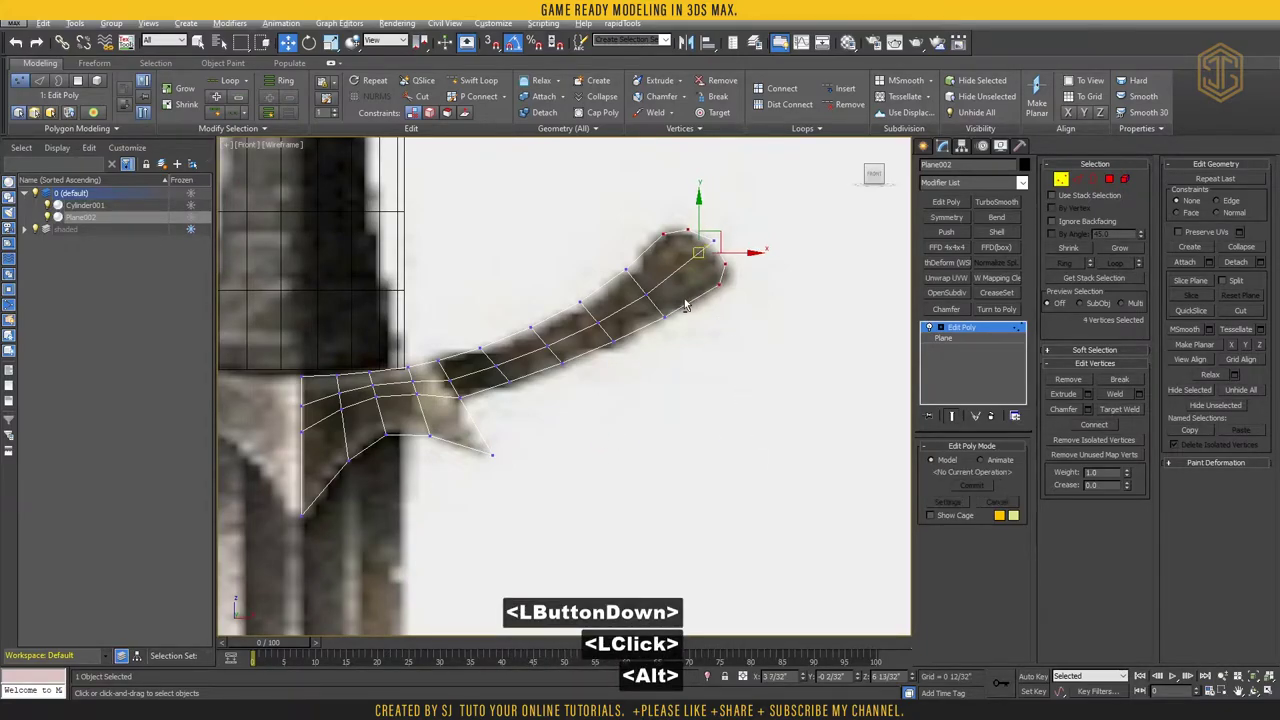
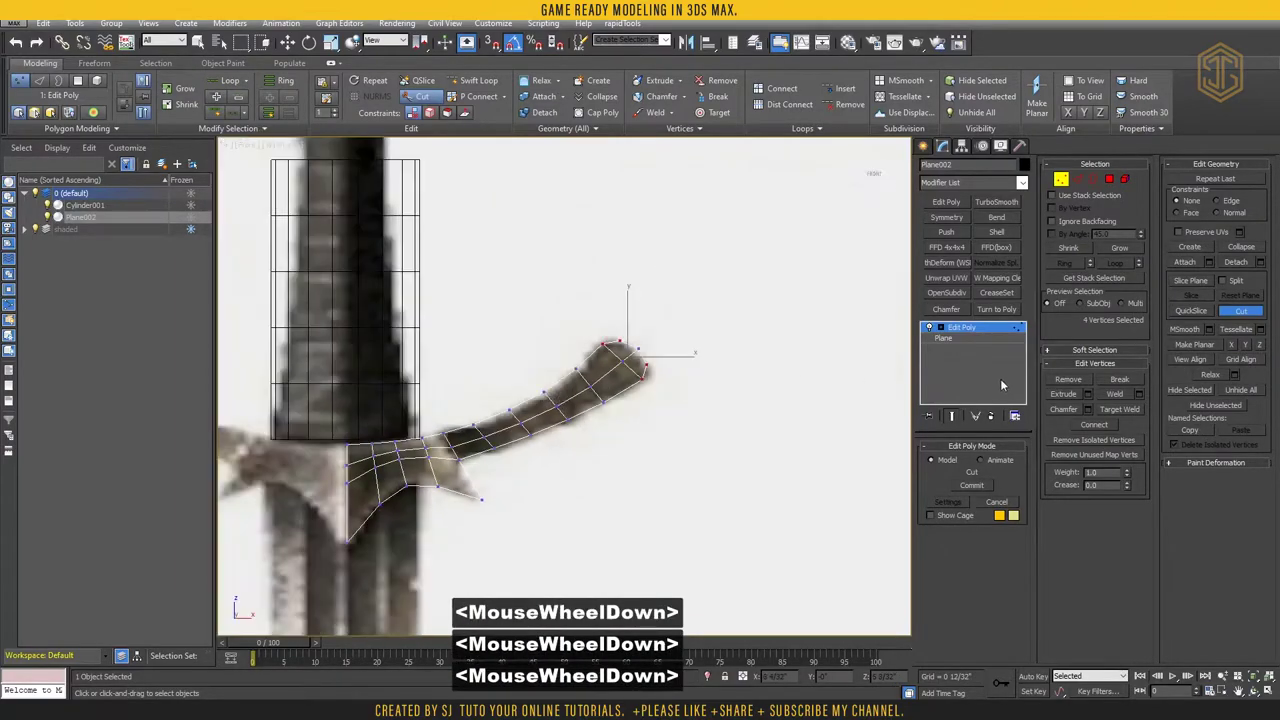
{"action": "key", "text": "w"}
{"action": "scroll", "scroll_direction": "down", "scroll_amount": 3}
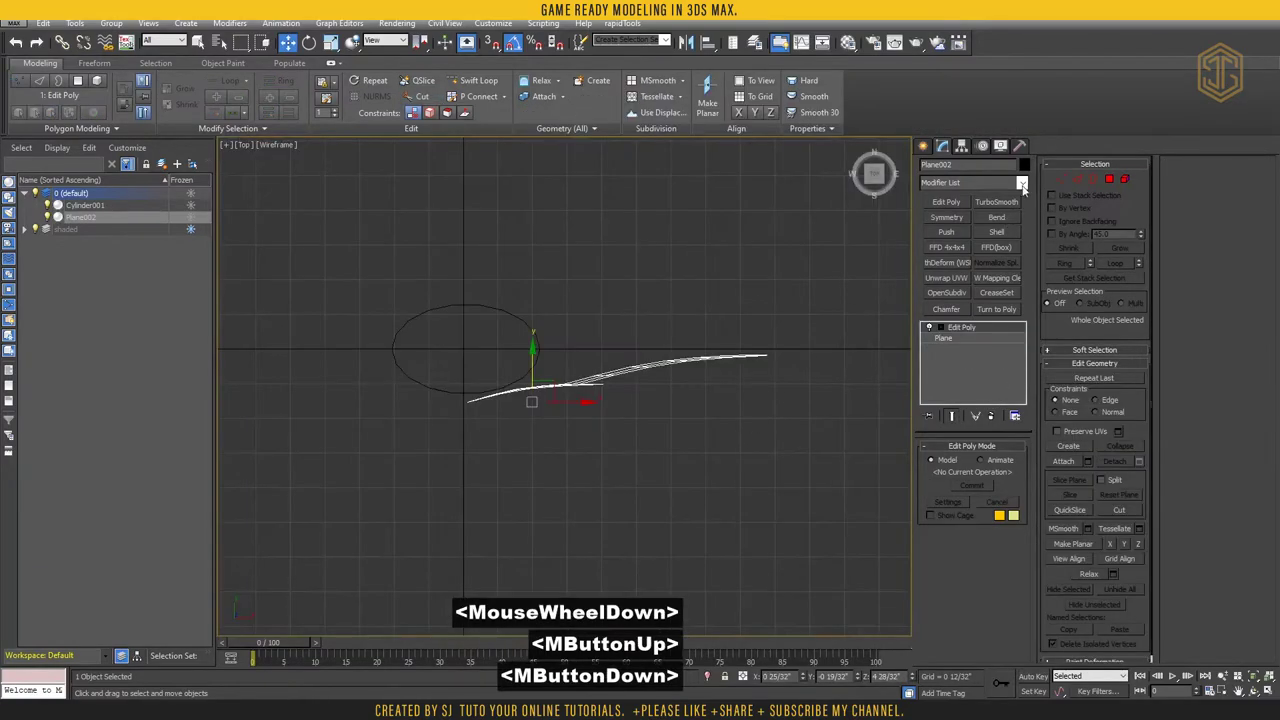
Enable Affect Pivot Only and move Plane002's pivot to the handle cylinder's centre
{"action": "left_click", "coordinate": [964, 148]}
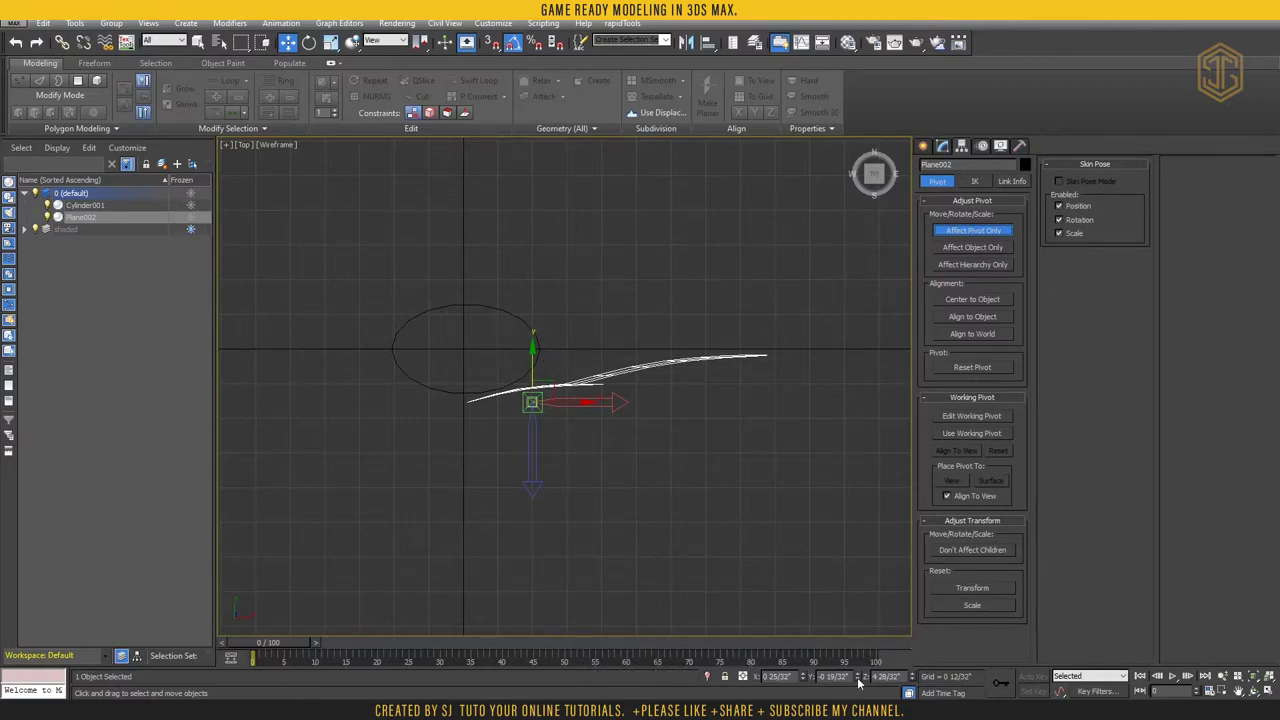
{"action": "right_click", "coordinate": [862, 681]}
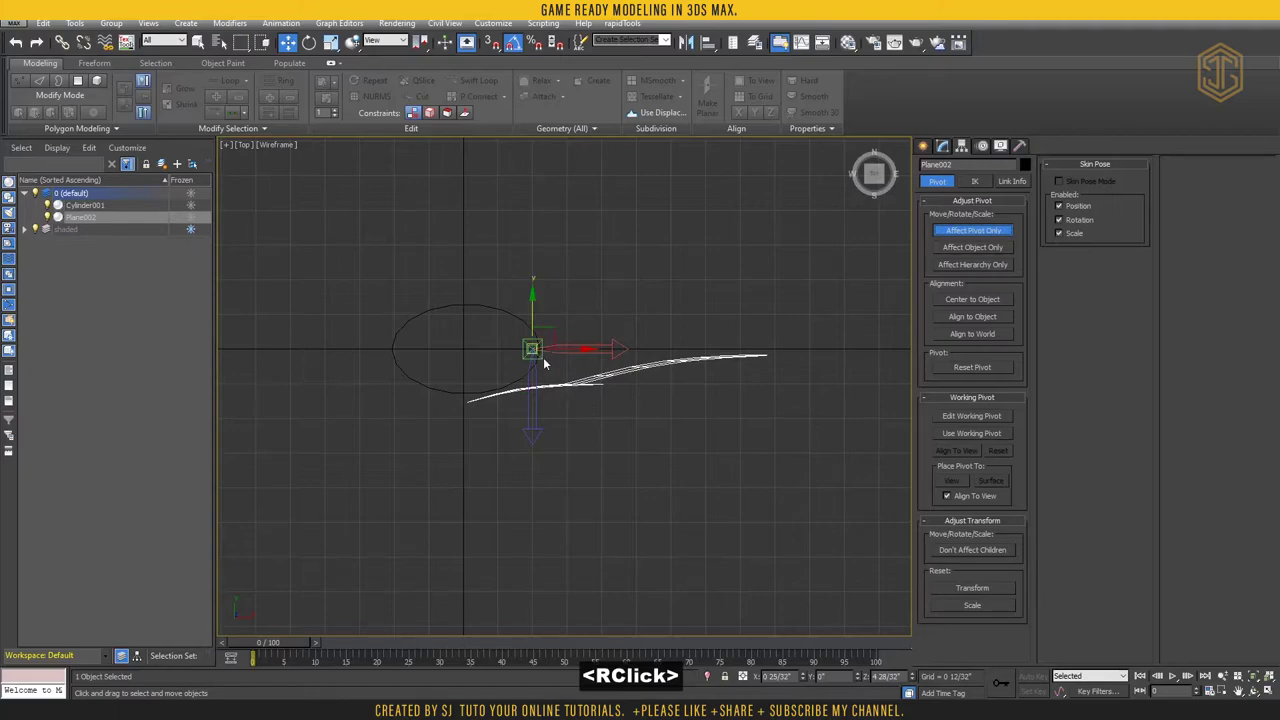
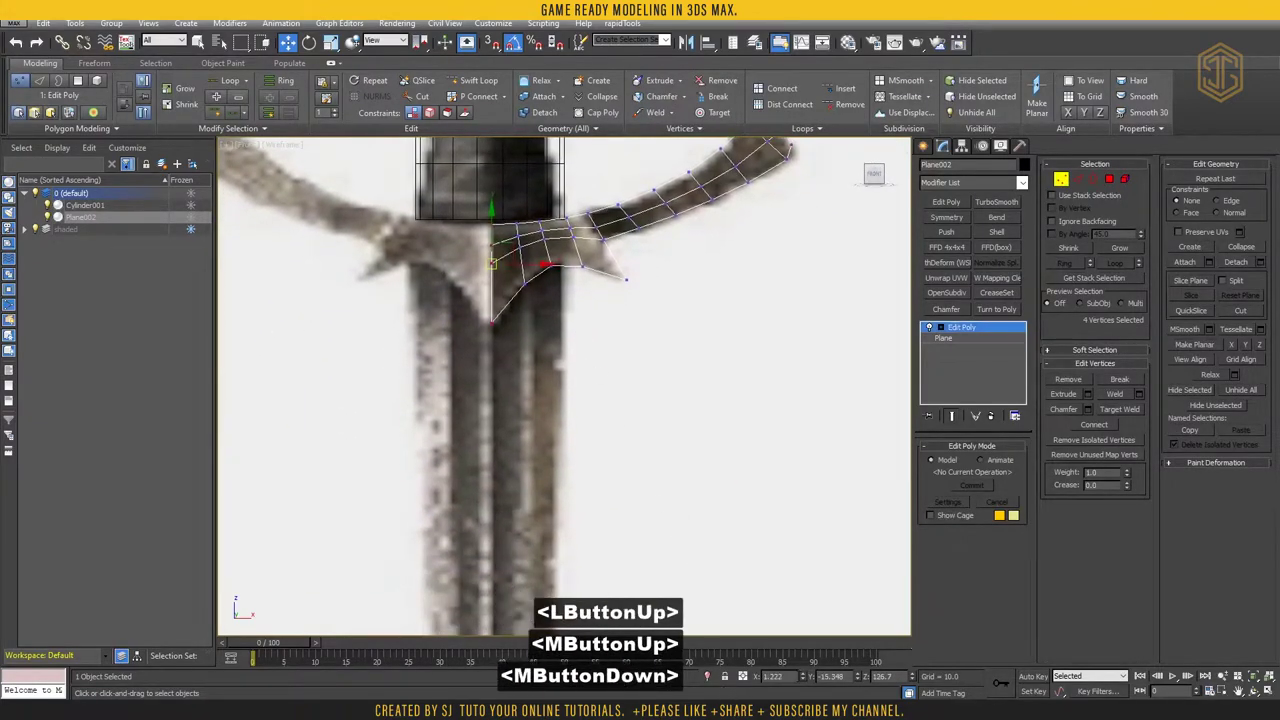
Zero the centre vertices' X position so they sit on the mirror axis
{"action": "right_click", "coordinate": [807, 682]}
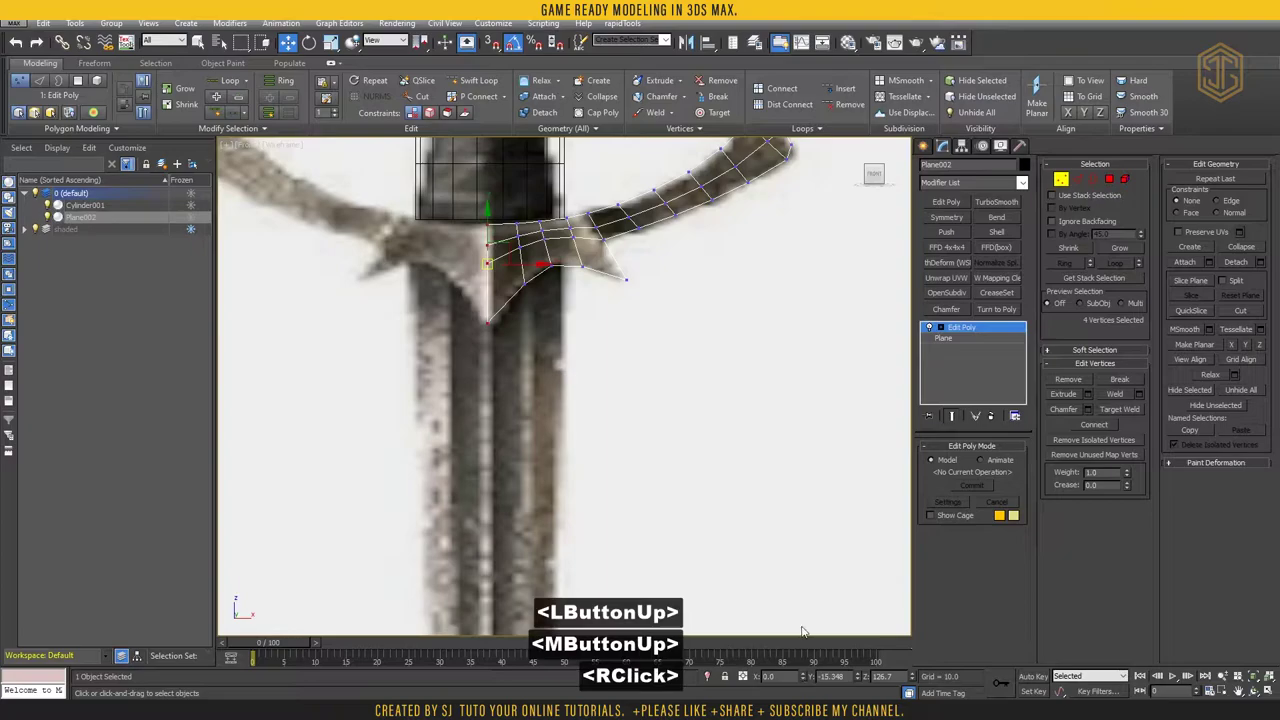
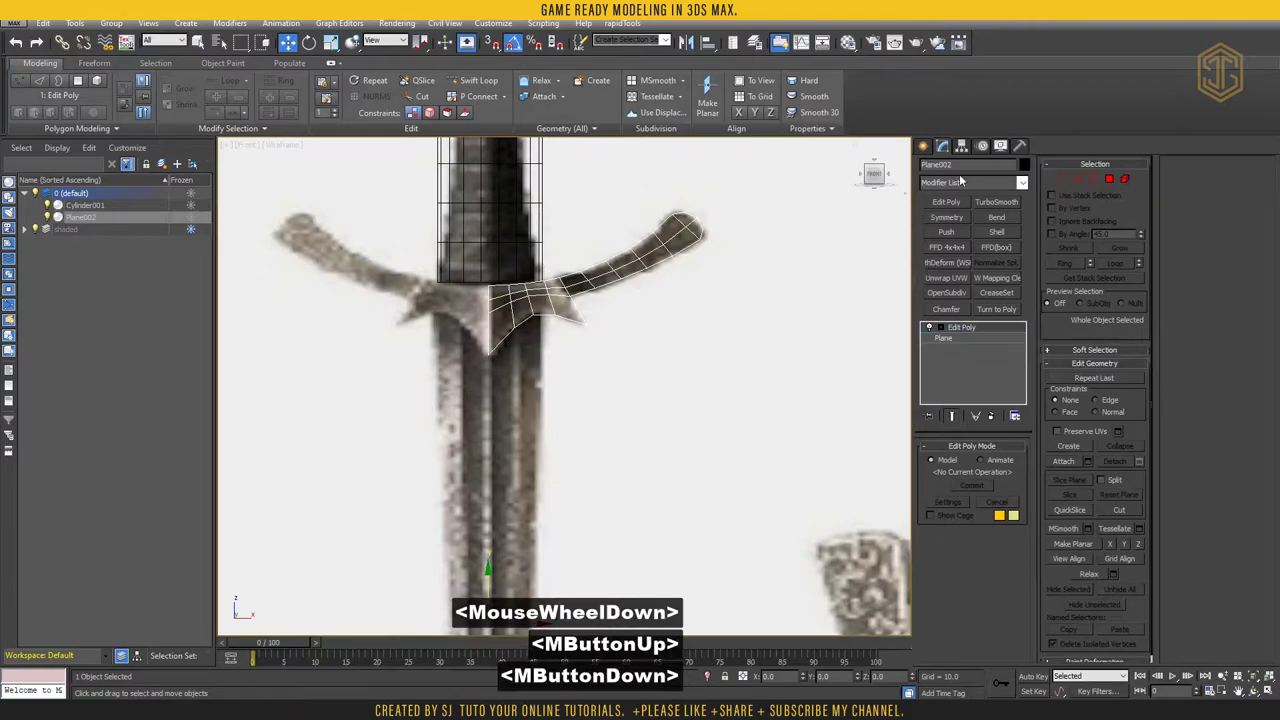
Reset the guard's transform with Reset XForm
{"action": "left_click", "coordinate": [1028, 147]}
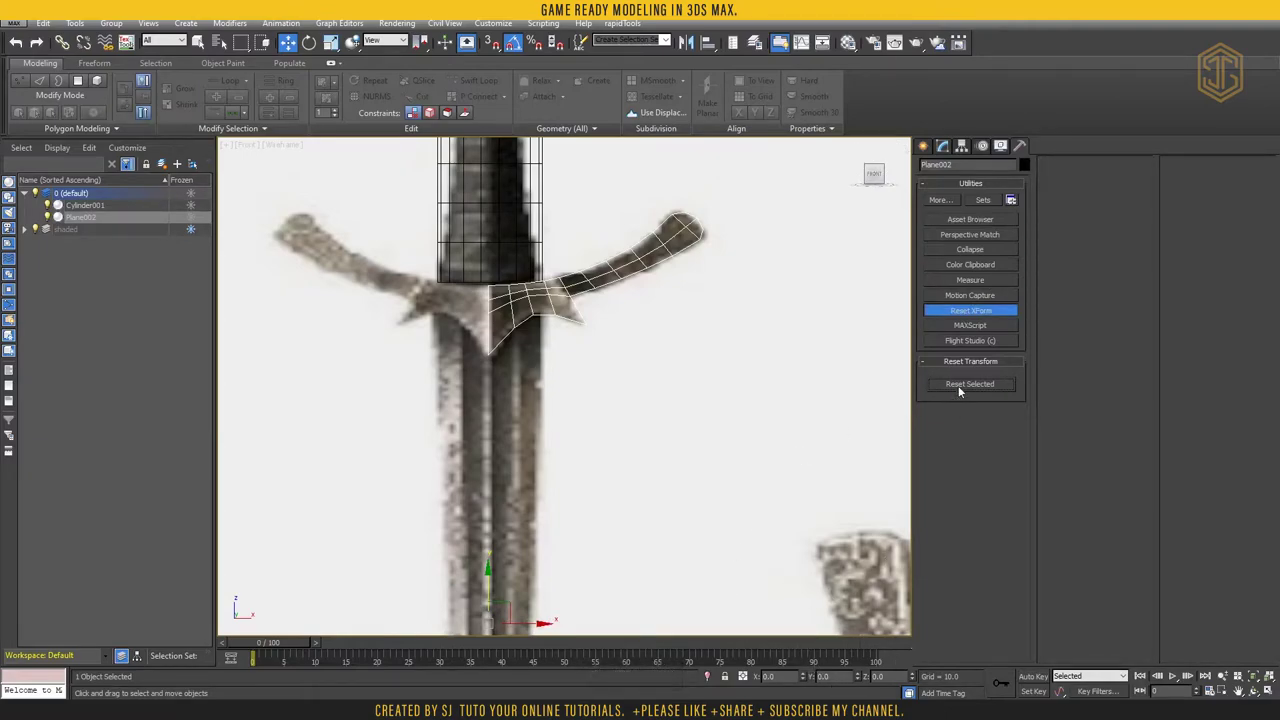
{"action": "left_click", "coordinate": [962, 389]}
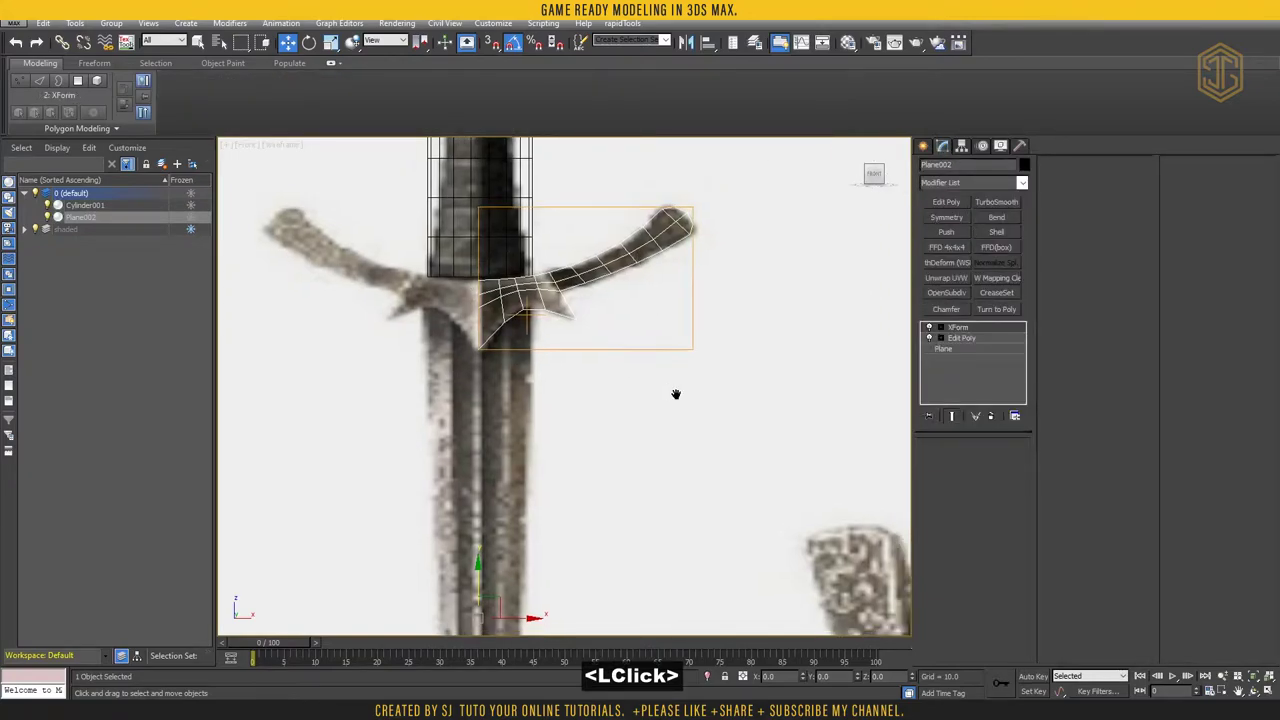
{"action": "middle_click", "coordinate": [822, 290]}
Add Edit Poly and a Symmetry modifier on X to mirror the guard's other arm
{"action": "left_click", "coordinate": [944, 202]}
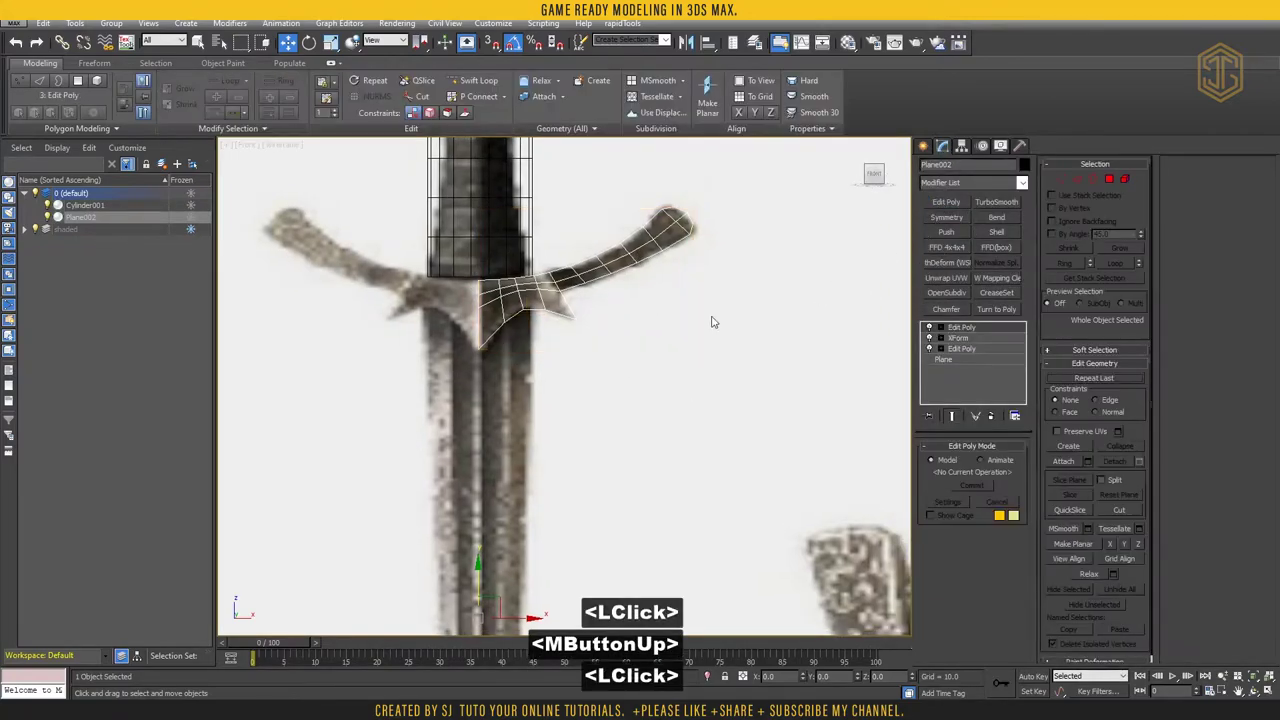
{"action": "middle_click", "coordinate": [856, 228]}
{"action": "left_click", "coordinate": [948, 220]}
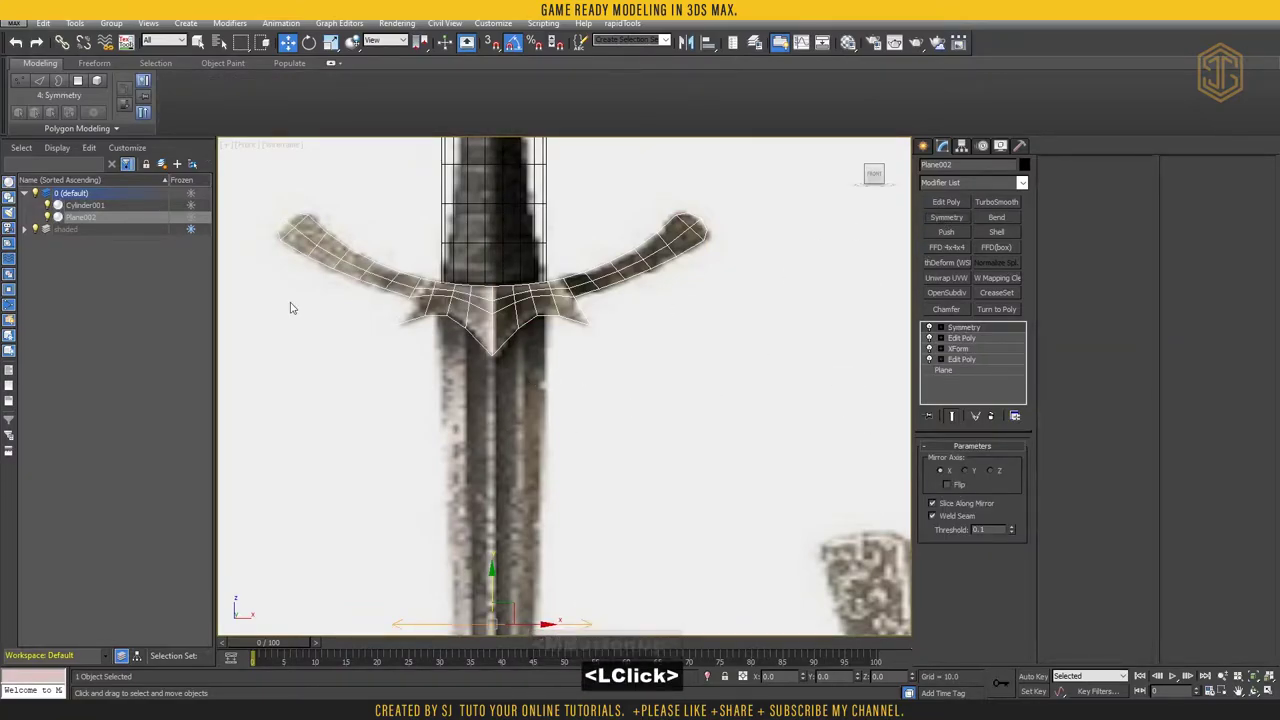
Add a second Symmetry modifier on Y and an Edit Poly layer above it
{"action": "key", "text": "alt+w"}
{"action": "key", "text": "alt+w"}
{"action": "middle_click", "coordinate": [587, 456]}
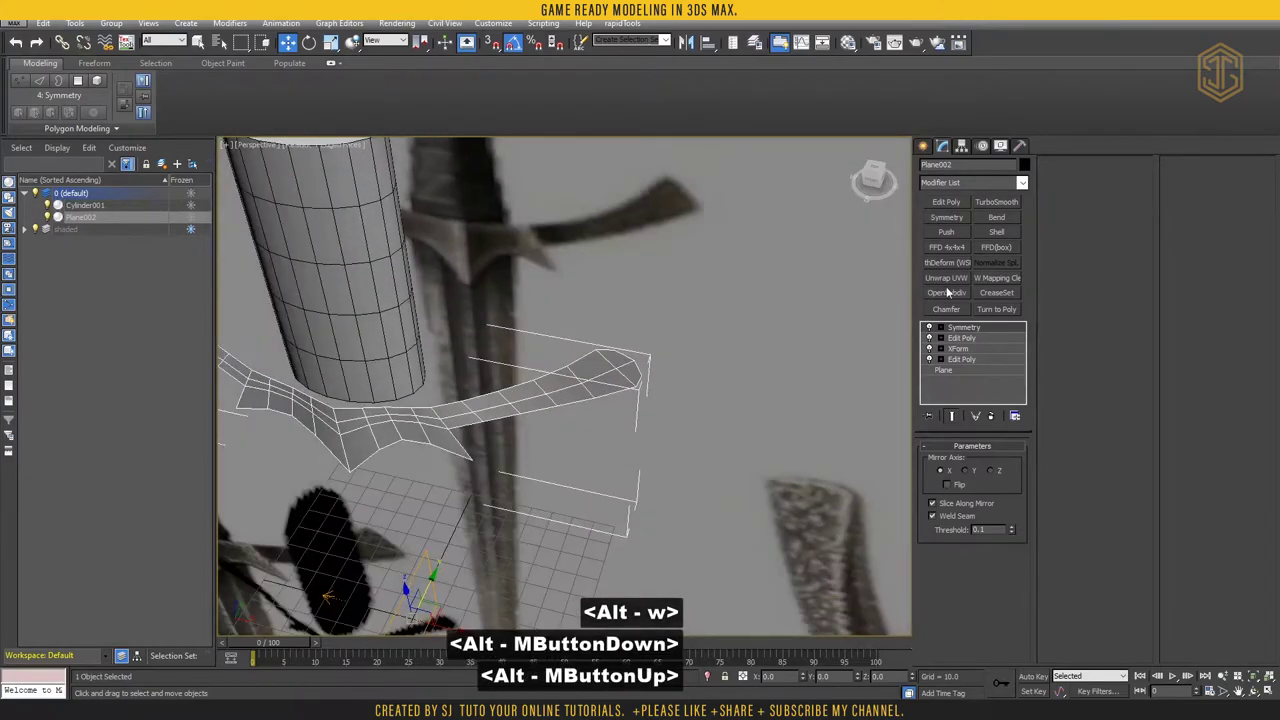
{"action": "left_click", "coordinate": [960, 222]}
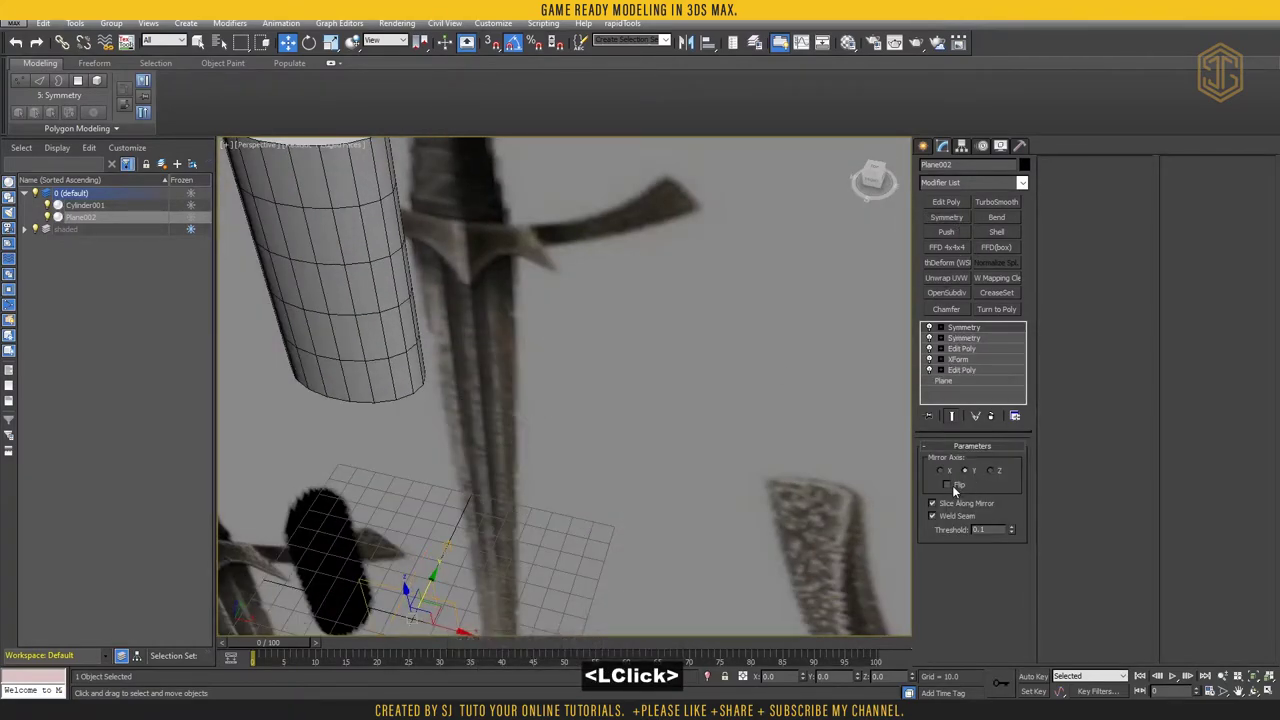
{"action": "middle_click", "coordinate": [946, 196]}
{"action": "left_click", "coordinate": [954, 198]}
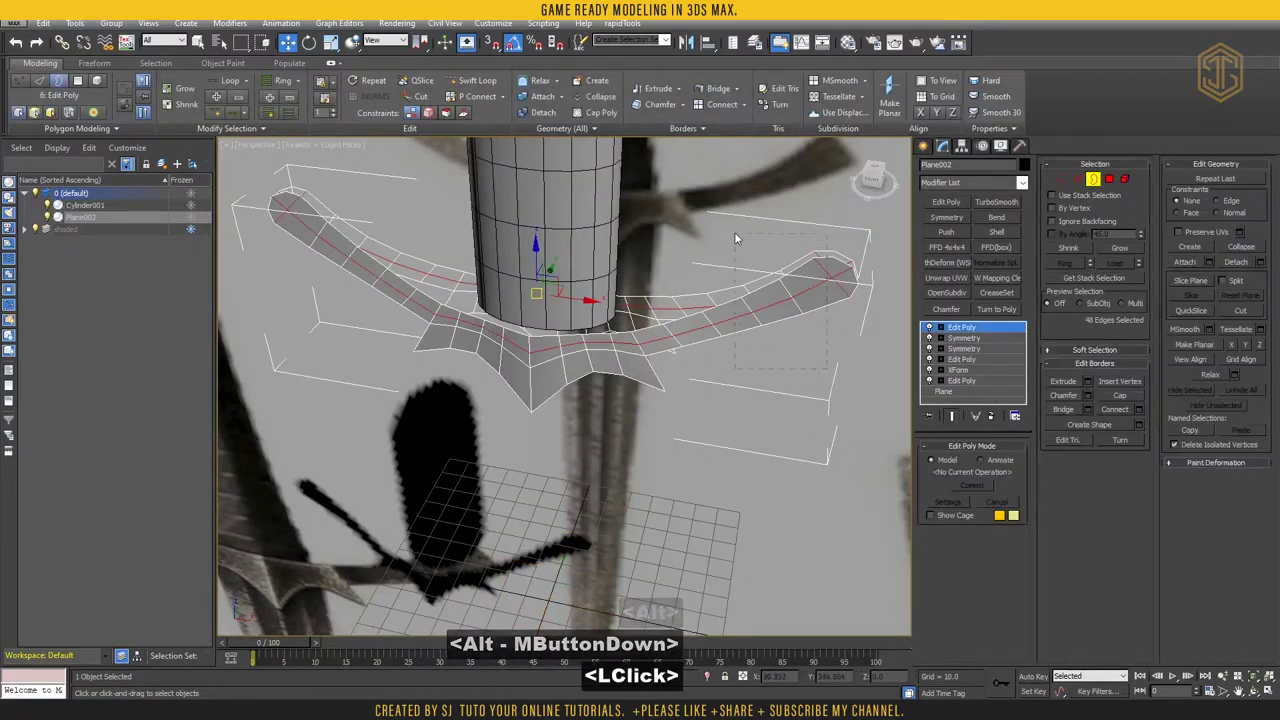
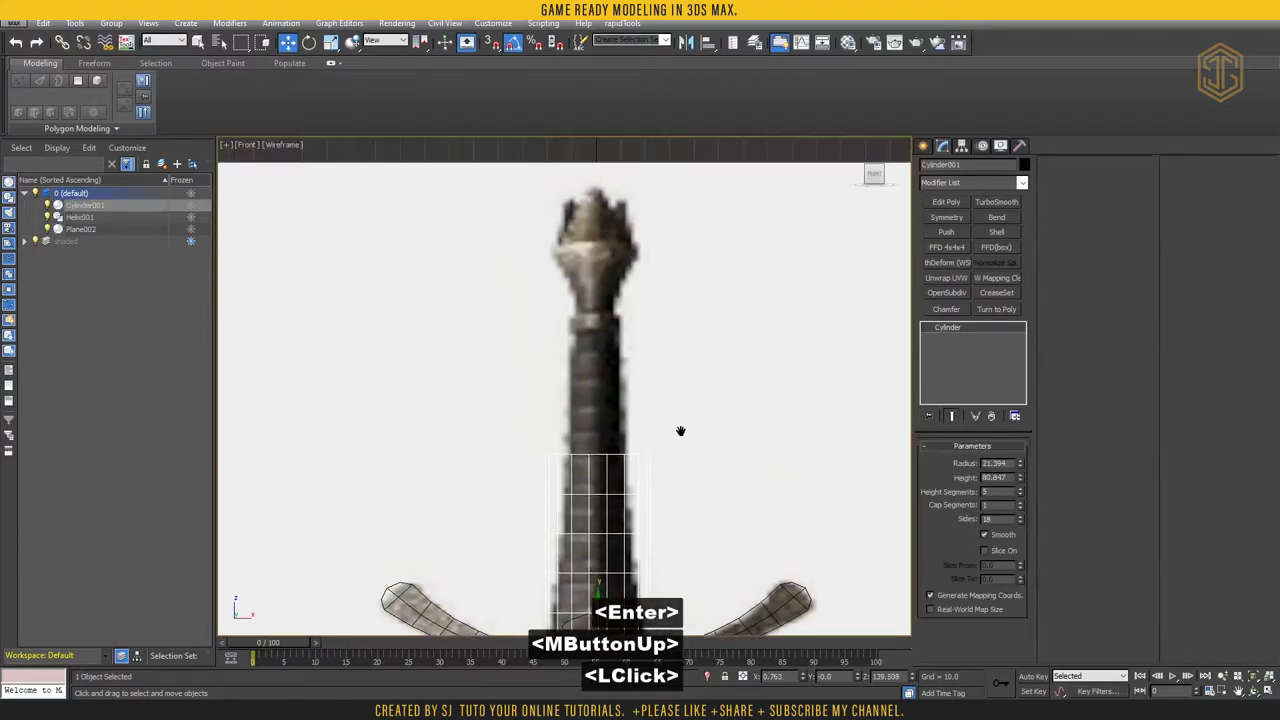
Create a ring cylinder of radius 11, height 5.197 and one height segment on the hilt
{"action": "middle_click", "coordinate": [606, 326]}
{"action": "scroll", "scroll_direction": "up", "scroll_amount": 3}
{"action": "scroll", "scroll_direction": "down", "scroll_amount": 3}
{"action": "left_click", "coordinate": [931, 149]}
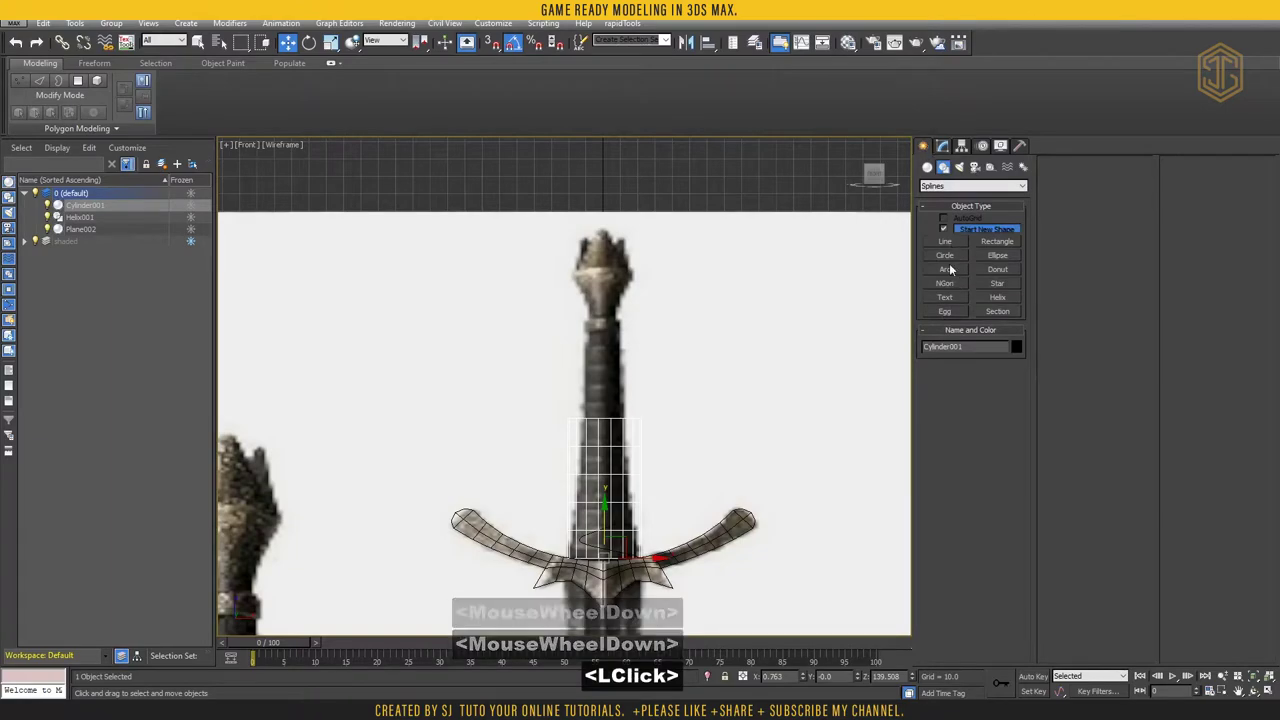
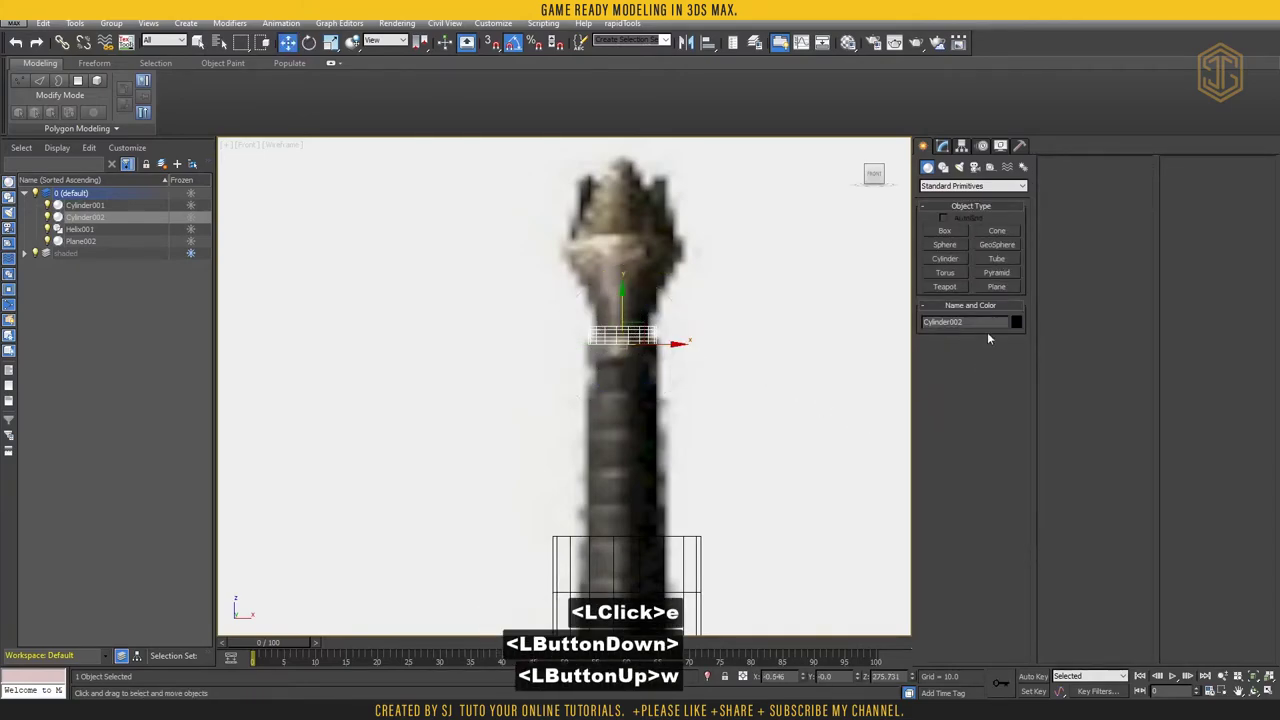
{"action": "left_click", "coordinate": [943, 144]}
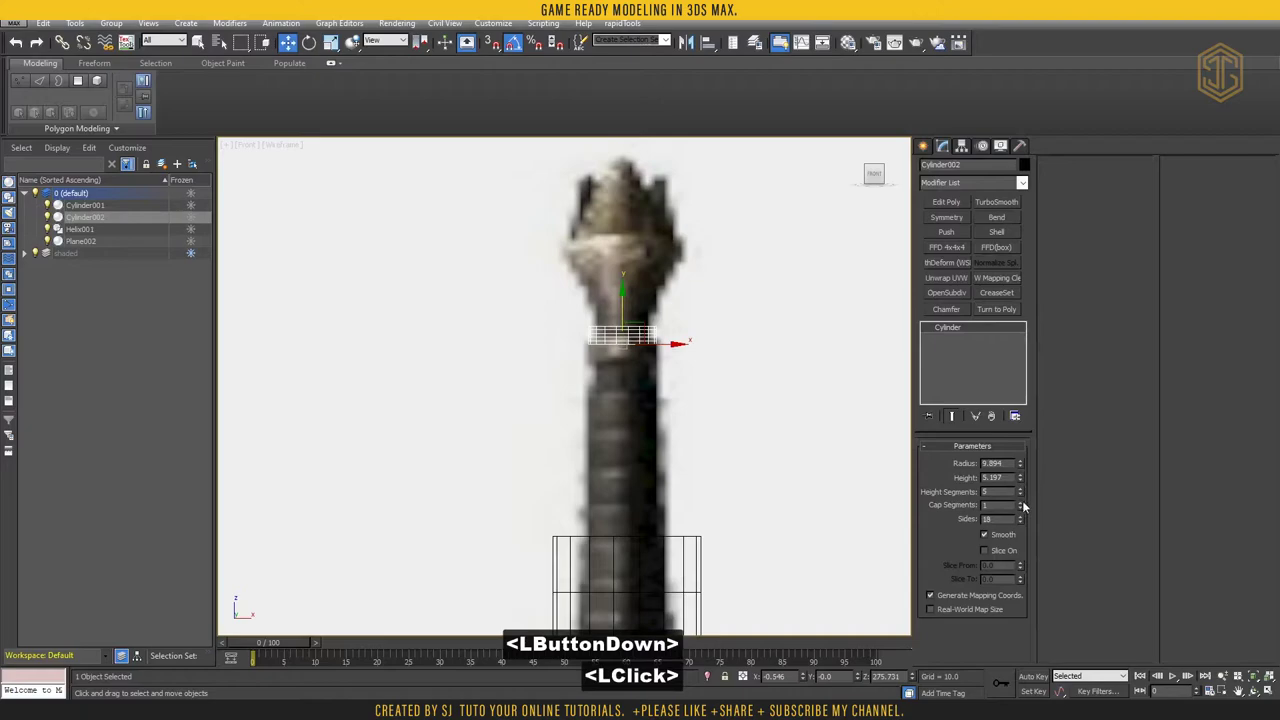
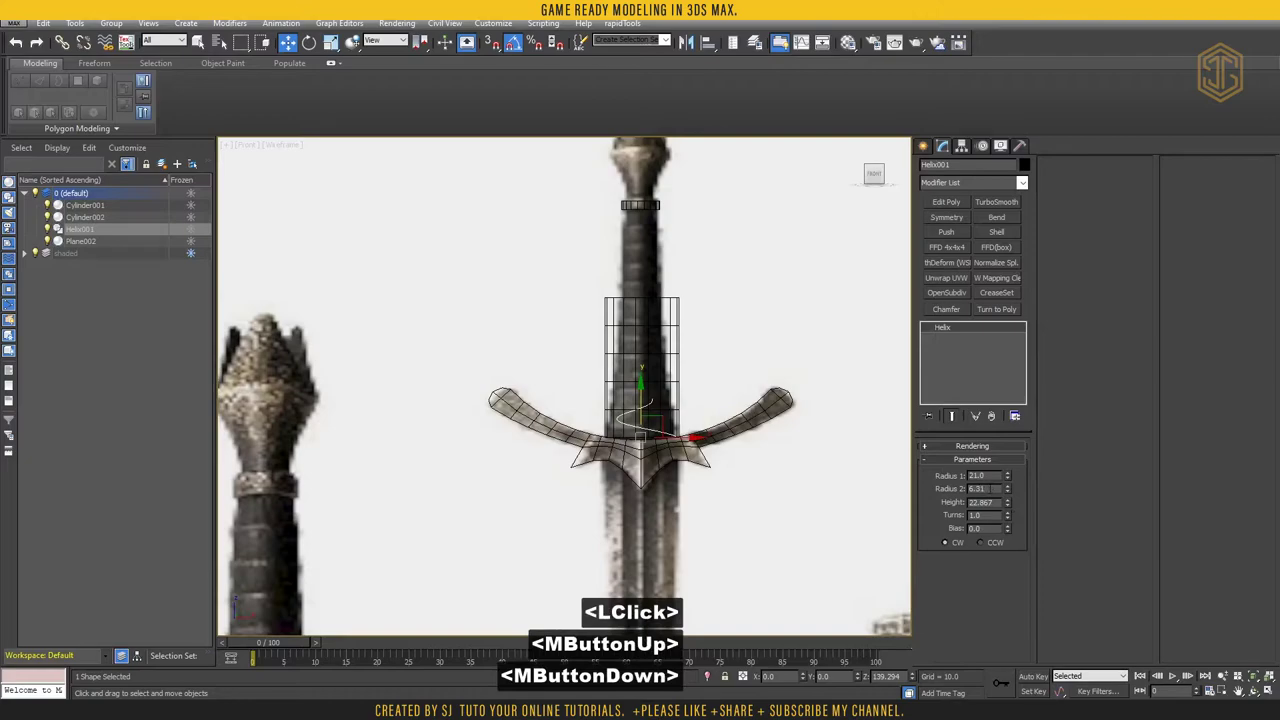
Select Helix001 and pan along the handle to set Radius 2 to 10, Height ~133 and 12 turns
{"action": "left_click", "coordinate": [721, 416]}
{"action": "middle_click", "coordinate": [711, 421]}
{"action": "middle_click", "coordinate": [711, 421]}
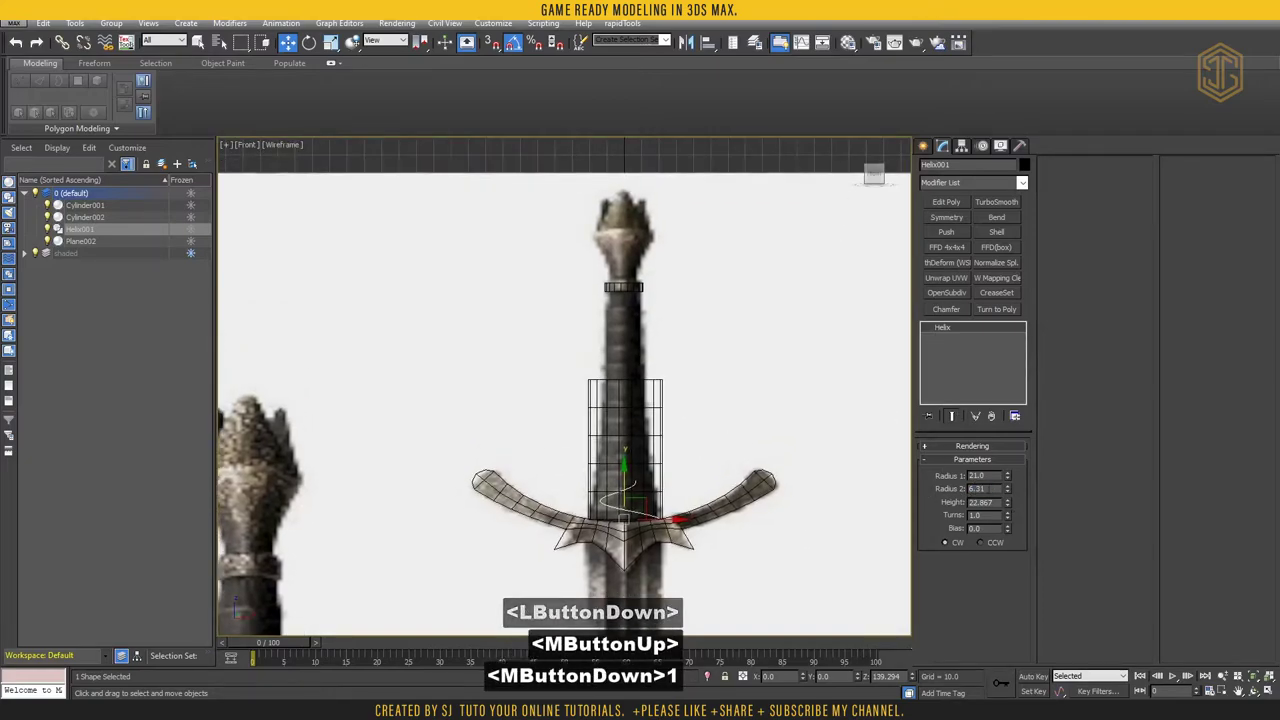
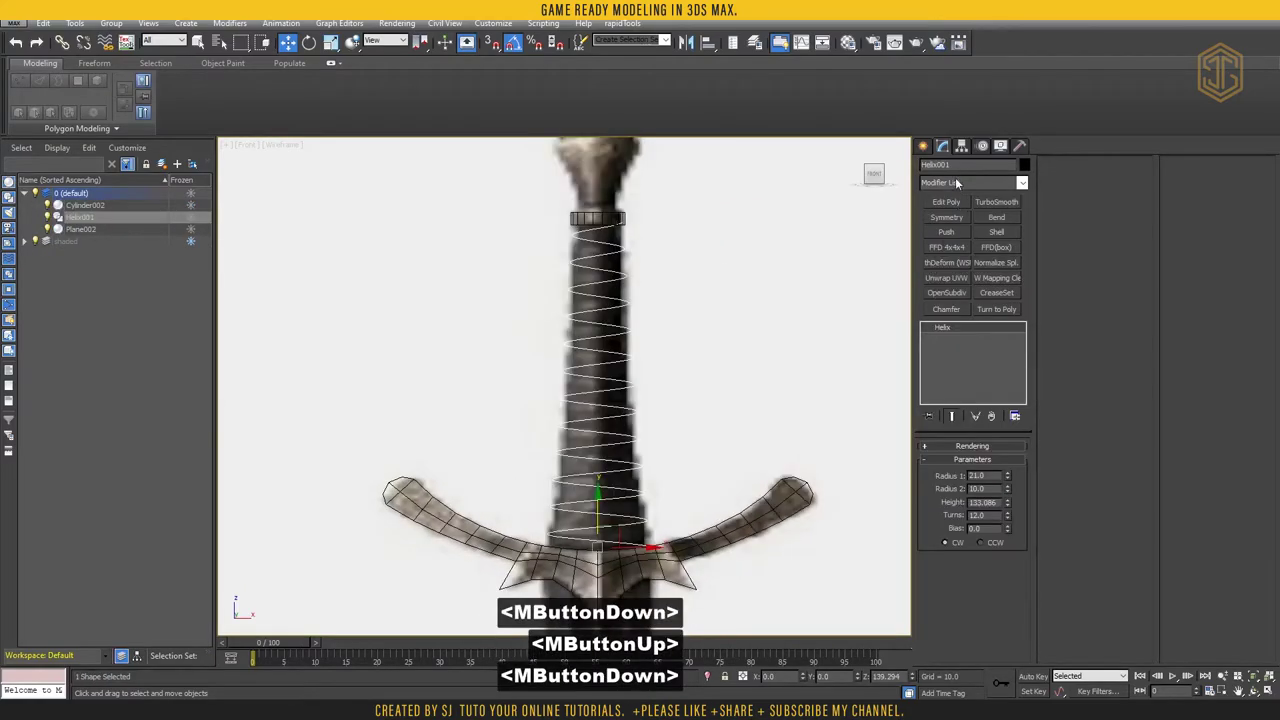
Add an Extrude modifier of about 11.2 with Mesh output to Helix001 and assign it a material
{"action": "left_click", "coordinate": [958, 180]}
{"action": "key", "text": "e"}
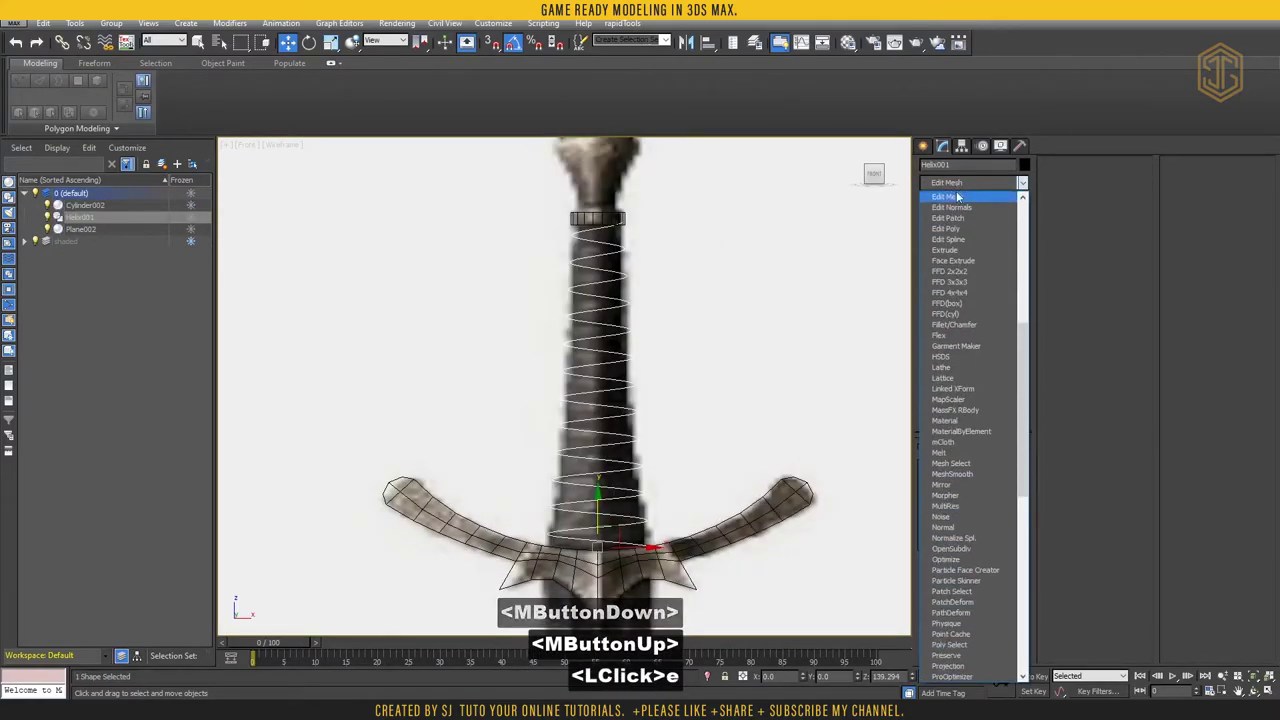
{"action": "left_click", "coordinate": [956, 252]}
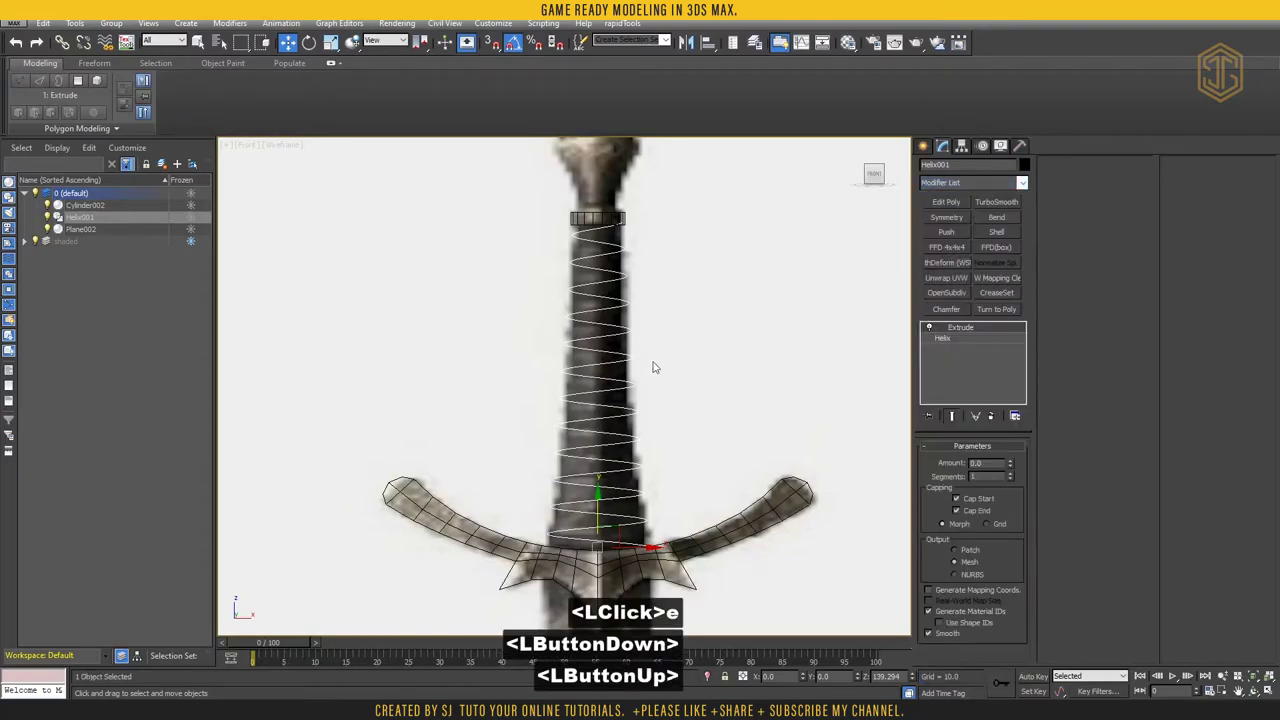
{"action": "middle_click", "coordinate": [653, 334]}
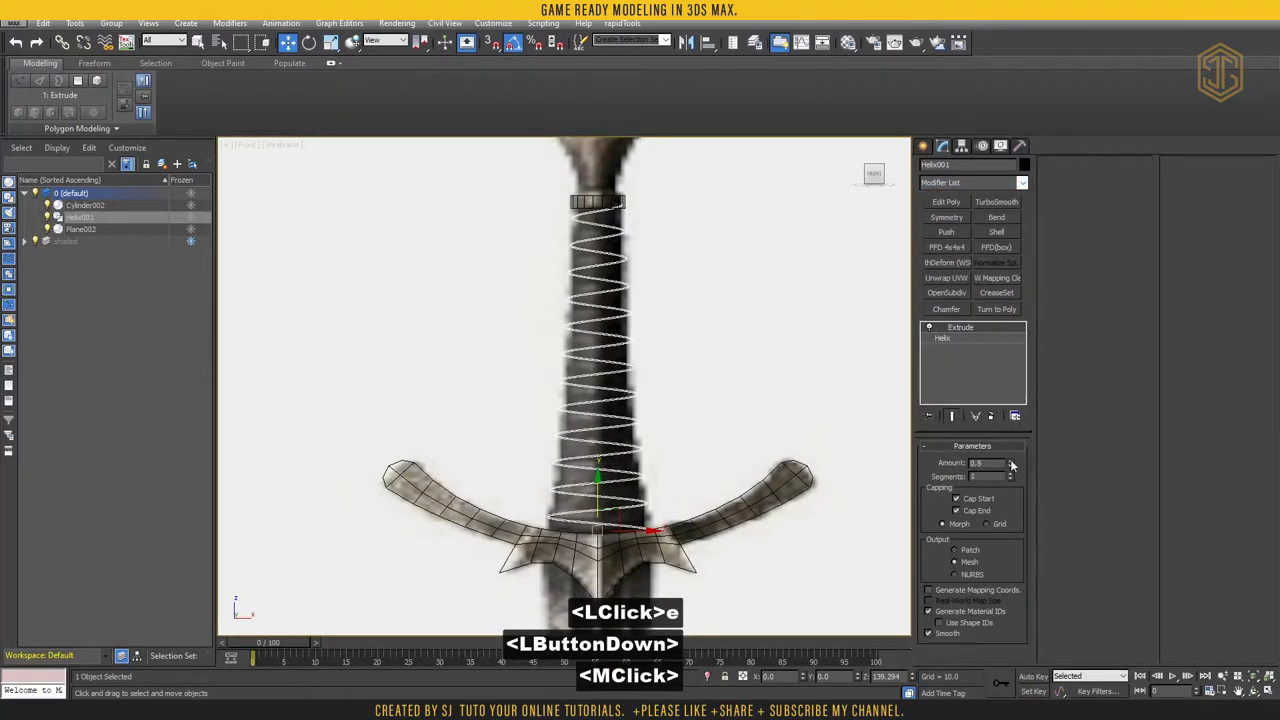
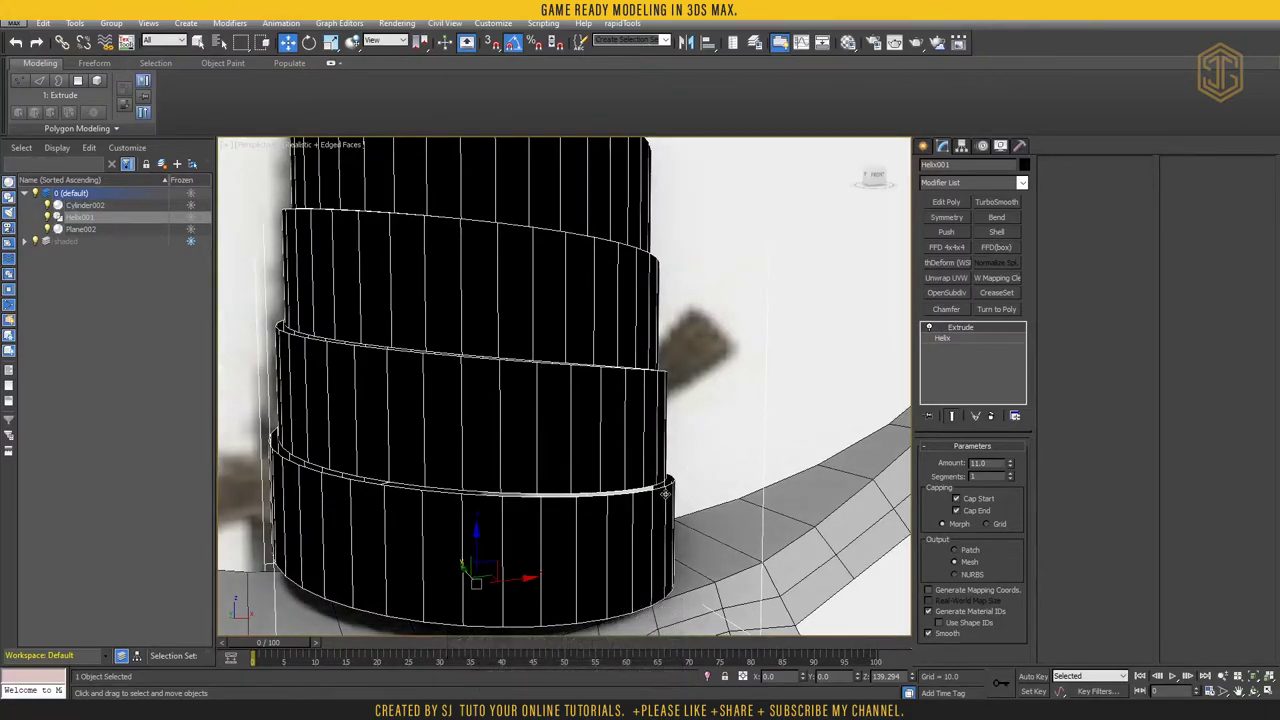
{"action": "left_click", "coordinate": [960, 339]}
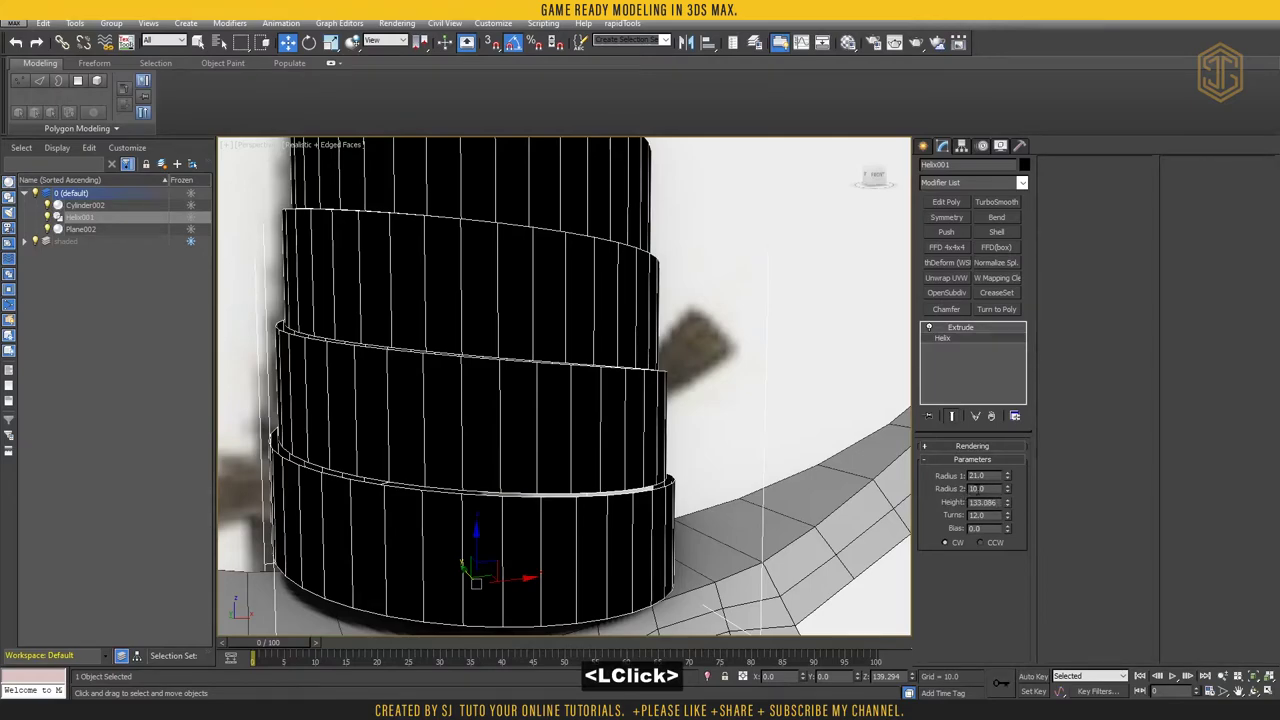
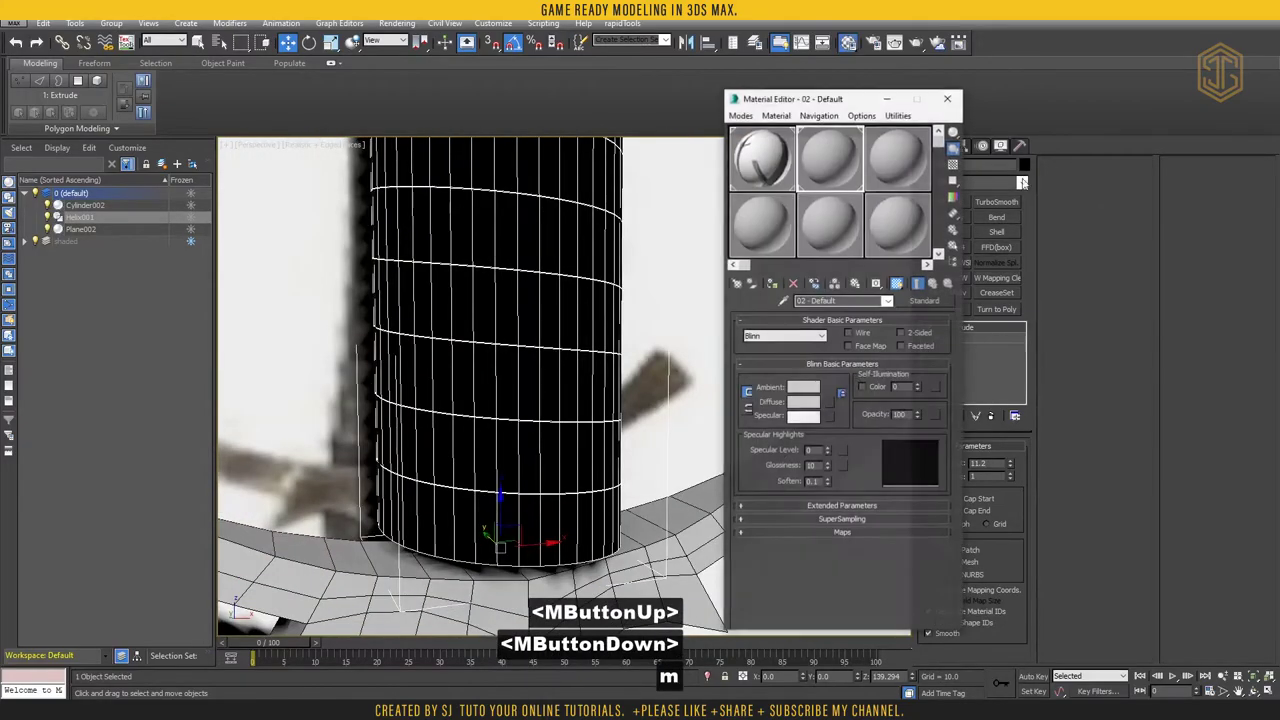
{"action": "left_click", "coordinate": [831, 165]}
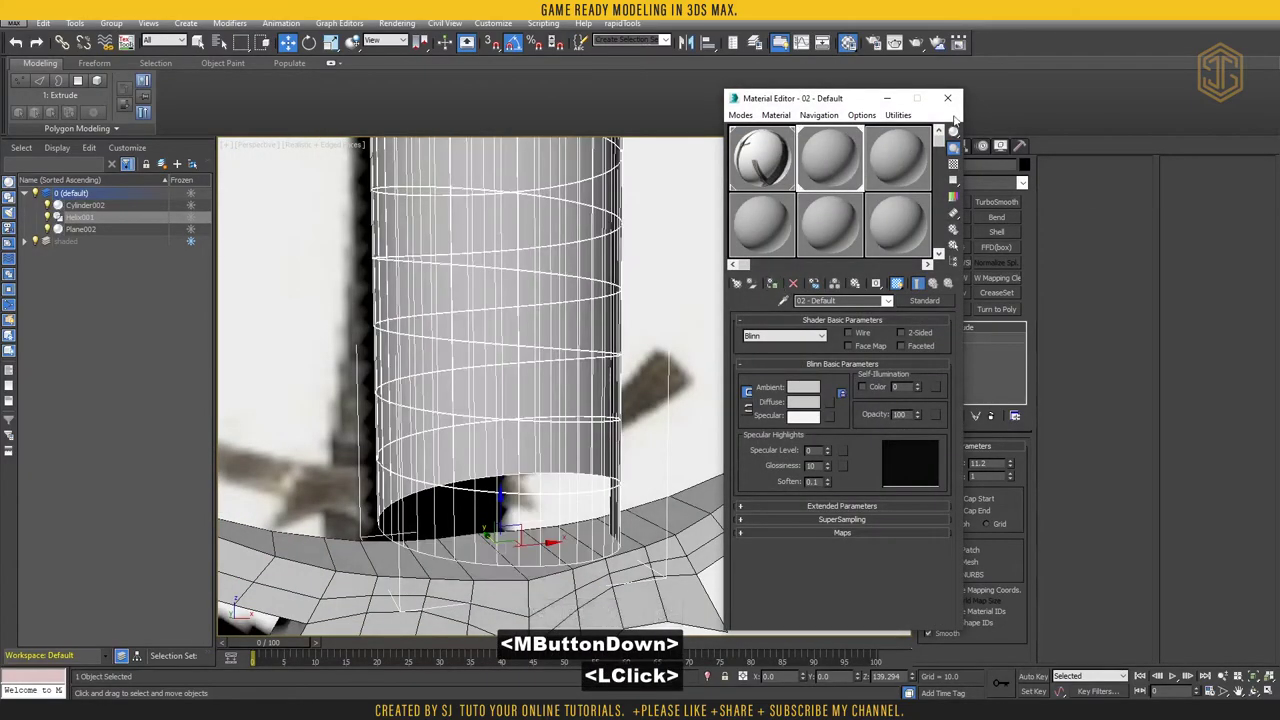
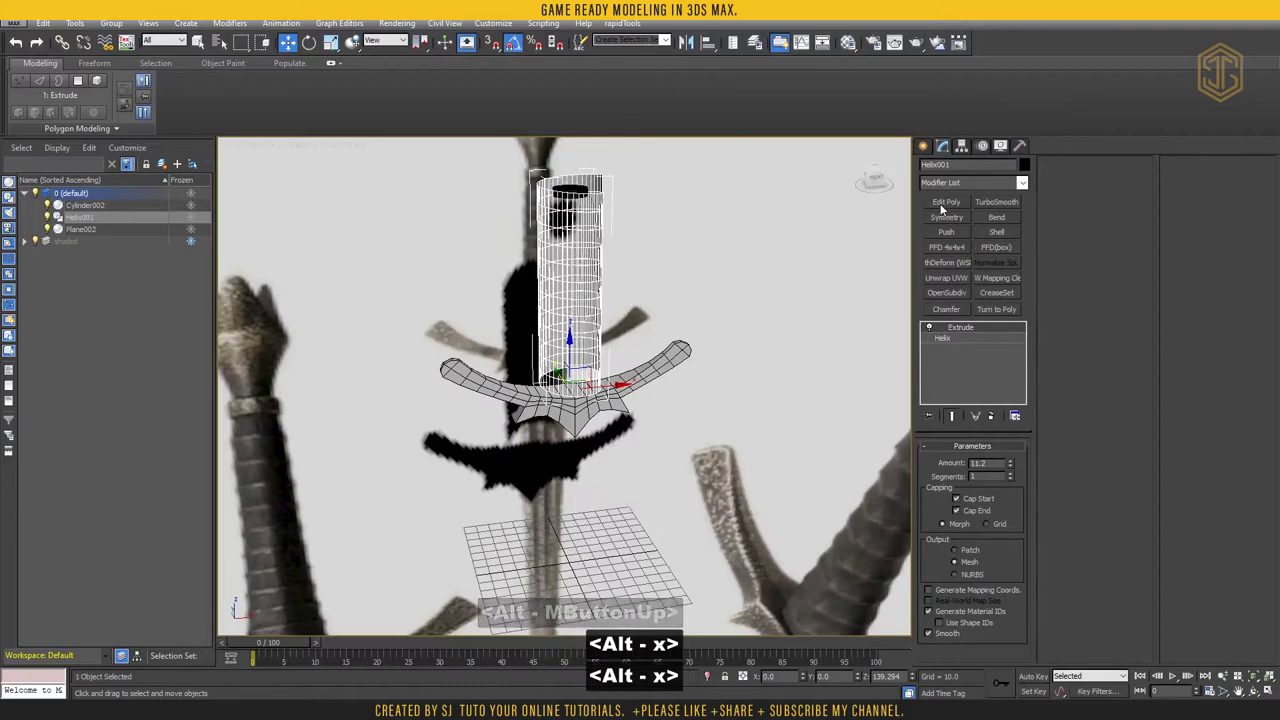
Add Edit Poly and weld all vertices at threshold 0.11, taking the band from 962 to 921 vertices
{"action": "left_click", "coordinate": [944, 205]}
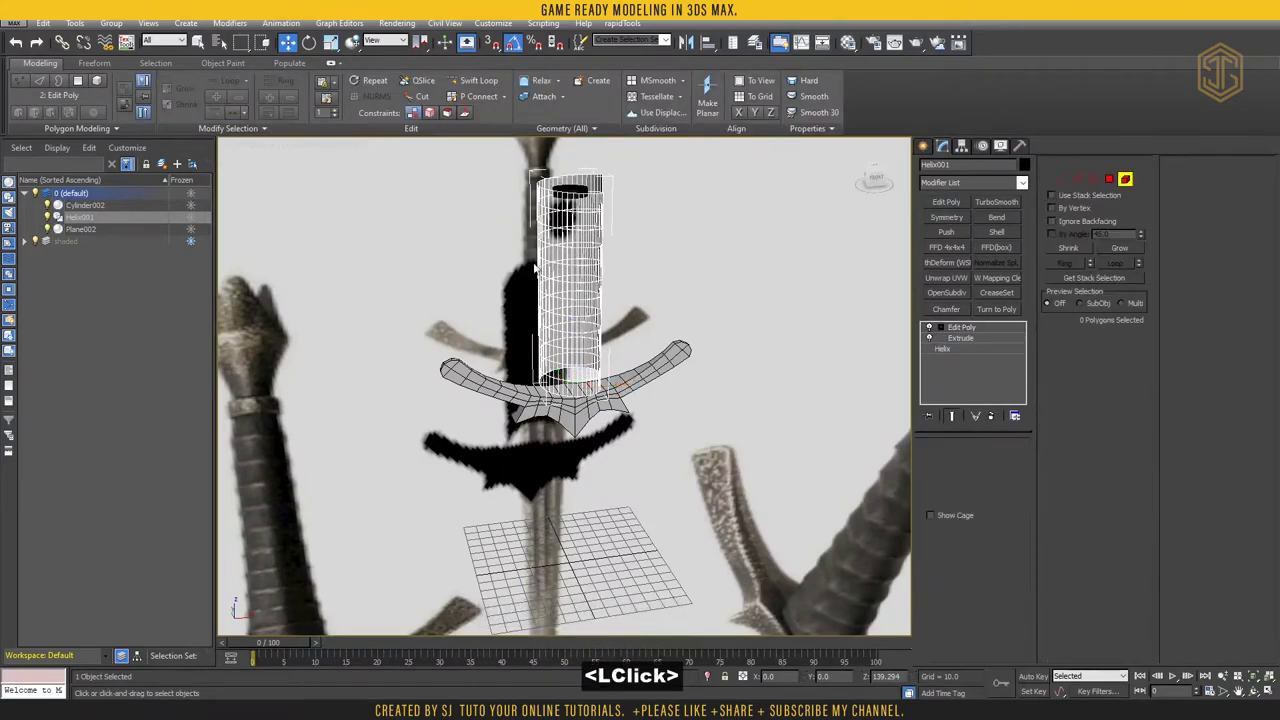
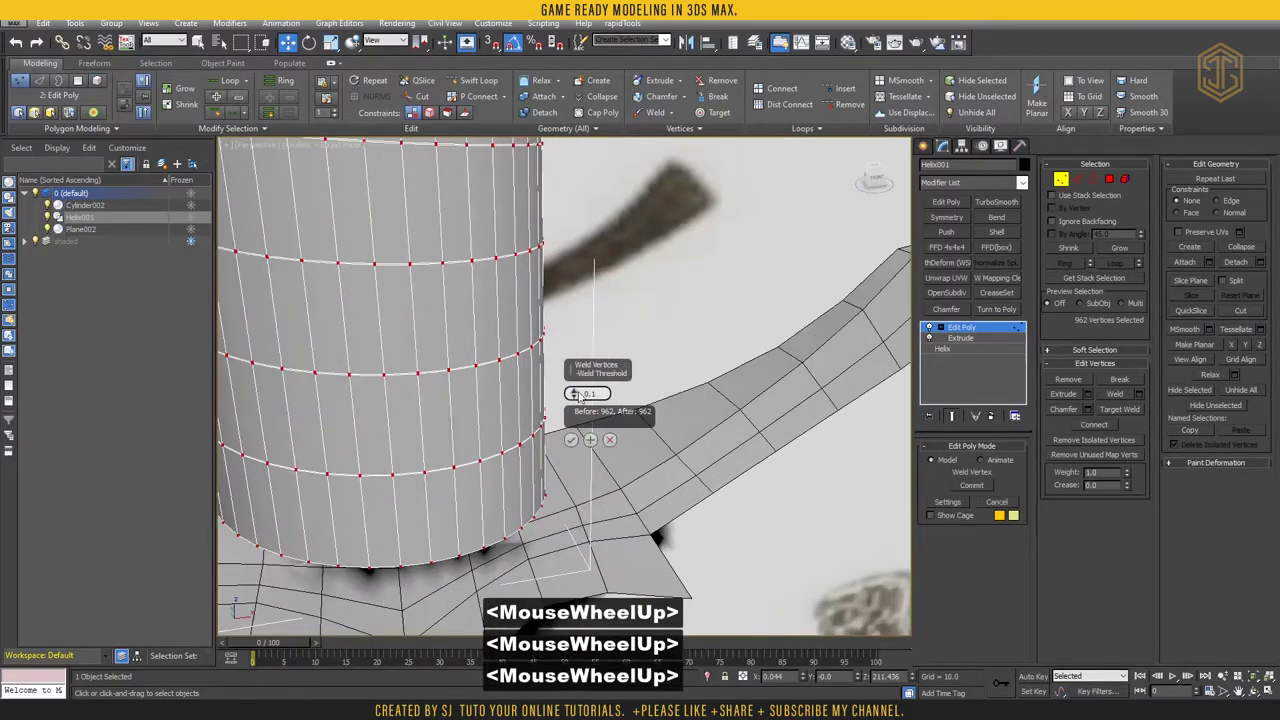
{"action": "left_click", "coordinate": [562, 422]}
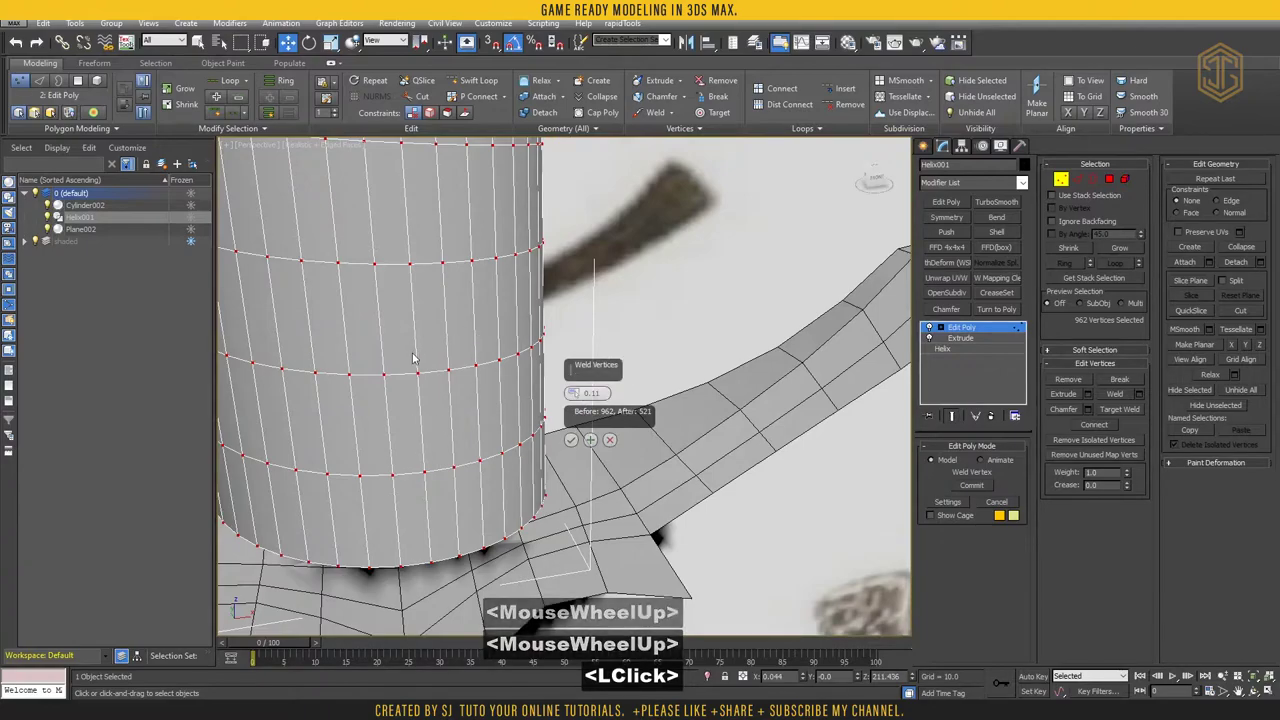
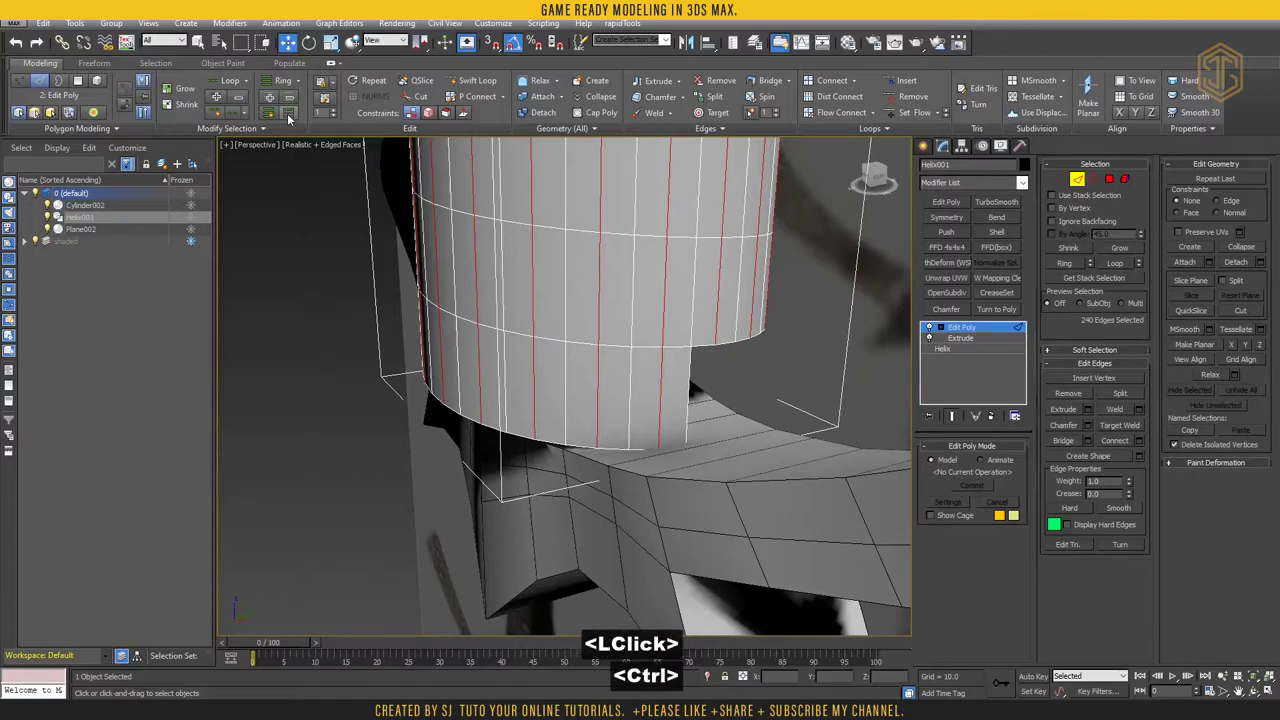
Clear the edge selection and reframe the Perspective view on the band's top border above the guard
{"action": "key", "text": "ctrl+BackSpace"}
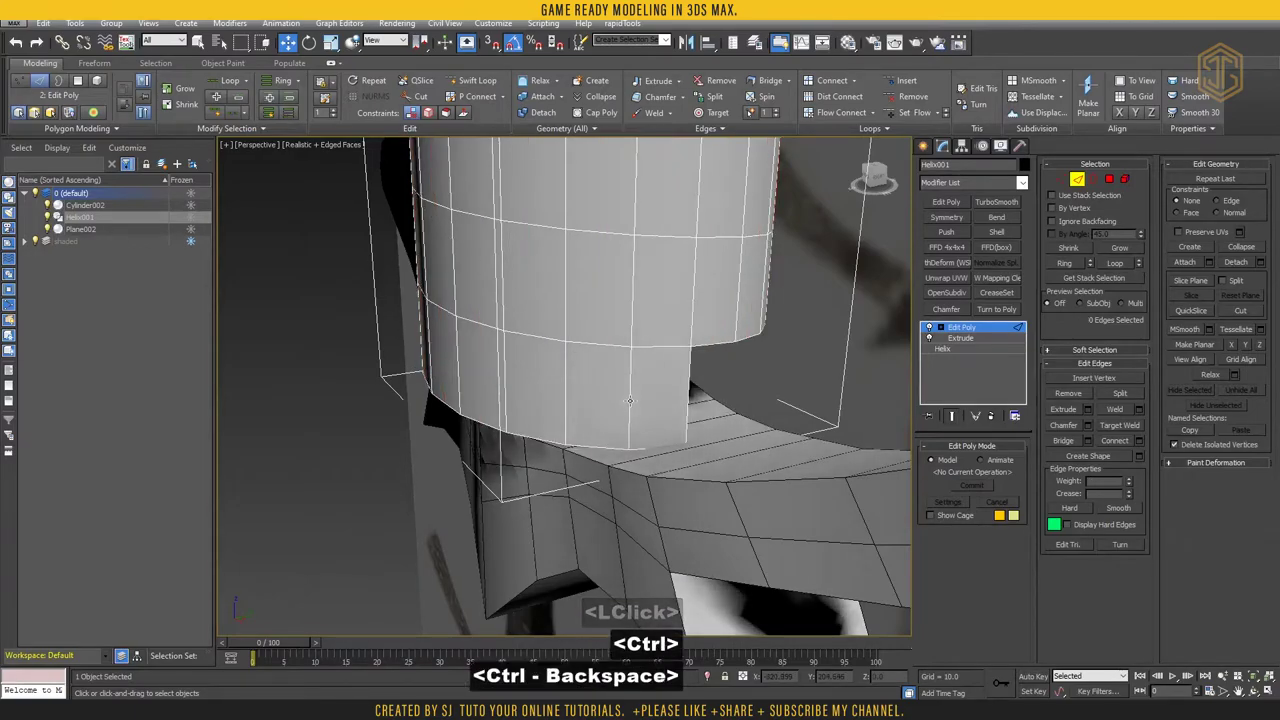
{"action": "left_click", "coordinate": [266, 39]}
{"action": "left_click", "coordinate": [292, 120]}
{"action": "key", "text": "ctrl+BackSpace"}
{"action": "scroll", "scroll_direction": "down", "scroll_amount": 3}
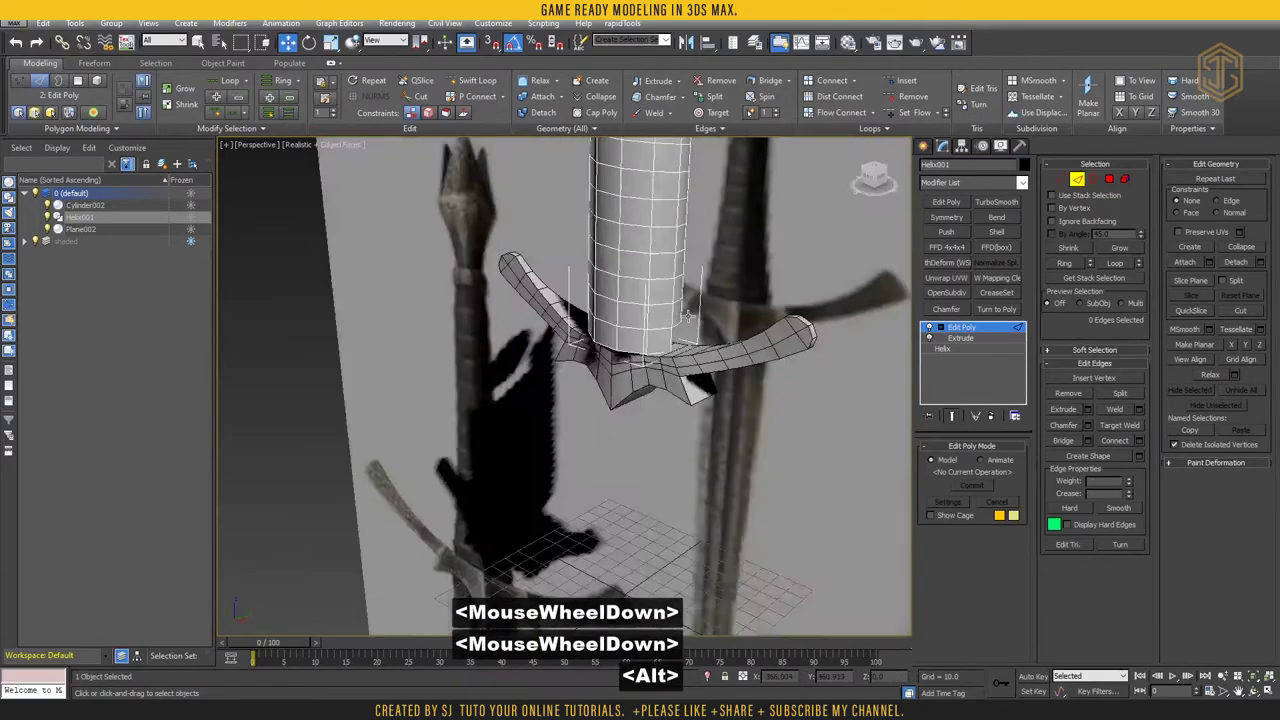
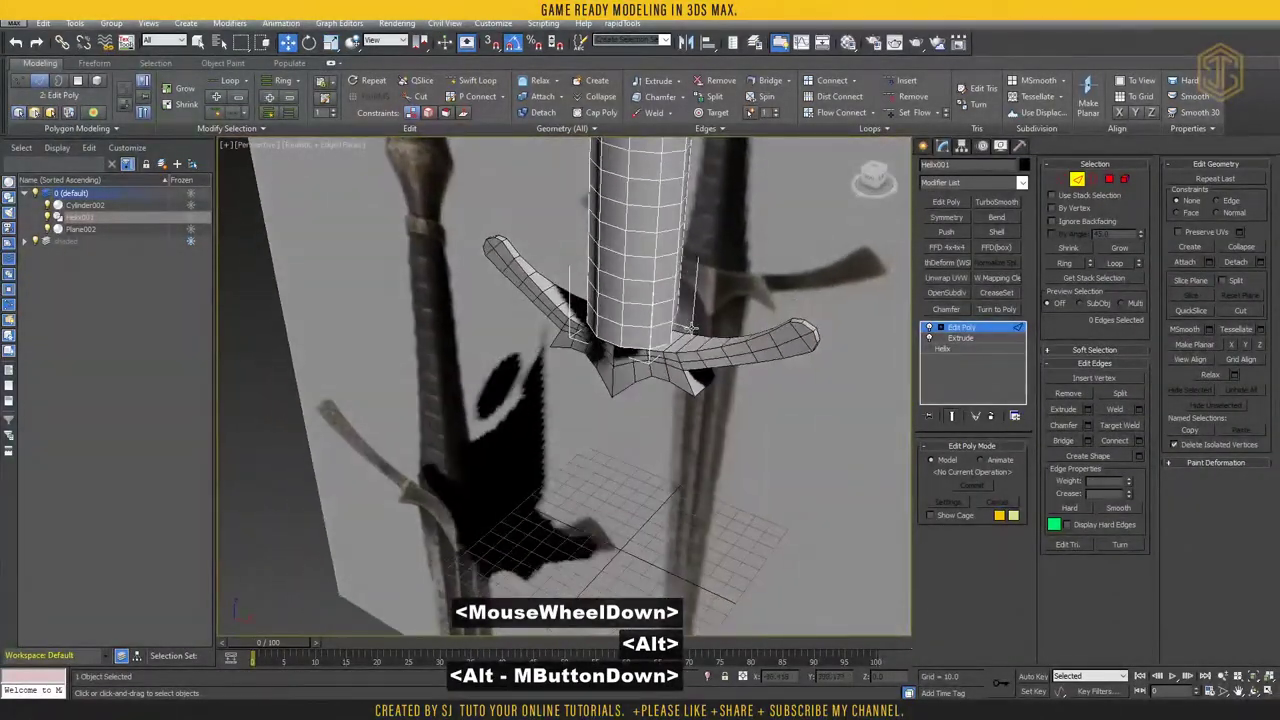
{"action": "middle_click", "coordinate": [642, 510]}
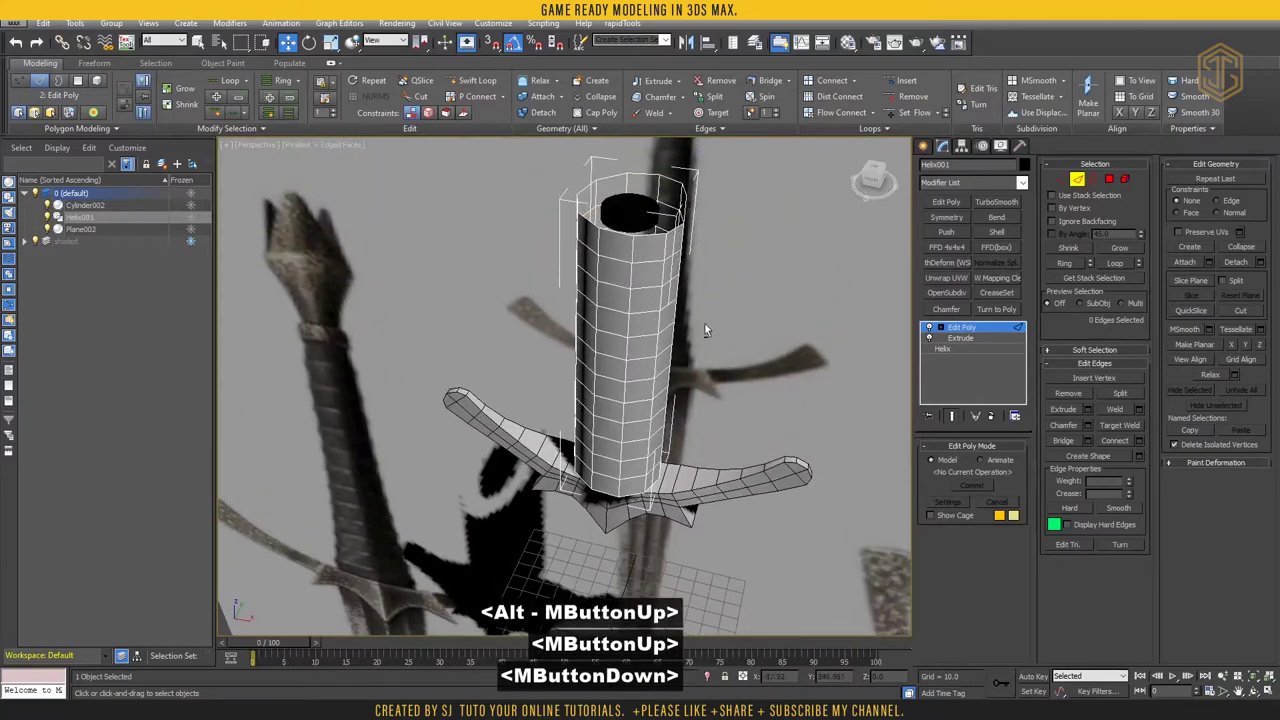
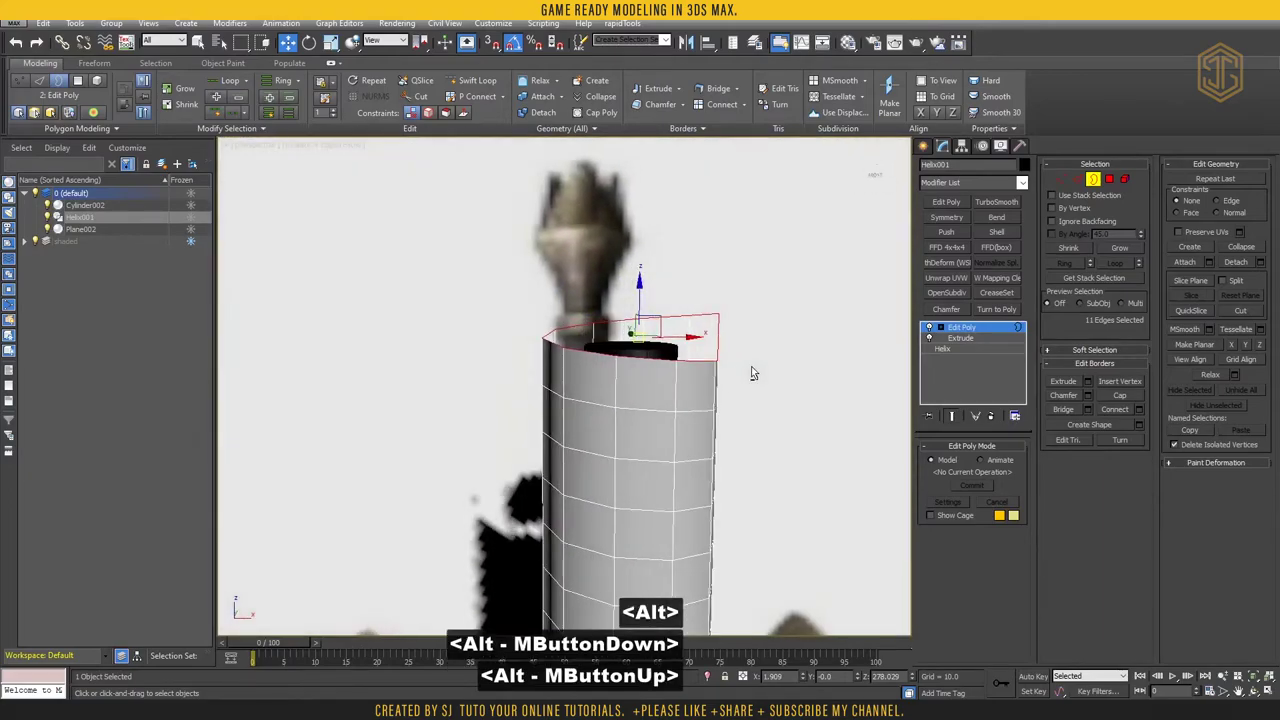
Switch to the Move tool in a maximized Front wireframe view framed on the band's top border
{"action": "type", "text": "w"}
{"action": "key", "text": "alt+w"}
{"action": "key", "text": "alt+w"}
{"action": "middle_click", "coordinate": [667, 441]}
{"action": "scroll", "scroll_direction": "up", "scroll_amount": 3}
{"action": "key", "text": "F3"}
{"action": "scroll", "scroll_direction": "up", "scroll_amount": 3}
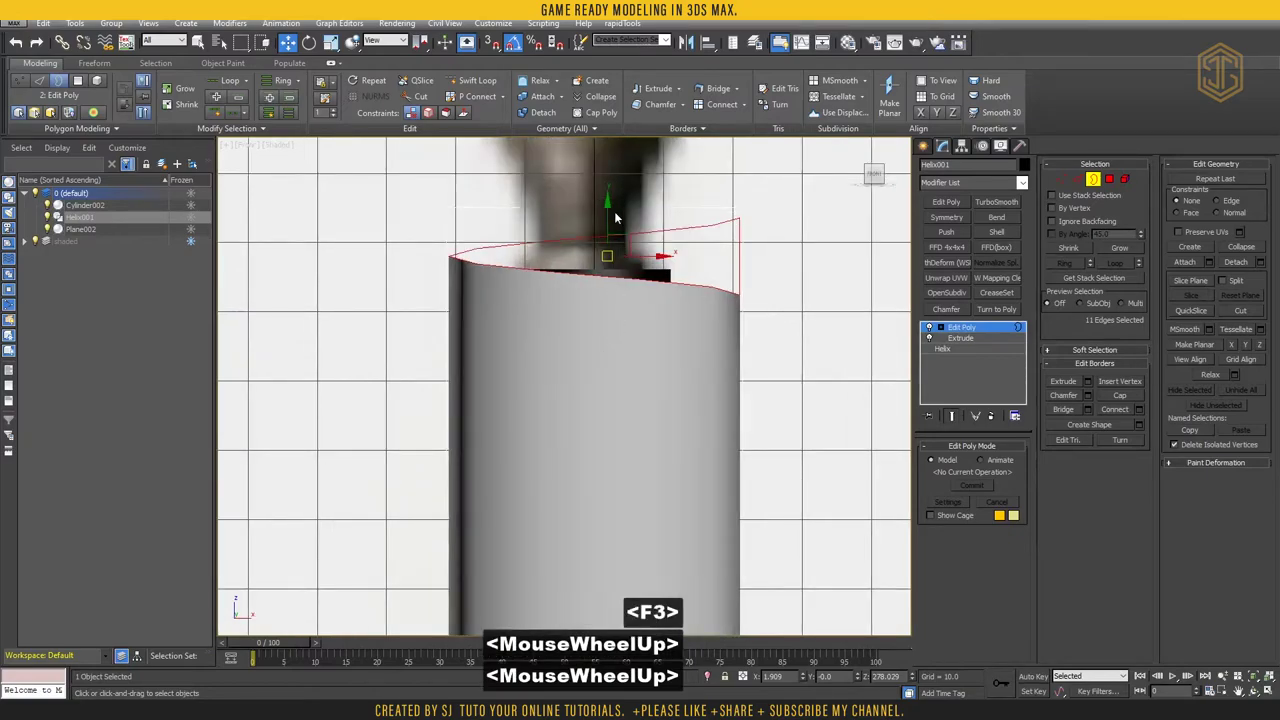
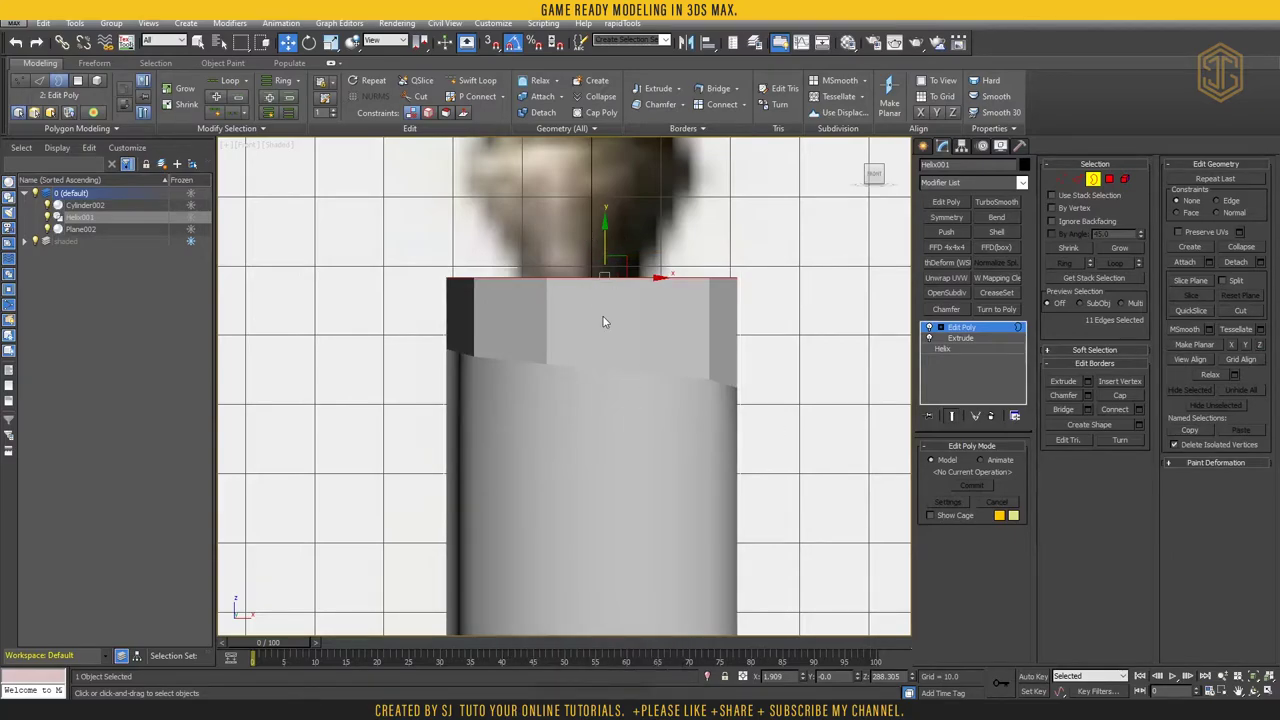
{"action": "key", "text": "s"}
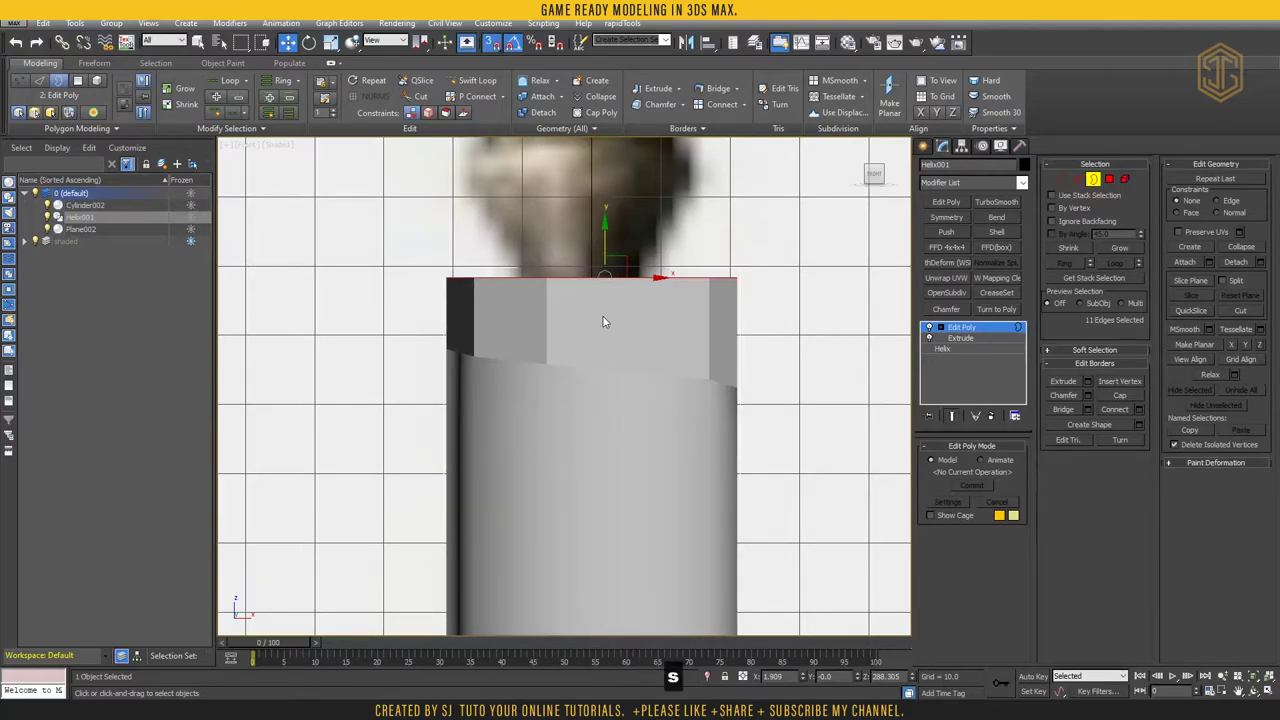
{"action": "key", "text": "F3"}
{"action": "middle_click", "coordinate": [643, 301]}
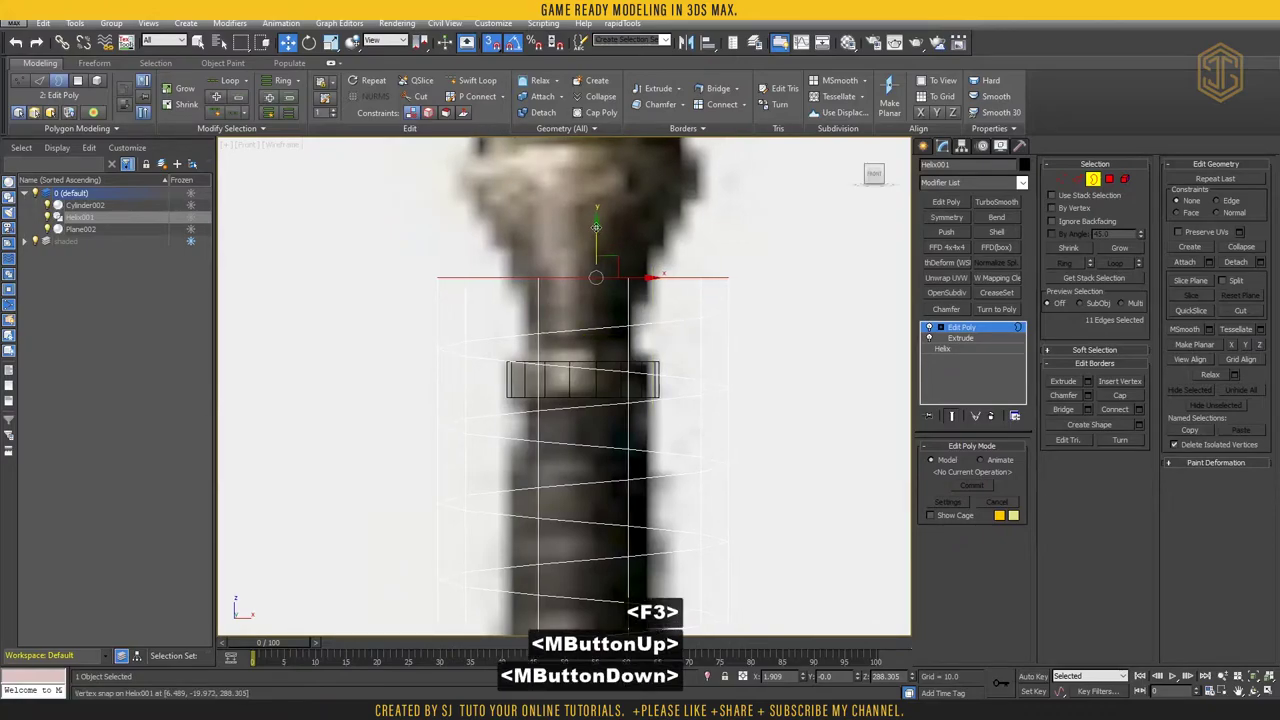
Enable vertex snapping with axis constraints in the Snap settings for moving the borders
{"action": "right_click", "coordinate": [503, 46]}
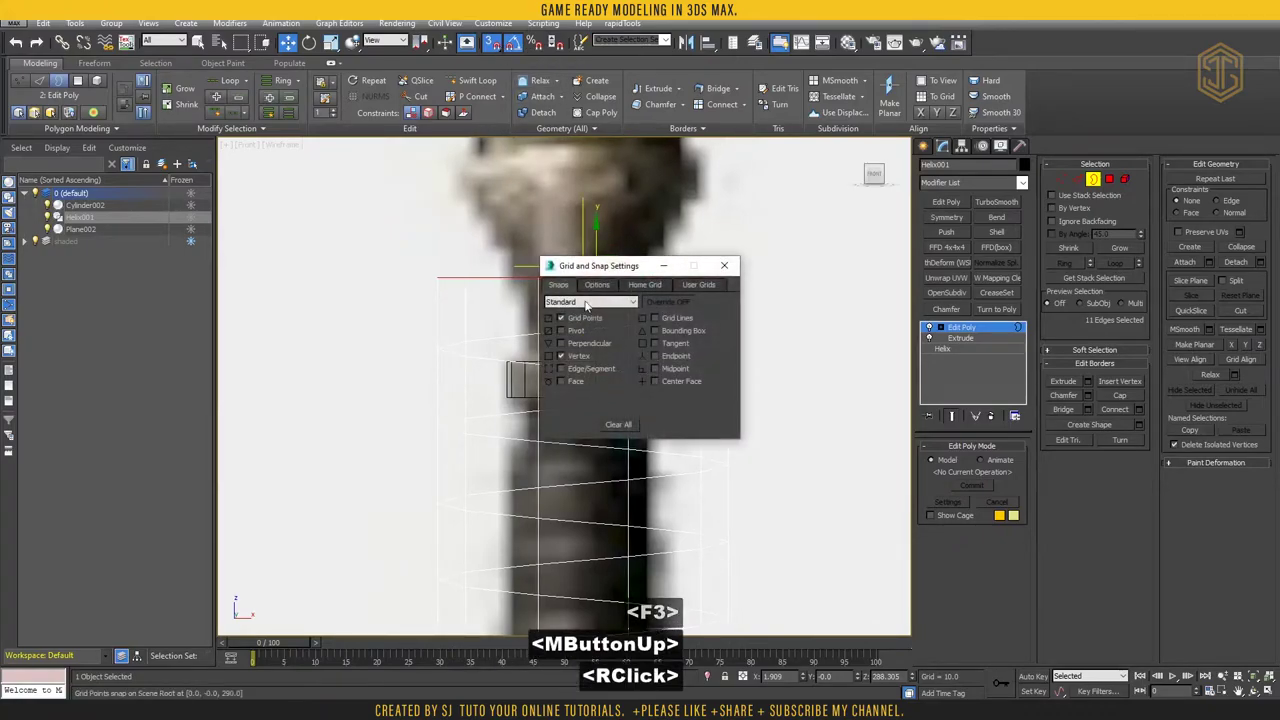
{"action": "left_click", "coordinate": [598, 284]}
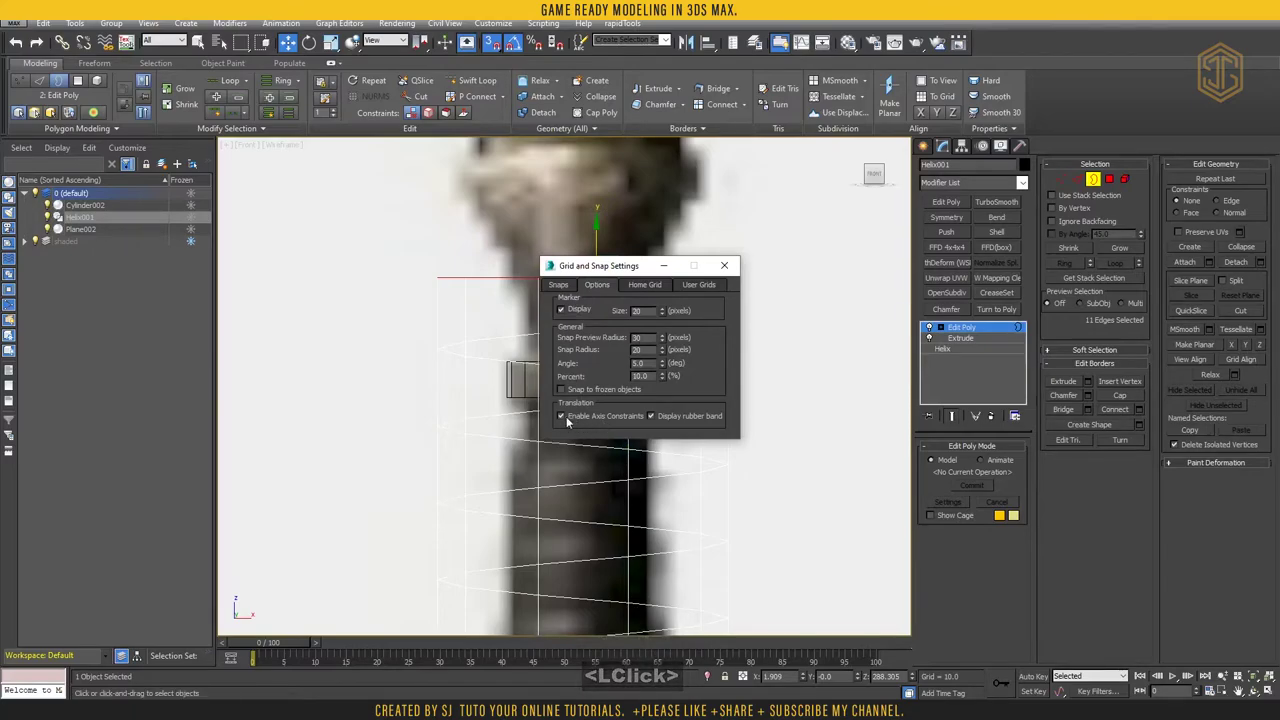
{"action": "left_click", "coordinate": [730, 265]}
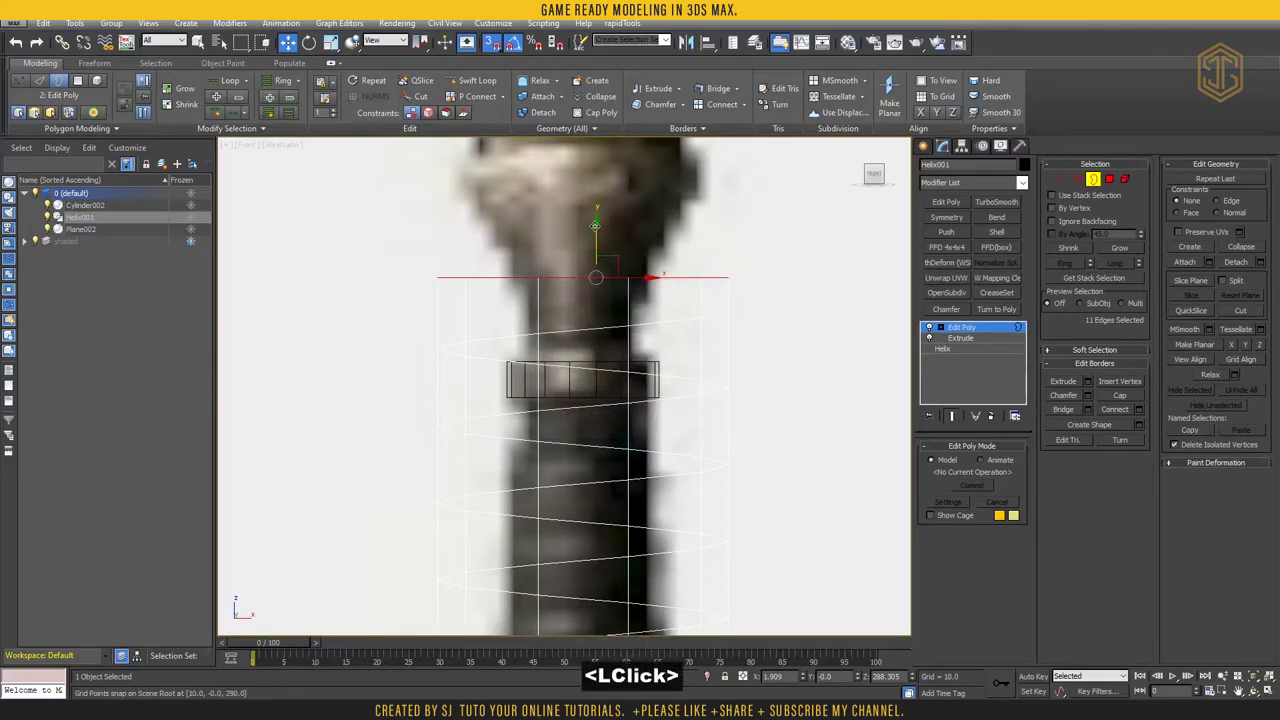
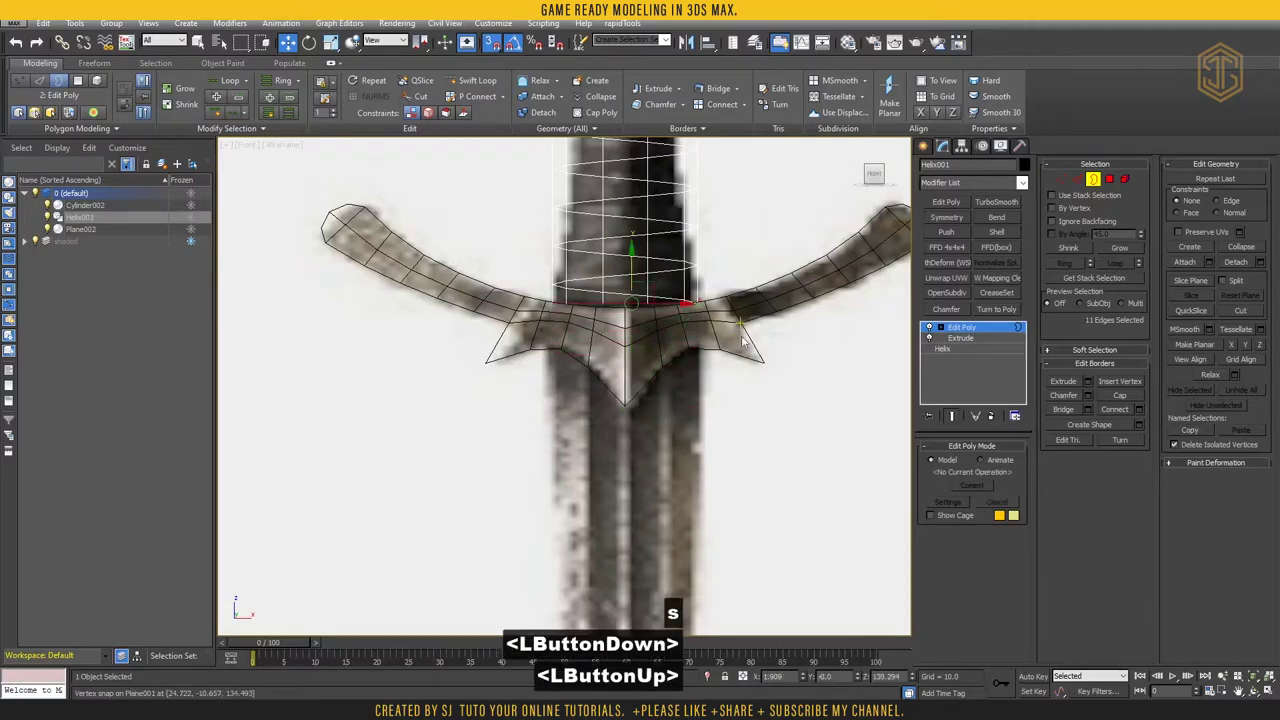
Select all handle vertices and weld them at threshold 0.11, cutting 153 vertices to 149
{"action": "key", "text": "alt+w"}
{"action": "key", "text": "alt+w"}
{"action": "left_click", "coordinate": [1070, 181]}
{"action": "key", "text": "ctrl+a"}
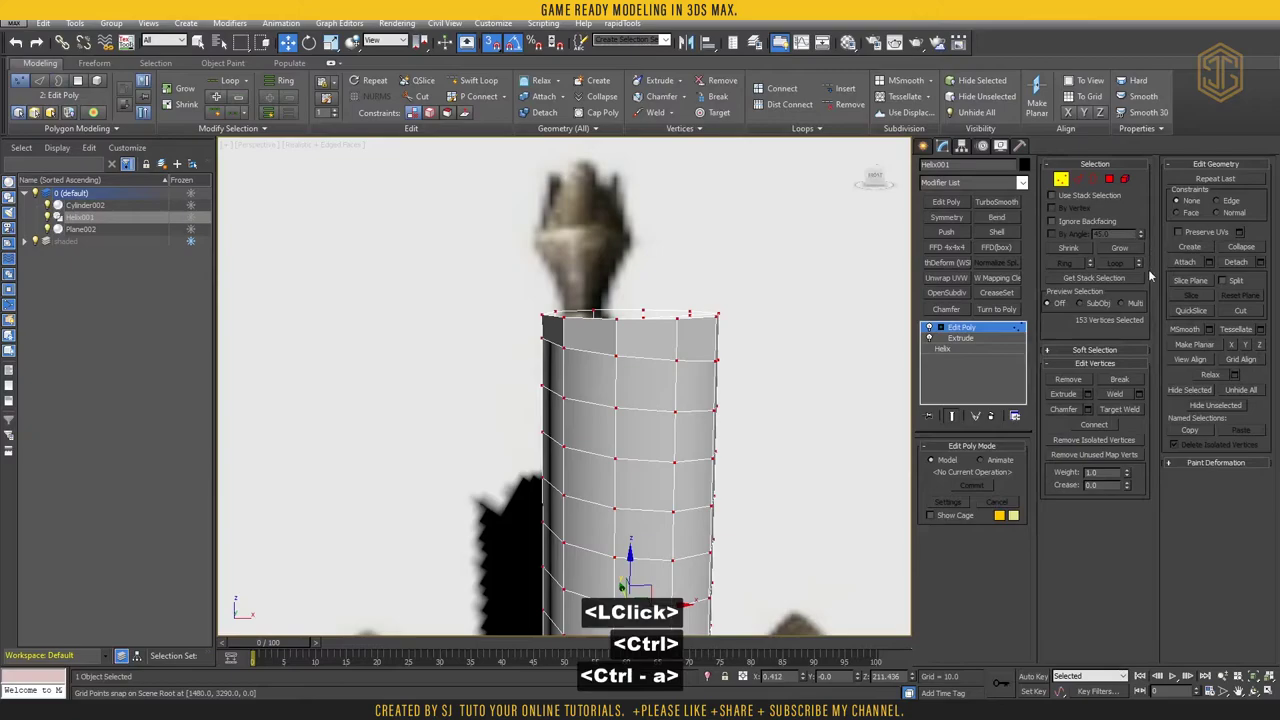
{"action": "left_click", "coordinate": [1148, 391]}
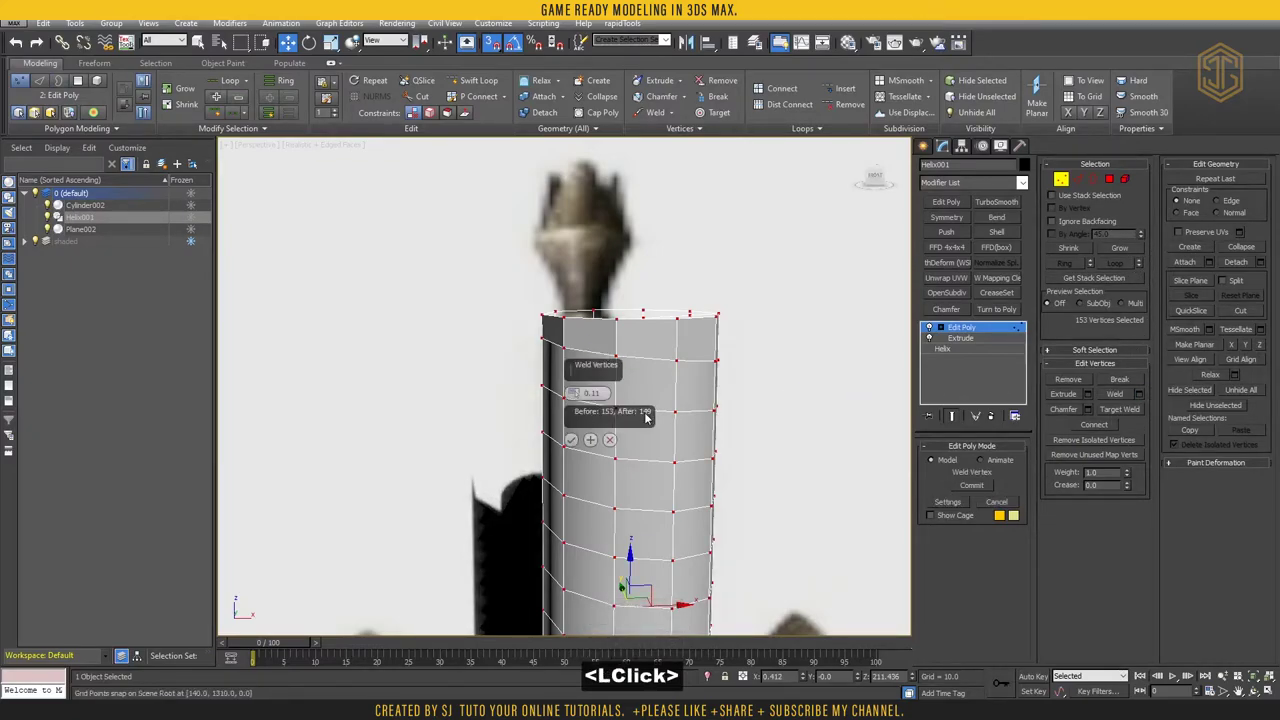
{"action": "left_click", "coordinate": [577, 443]}
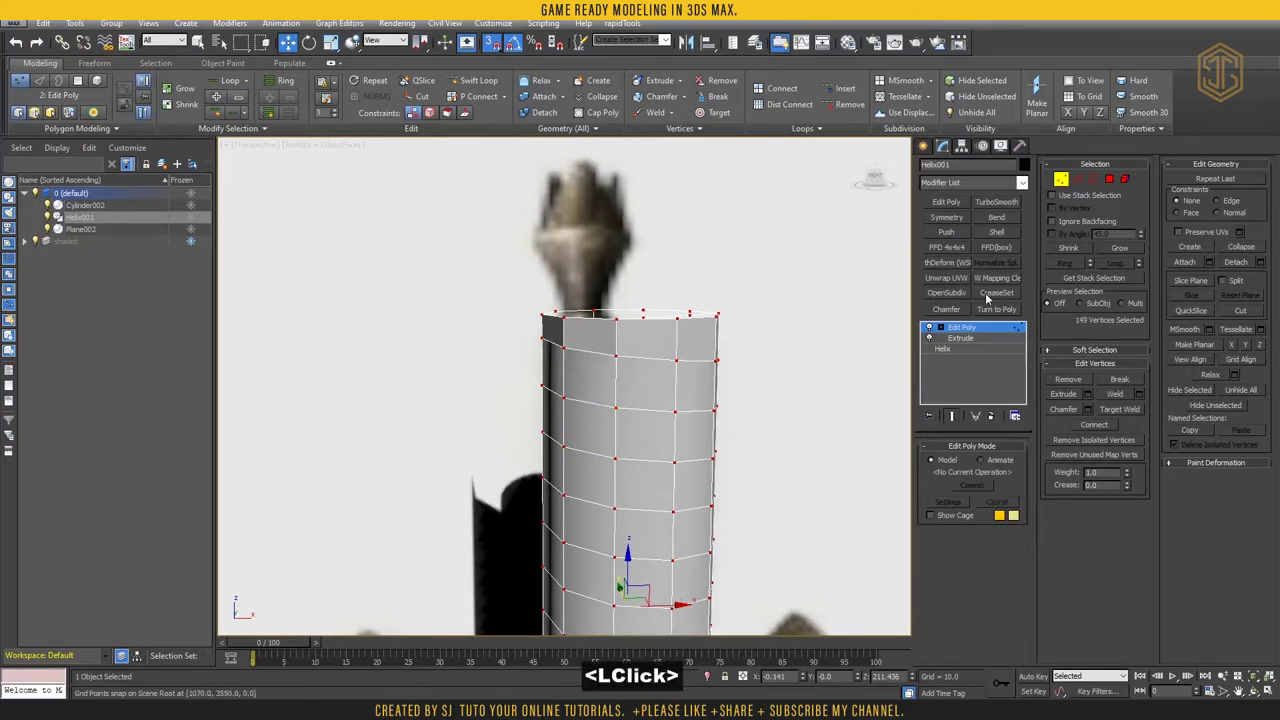
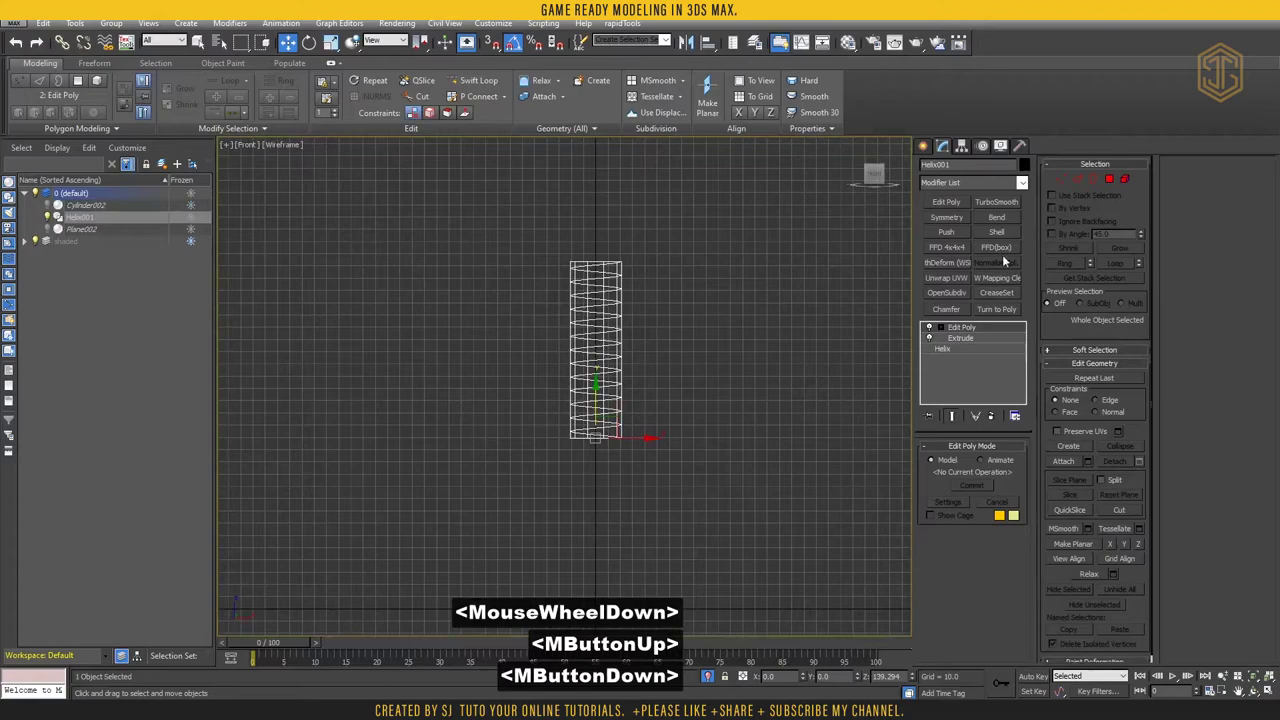
Add an FFD(box) modifier and set its lattice to 2x2x2 points
{"action": "left_click", "coordinate": [1007, 252]}
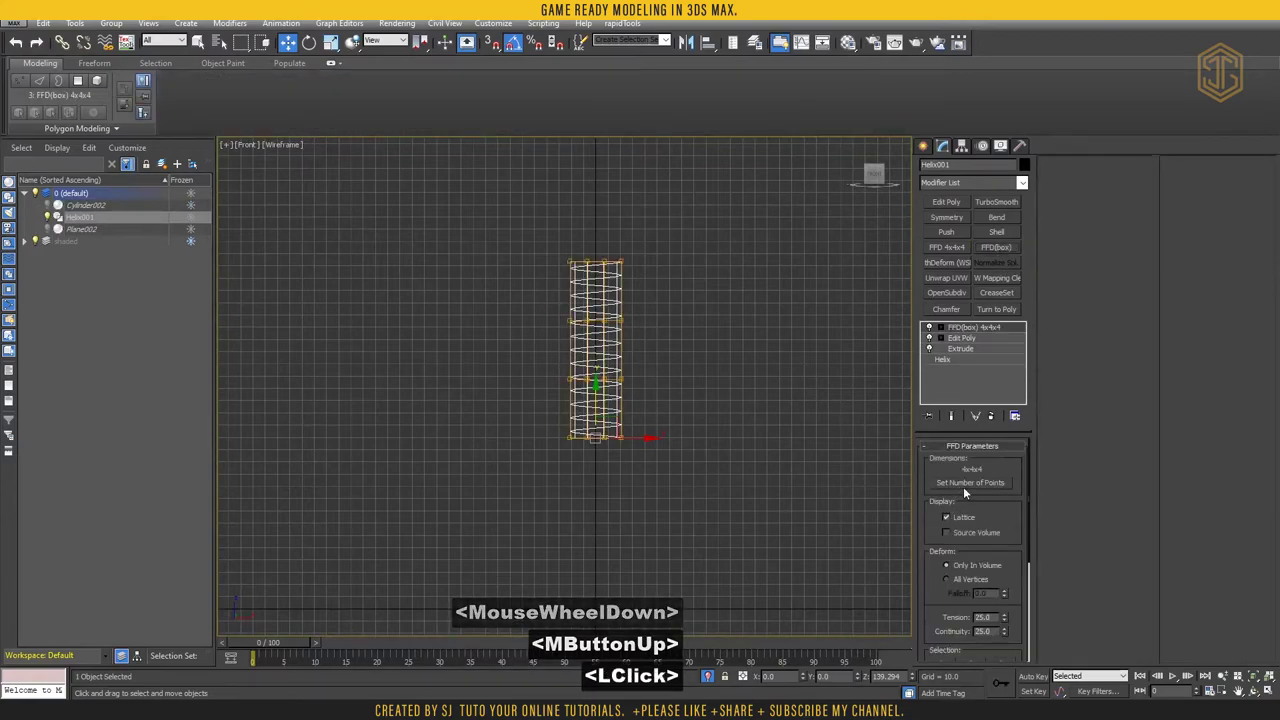
{"action": "right_click", "coordinate": [637, 349]}
{"action": "right_click", "coordinate": [639, 363]}
{"action": "right_click", "coordinate": [640, 375]}
{"action": "left_click", "coordinate": [699, 342]}
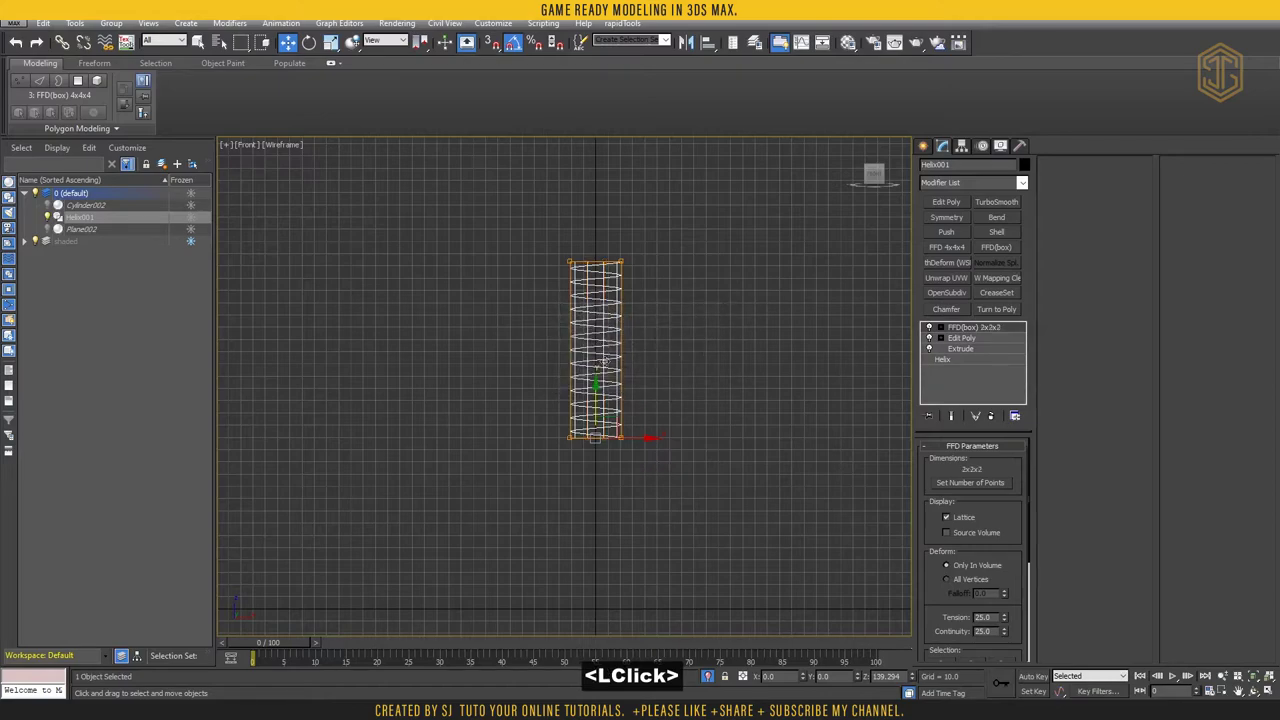
In the four-view layout, scale the lattice control points to fit the handle base onto the guard
{"action": "key", "text": "alt+w"}
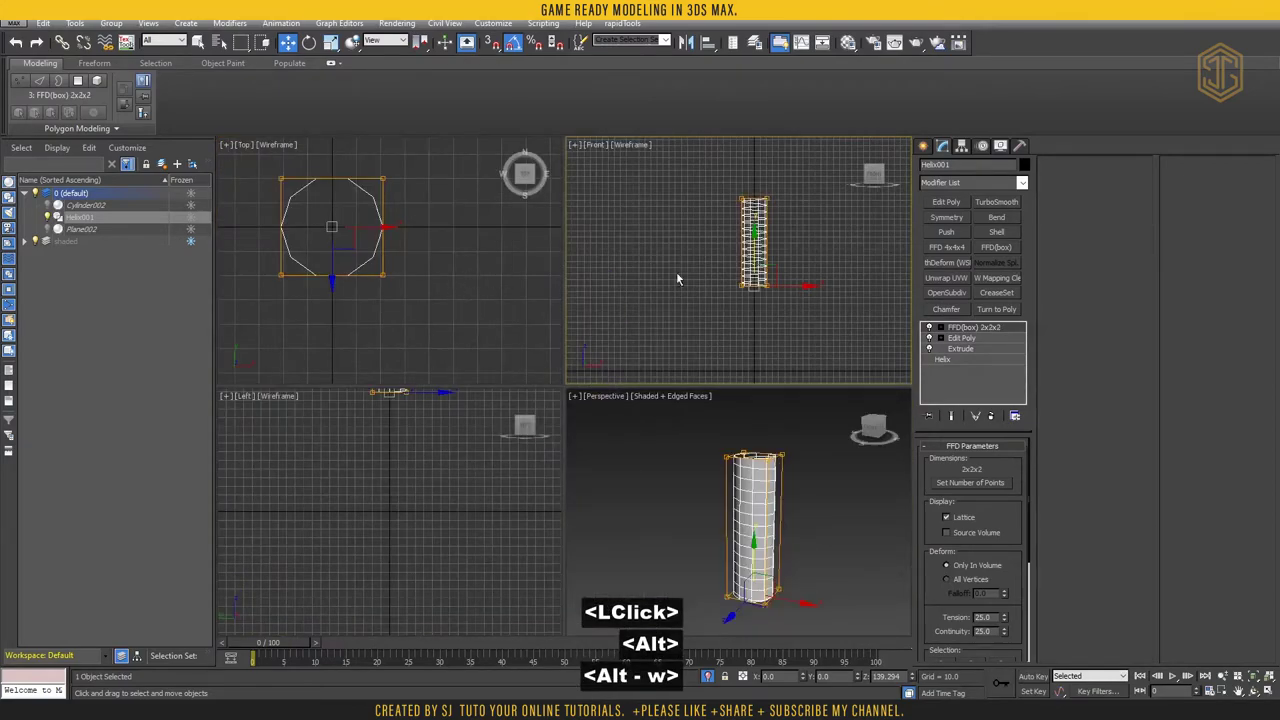
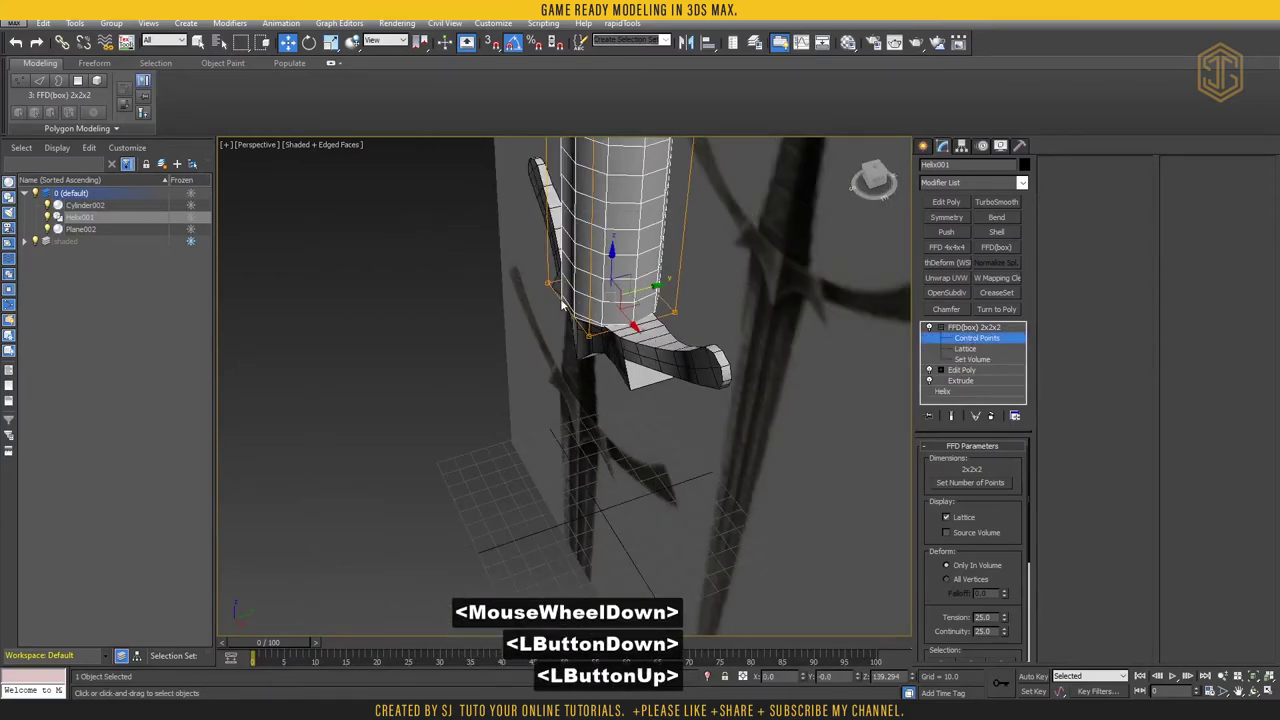
{"action": "middle_click", "coordinate": [555, 366]}
{"action": "key", "text": "r"}
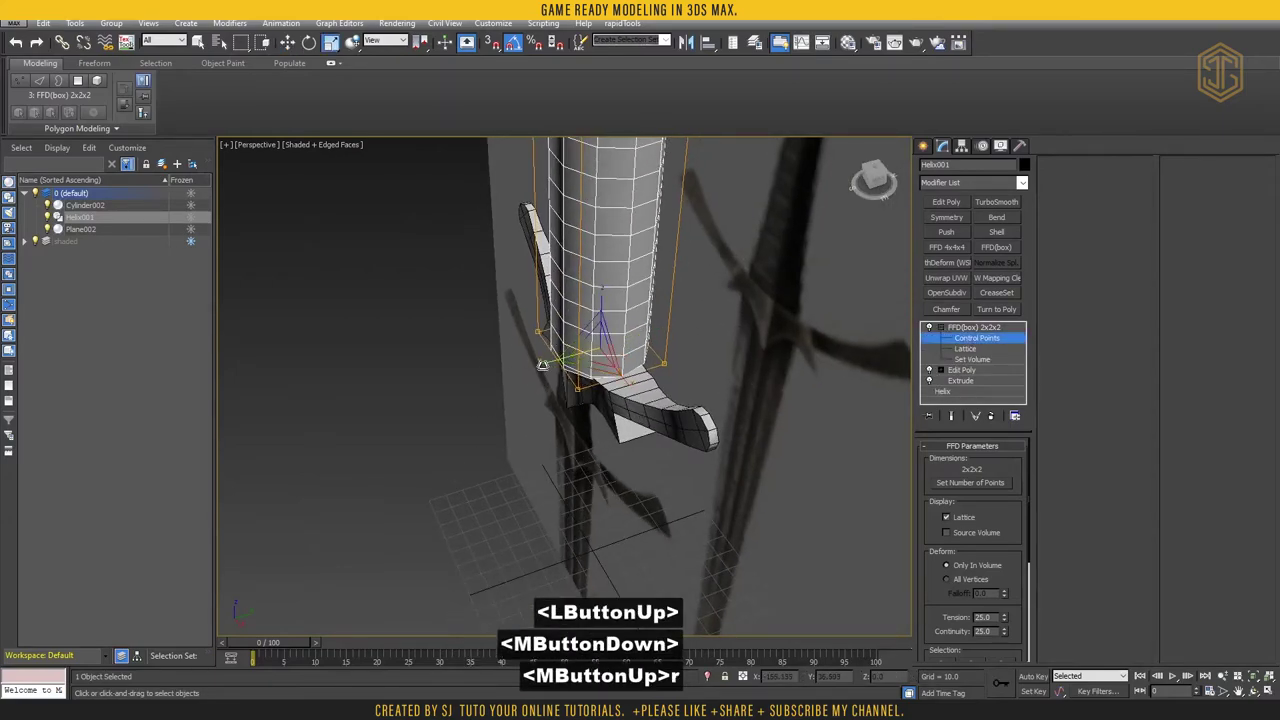
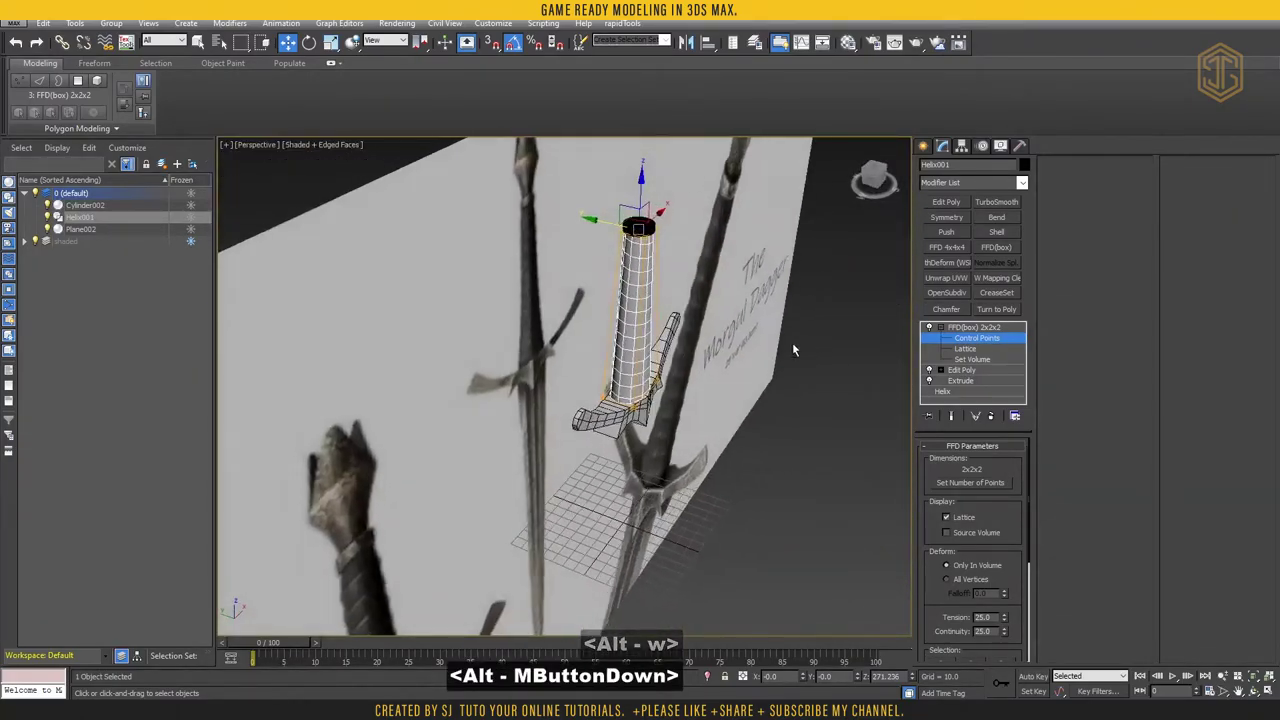
Add Edit Poly above the lattice and extrude the 128 selected helix edge loops into ridges
{"action": "left_click", "coordinate": [956, 201]}
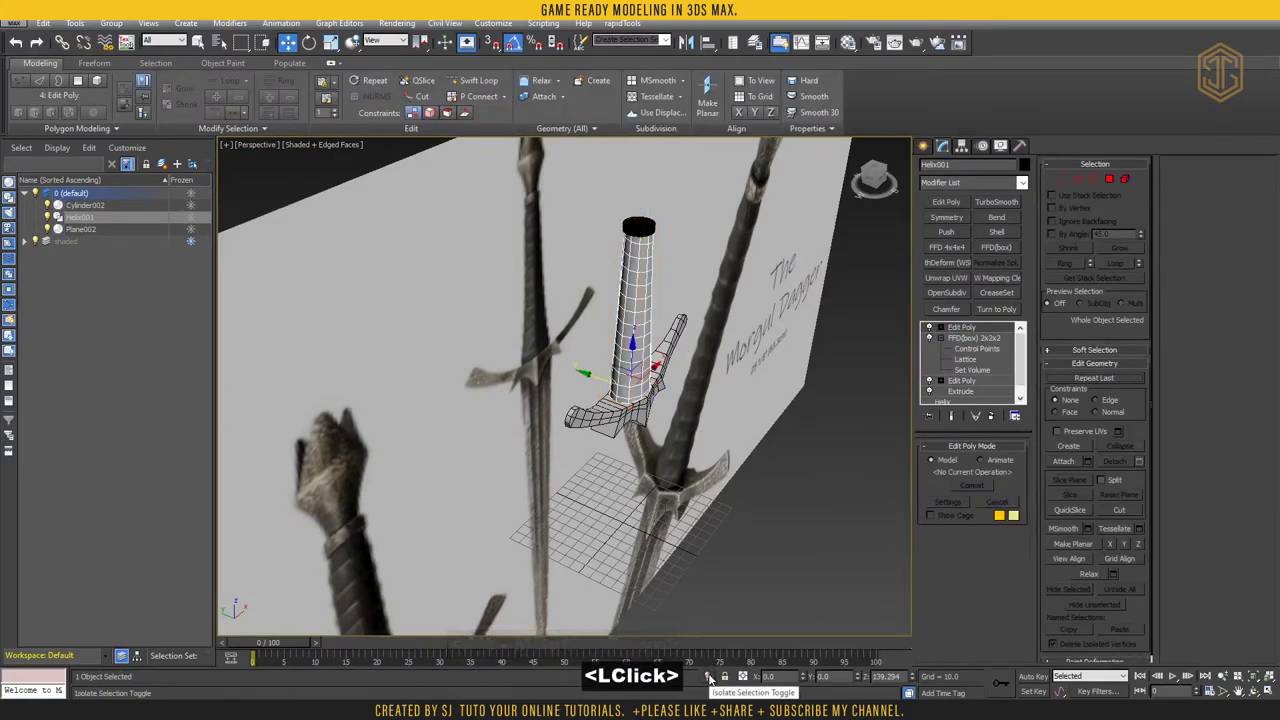
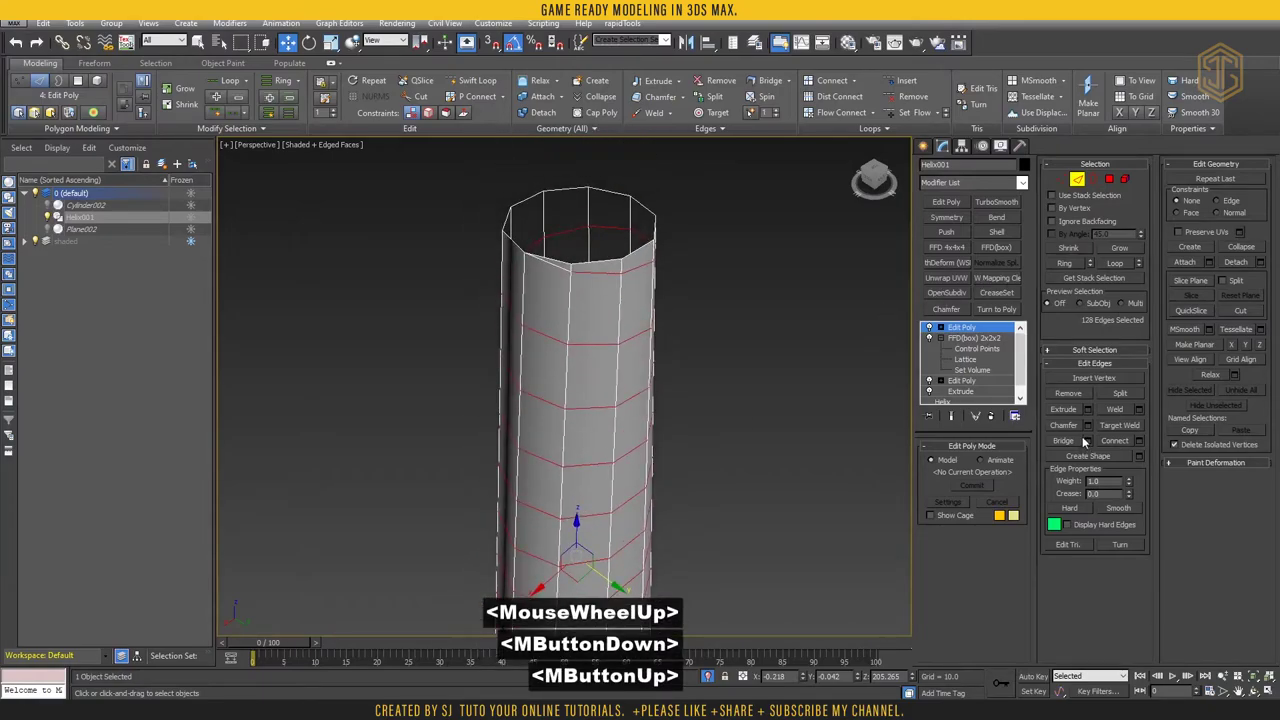
{"action": "left_click", "coordinate": [1091, 411]}
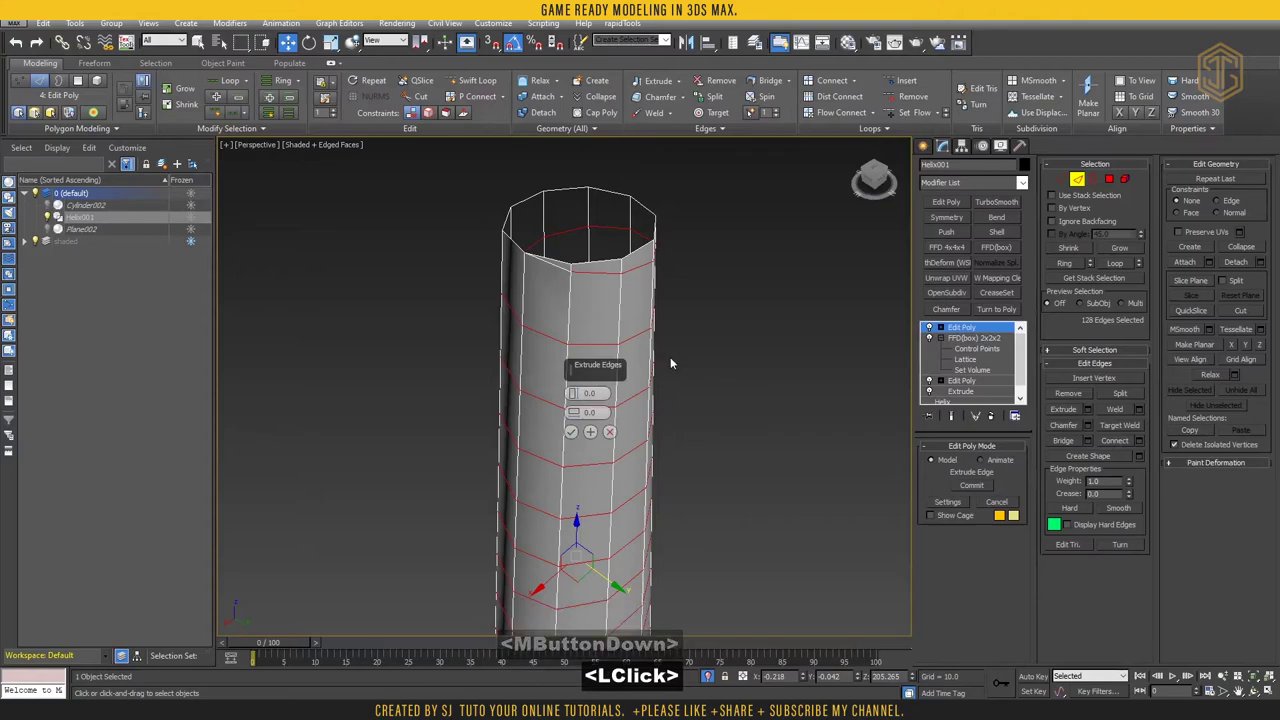
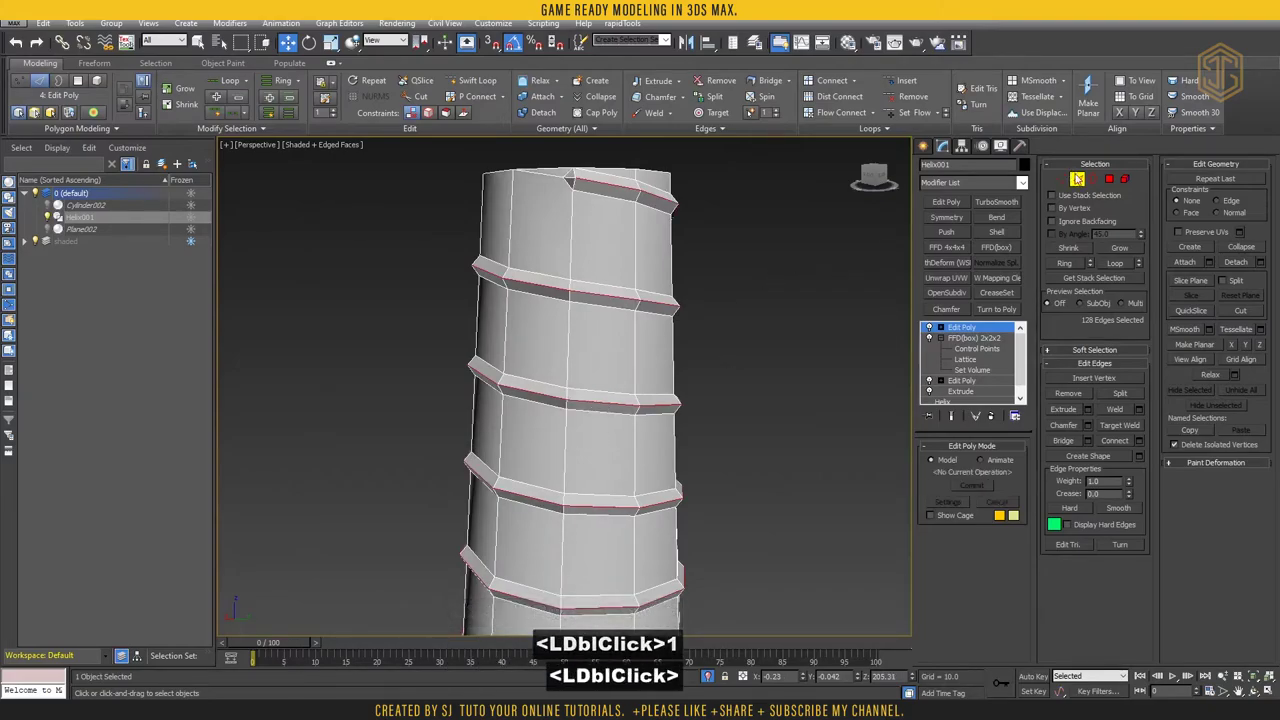
In Vertex mode select all and weld at threshold 0.1, merging 407 vertices to 405
{"action": "double_click", "coordinate": [1073, 185]}
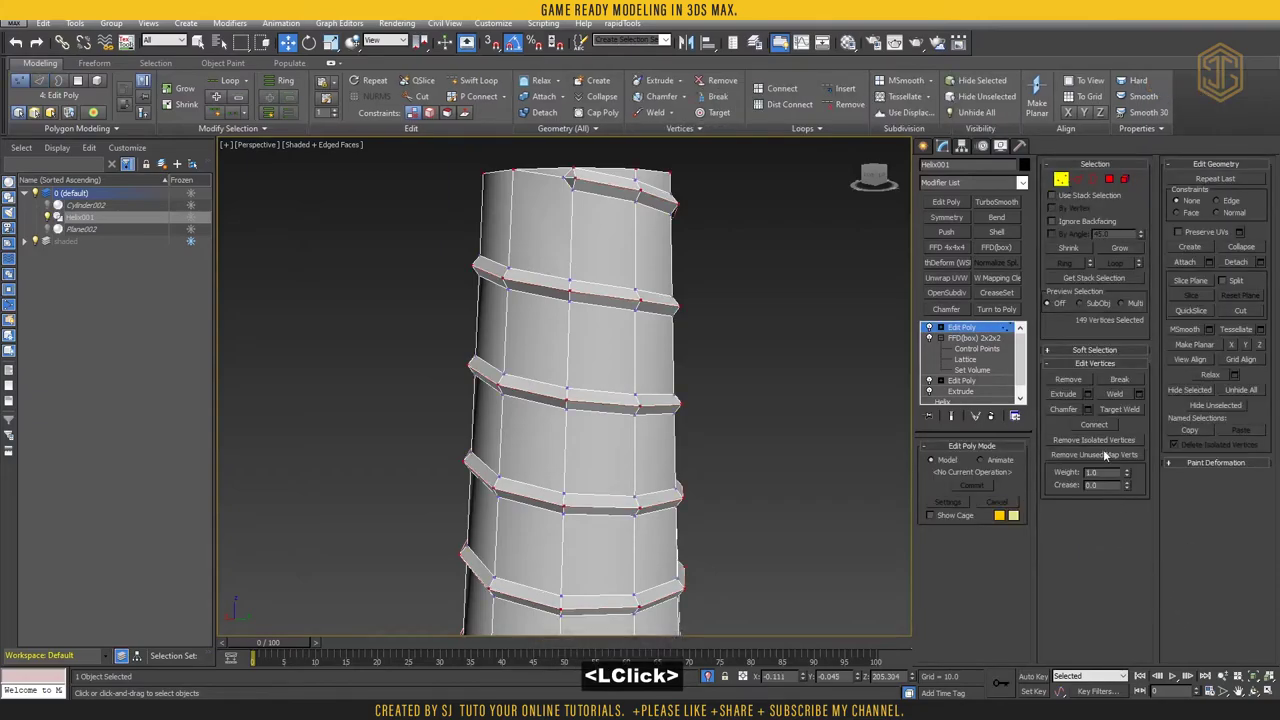
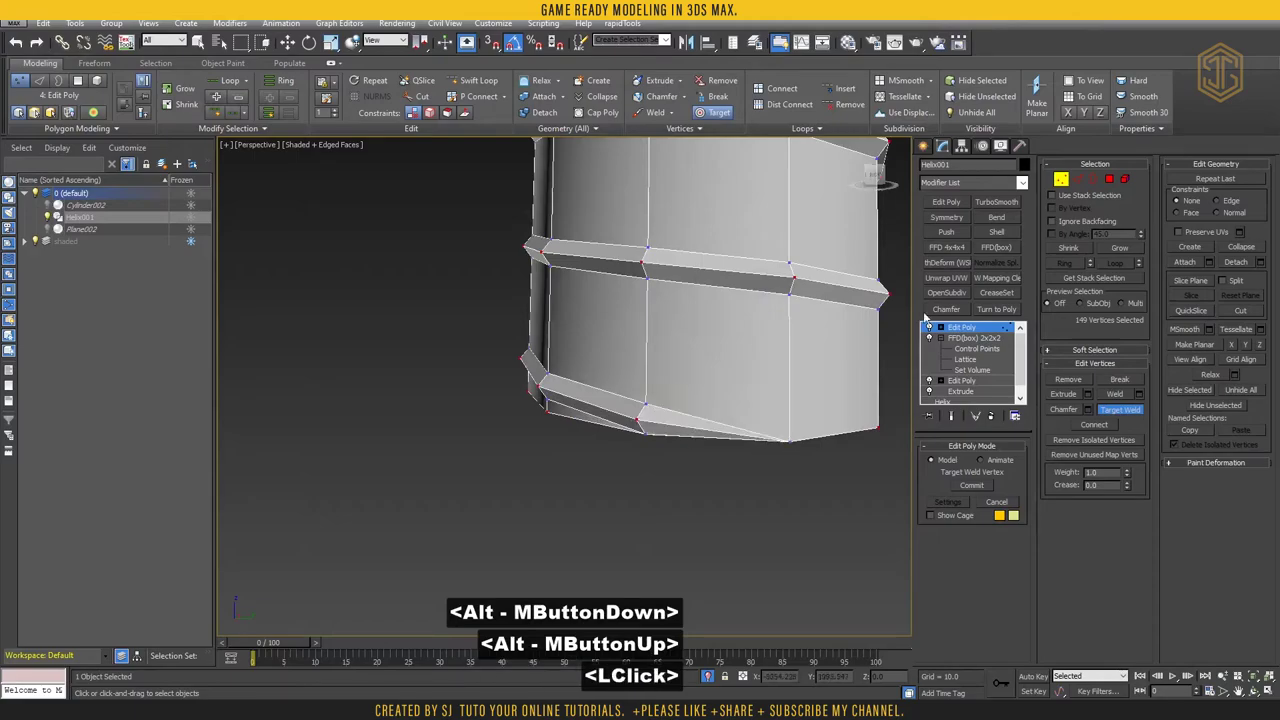
{"action": "key", "text": "ctrl+a"}
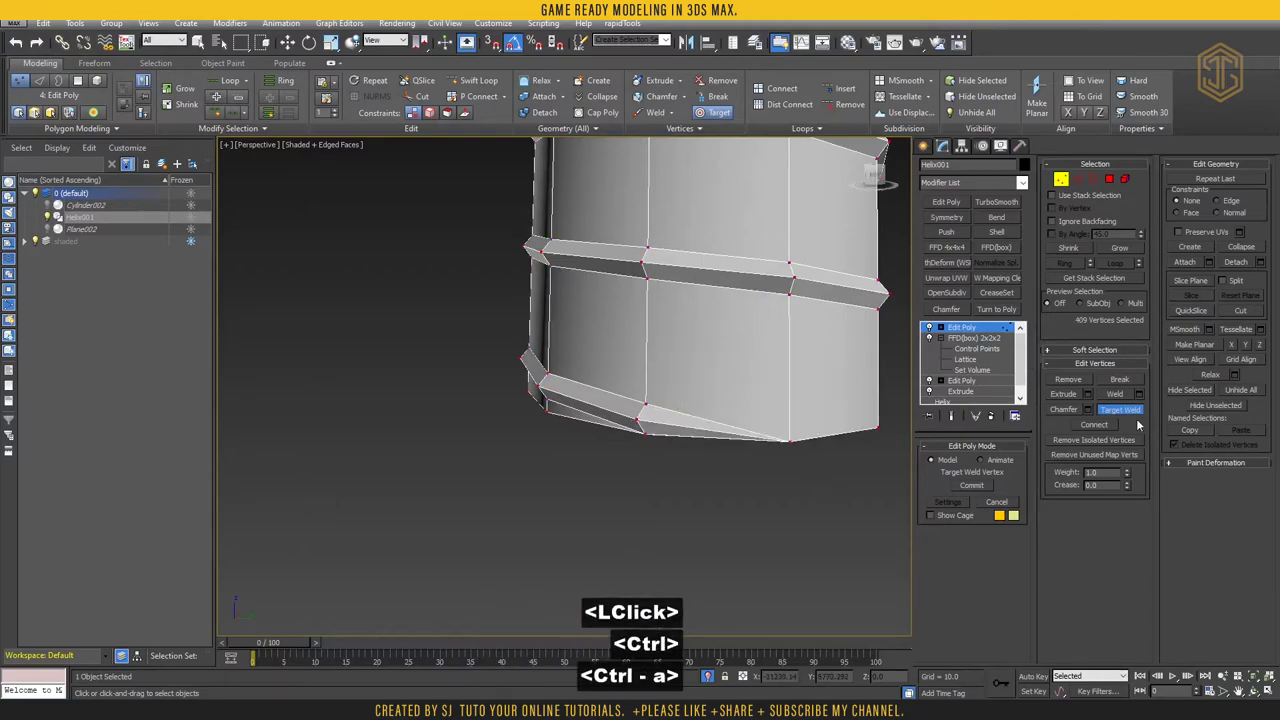
{"action": "left_click", "coordinate": [1143, 397]}
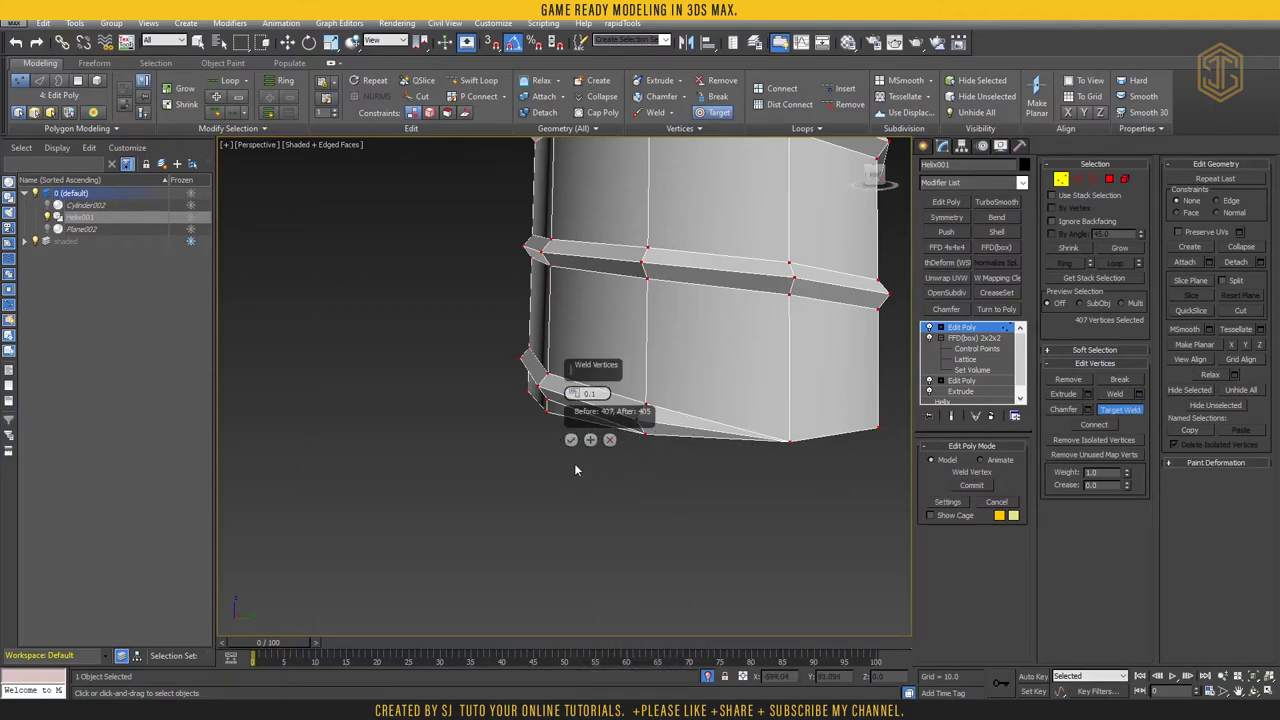
{"action": "left_click", "coordinate": [575, 443]}
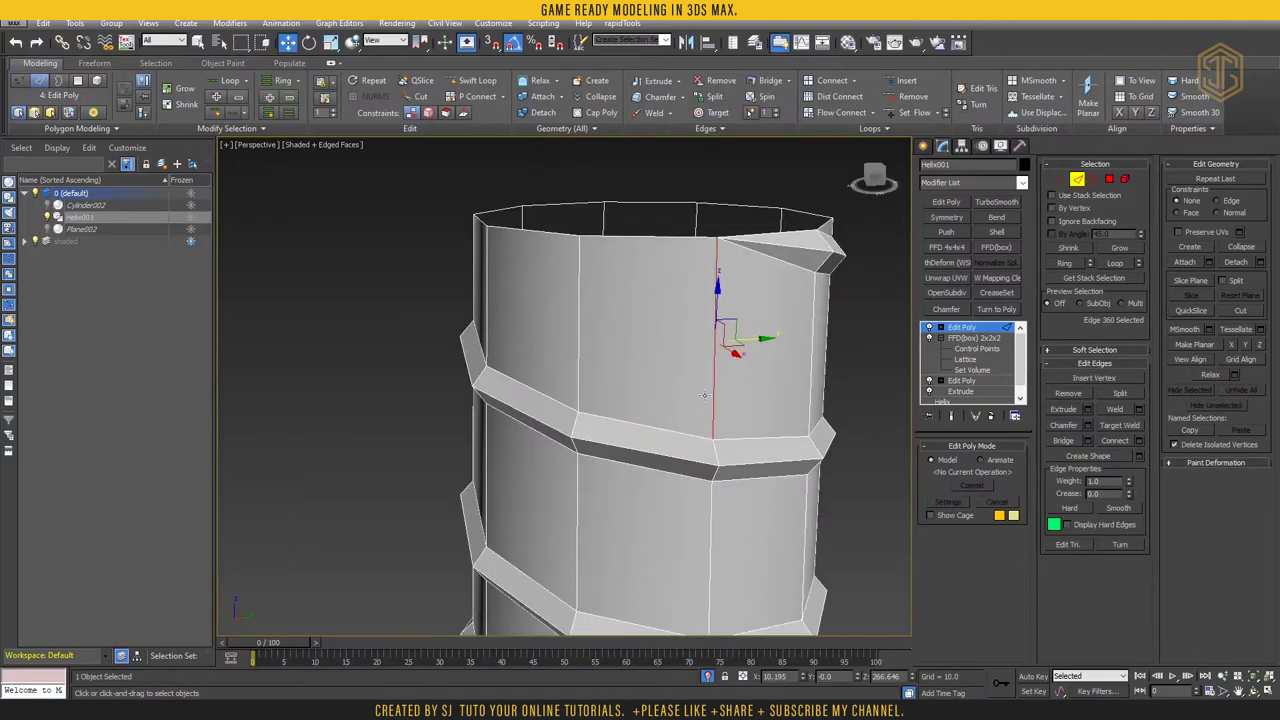
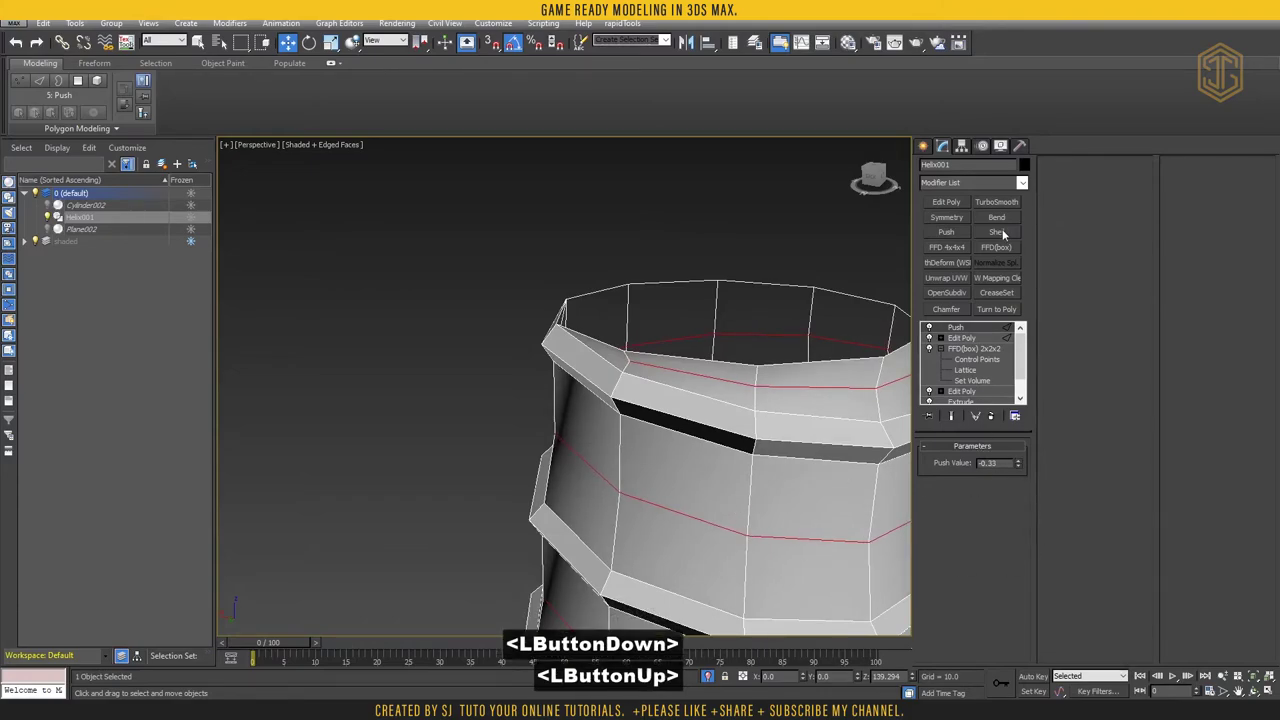
Add Edit Poly above Push, Auto Smooth all polygons at 45, and view the handle shaded without edges
{"action": "left_click", "coordinate": [952, 203]}
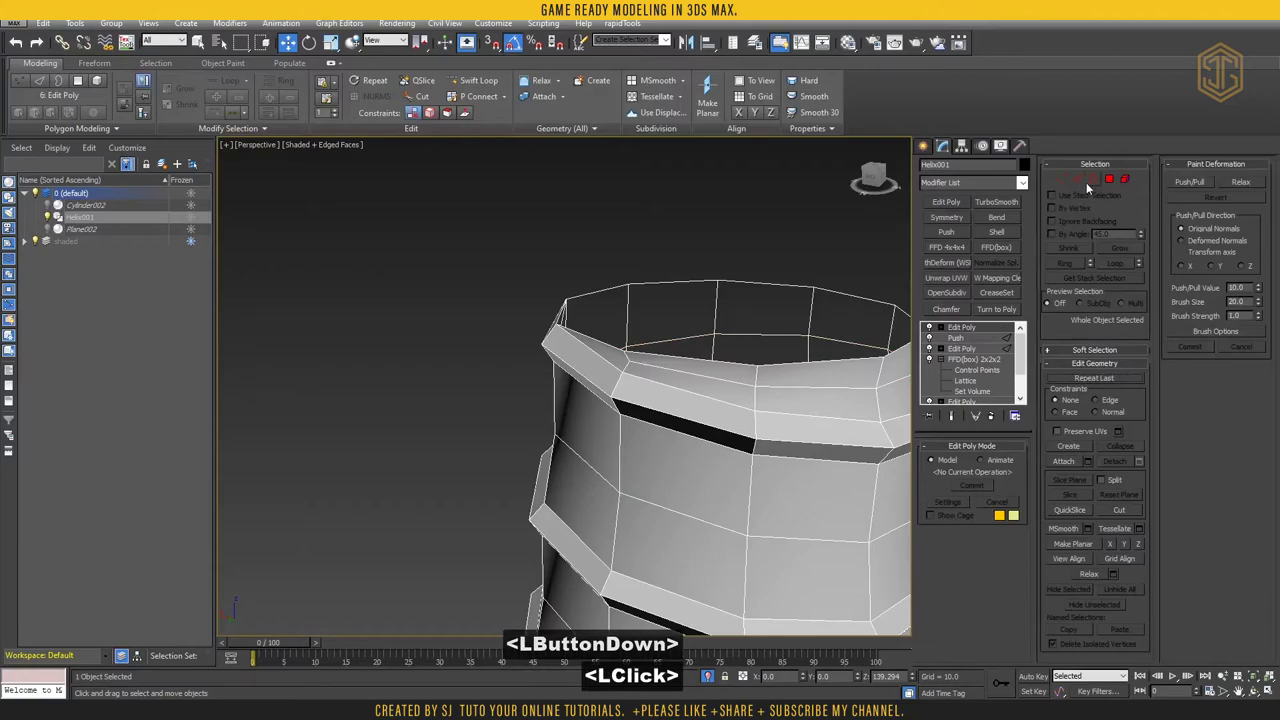
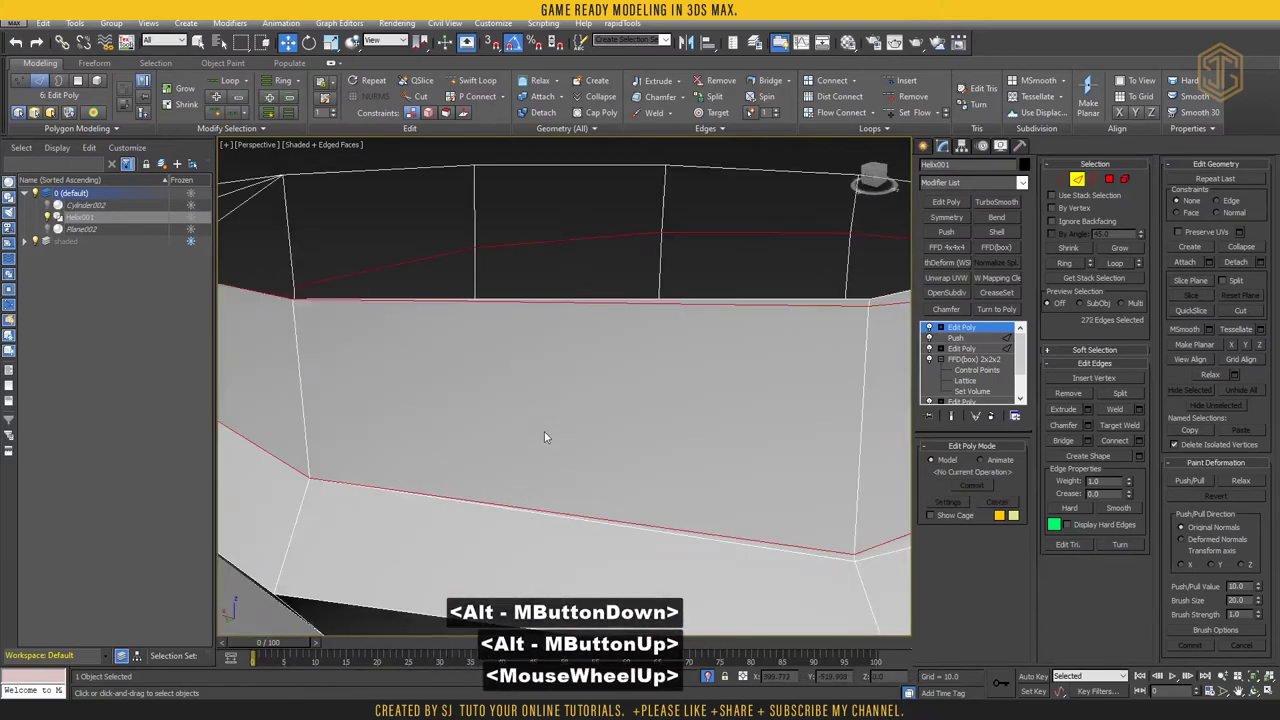
{"action": "scroll", "scroll_direction": "down", "scroll_amount": 3}
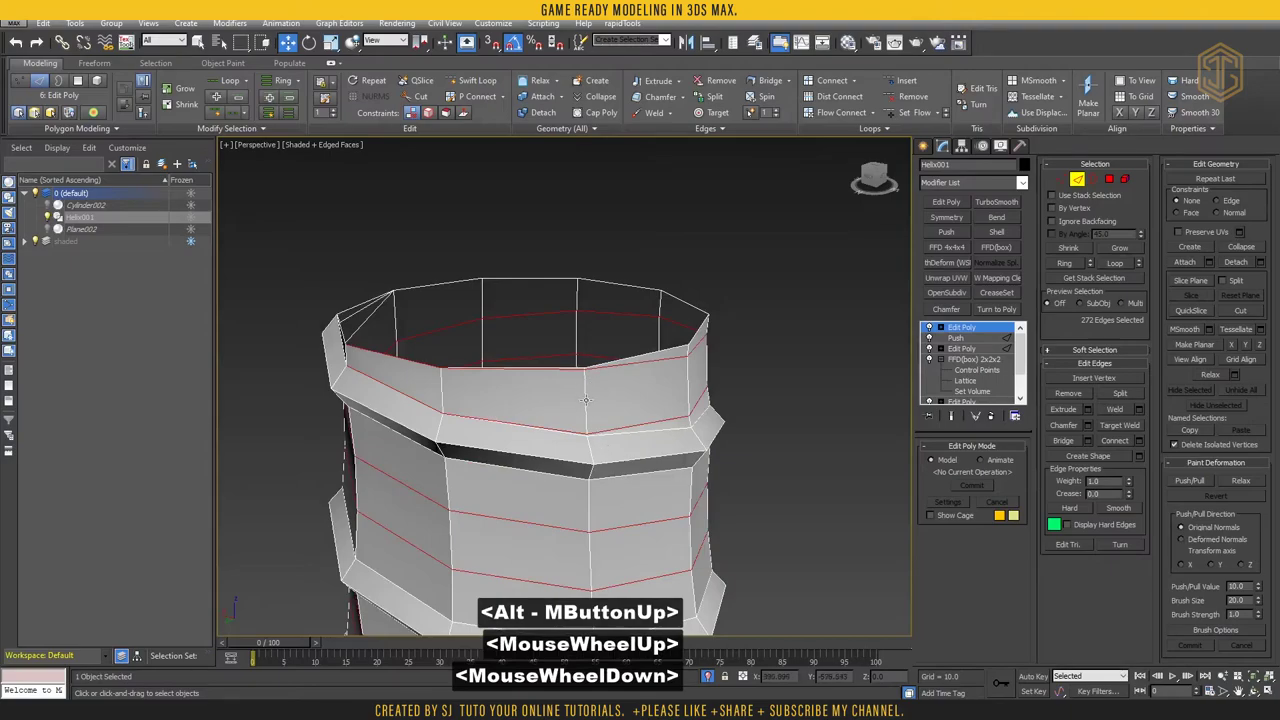
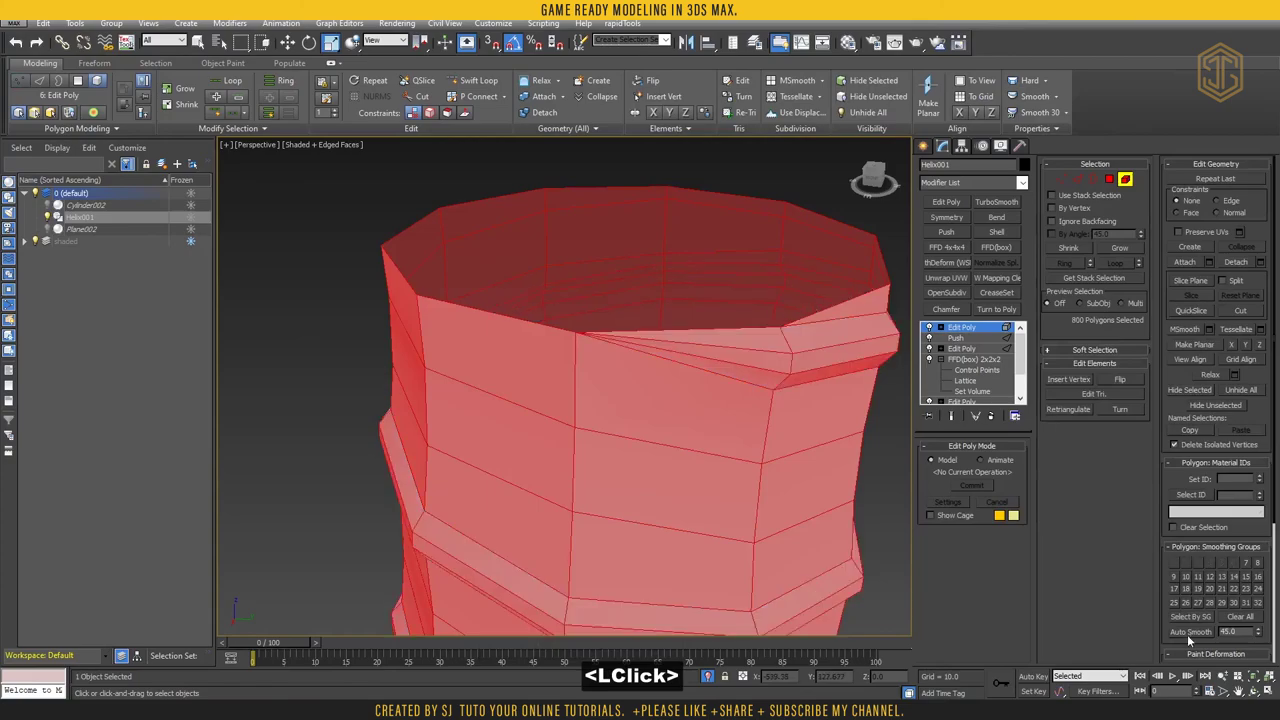
{"action": "scroll", "scroll_direction": "down", "scroll_amount": 3}
{"action": "middle_click", "coordinate": [714, 378]}
{"action": "key", "text": "F4"}
{"action": "scroll", "scroll_direction": "down", "scroll_amount": 3}
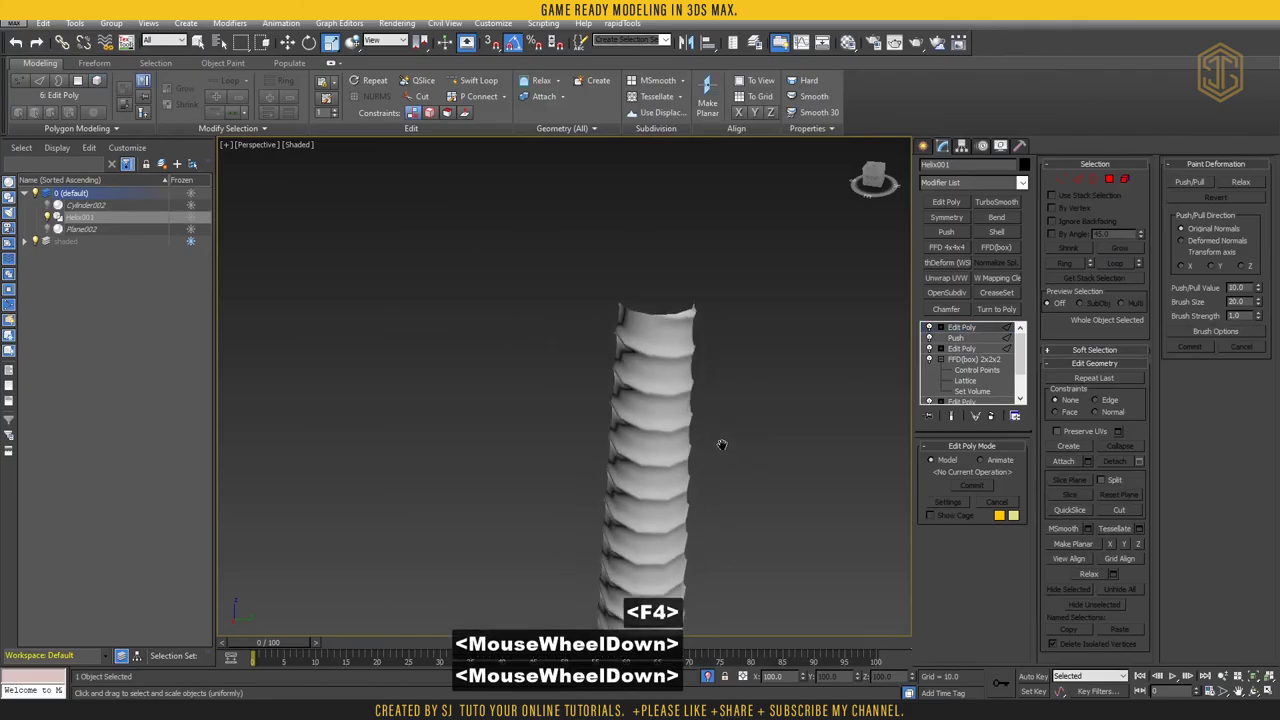
{"action": "scroll", "scroll_direction": "down", "scroll_amount": 3}
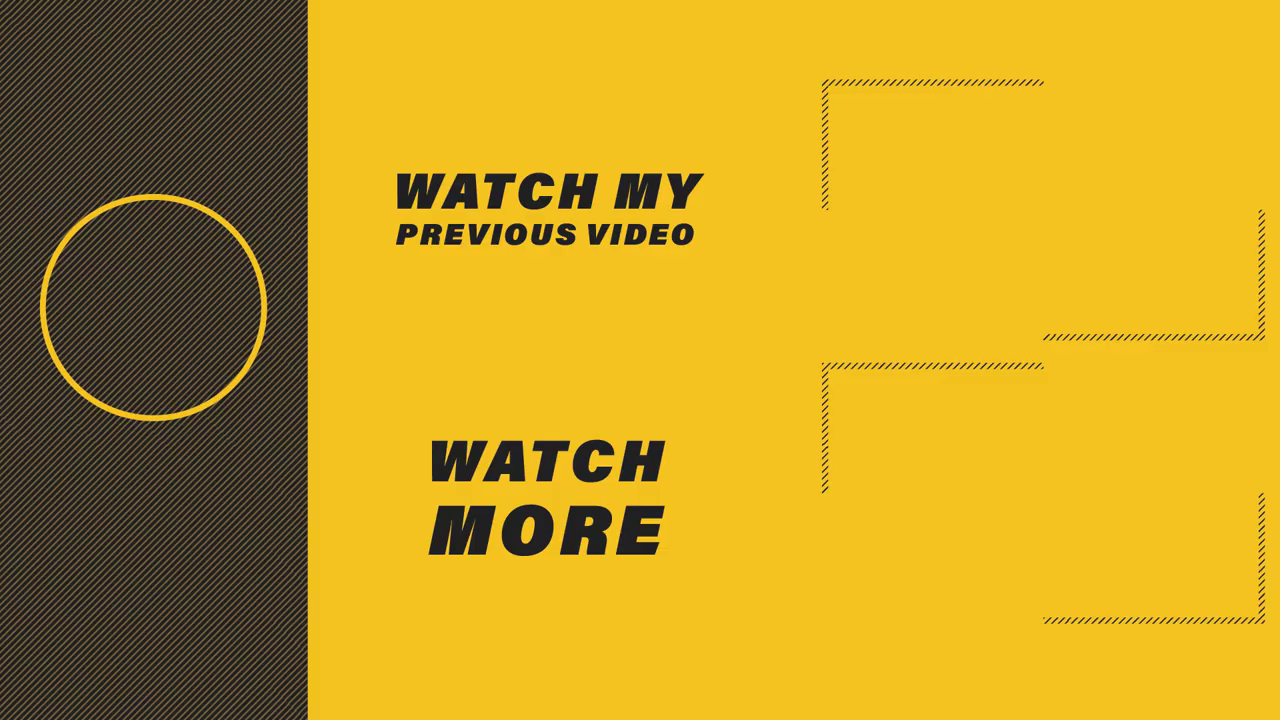